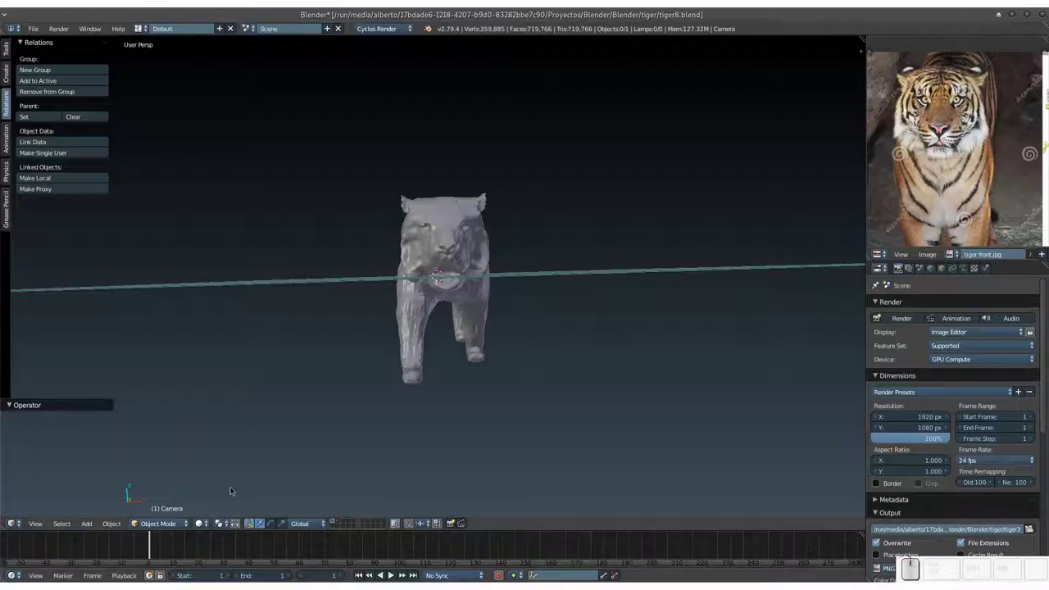
Orbit and zoom around the tiger to inspect it from the front and side.
right_click(234, 487)
scroll("up", 3)
scroll("down", 3)
scroll("up", 3)
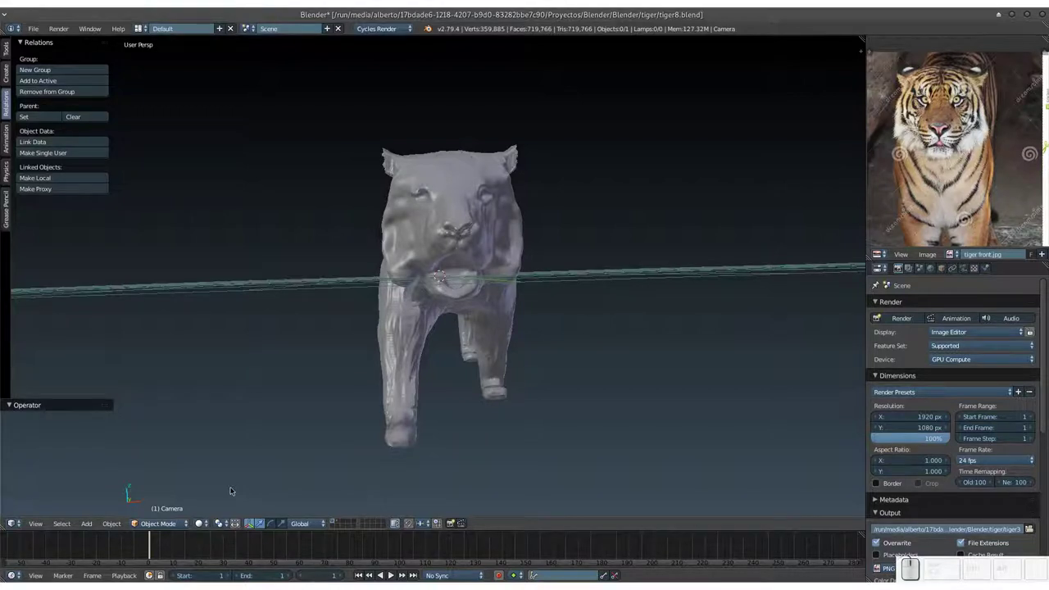
left_click_drag(497, 257, 510, 220)
middle_click(530, 225)
middle_click(448, 299)
left_click_drag(480, 309, 506, 279)
middle_click(501, 292)
middle_click(500, 288)
middle_click(477, 272)
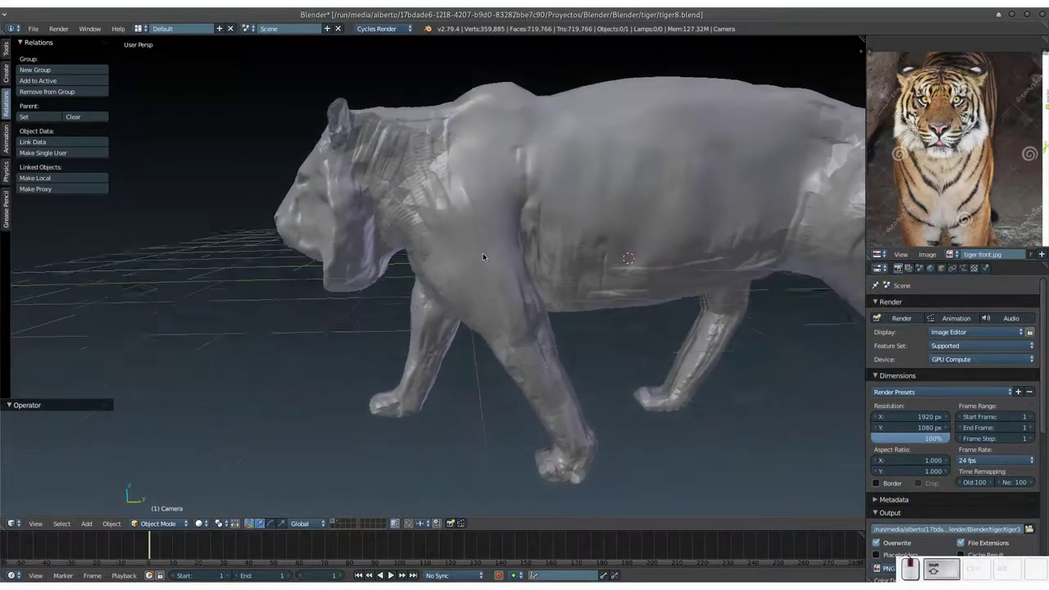
left_click_drag(478, 280, 508, 293)
left_click_drag(504, 297, 507, 274)
middle_click(504, 276)
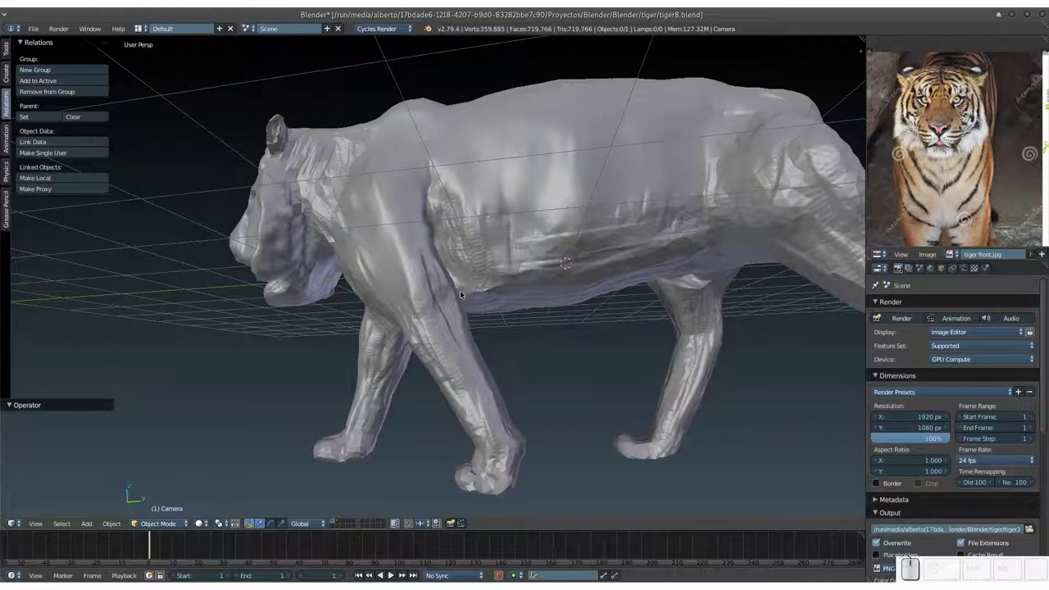
Show the 3D Printing tools in the Tool Shelf and select the tiger mesh.
left_click(481, 271)
right_click(481, 270)
left_click_drag(474, 295, 467, 313)
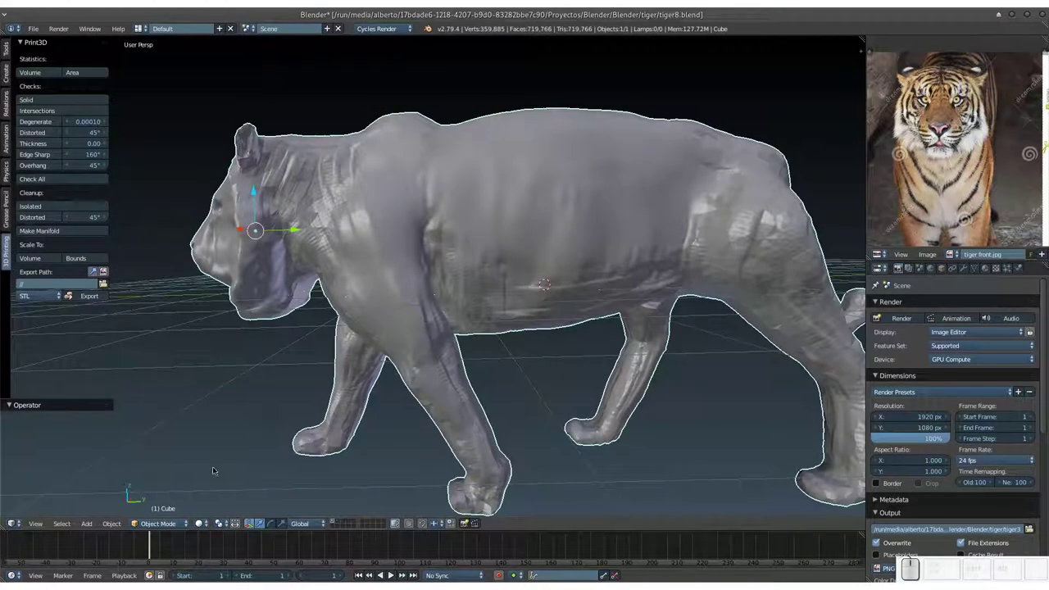
middle_click(170, 522)
Switch the tiger into Sculpt Mode and work around its head with the brush.
left_click(177, 488)
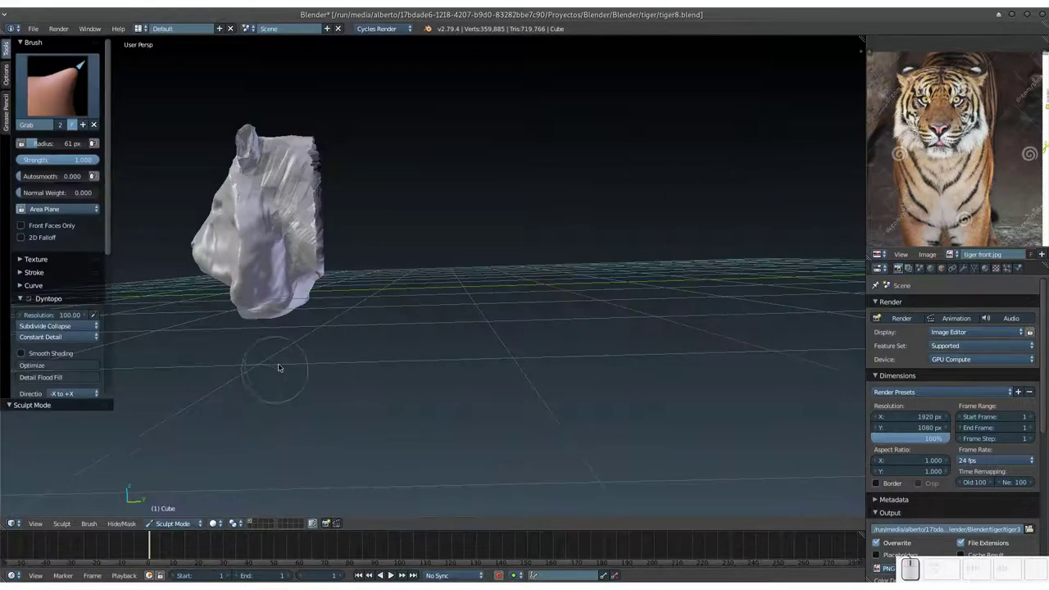
key("alt+b")
key("alt+Escape")
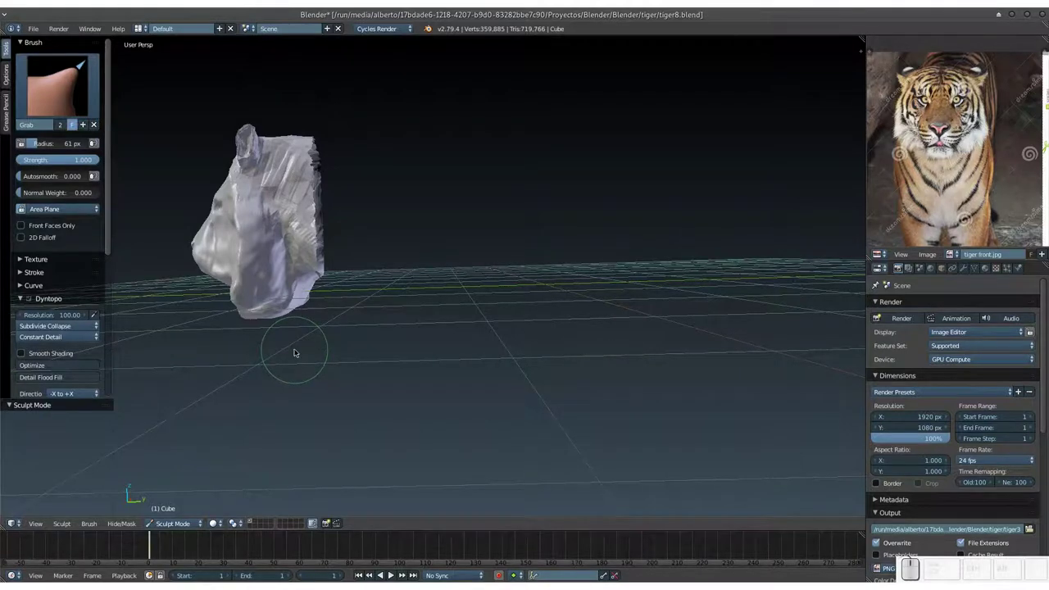
left_click_drag(335, 329, 447, 332)
middle_click(430, 301)
left_click(456, 291)
left_click(464, 303)
left_click(461, 320)
left_click(452, 323)
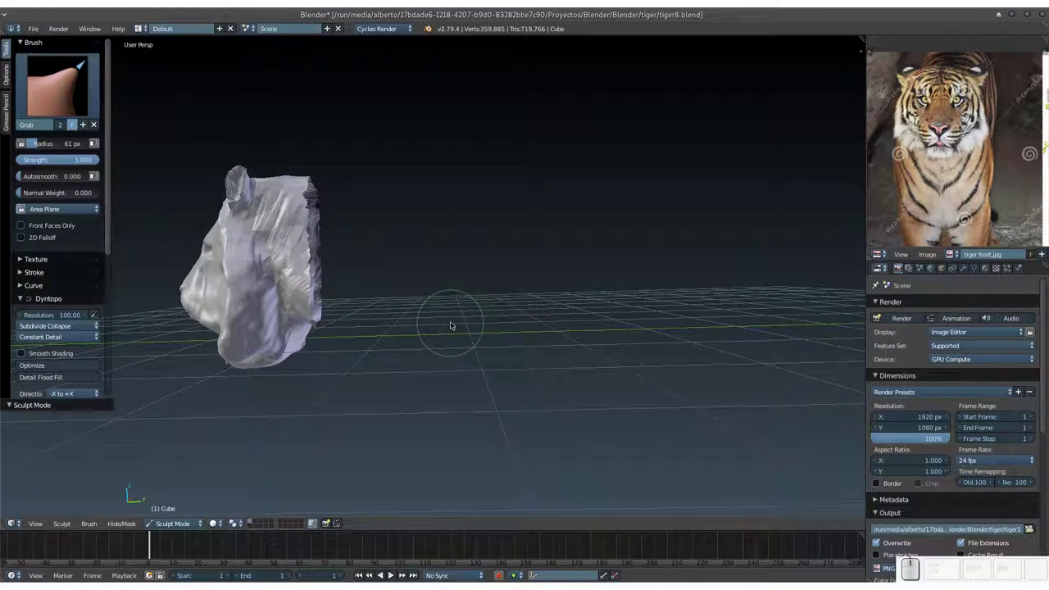
left_click(455, 332)
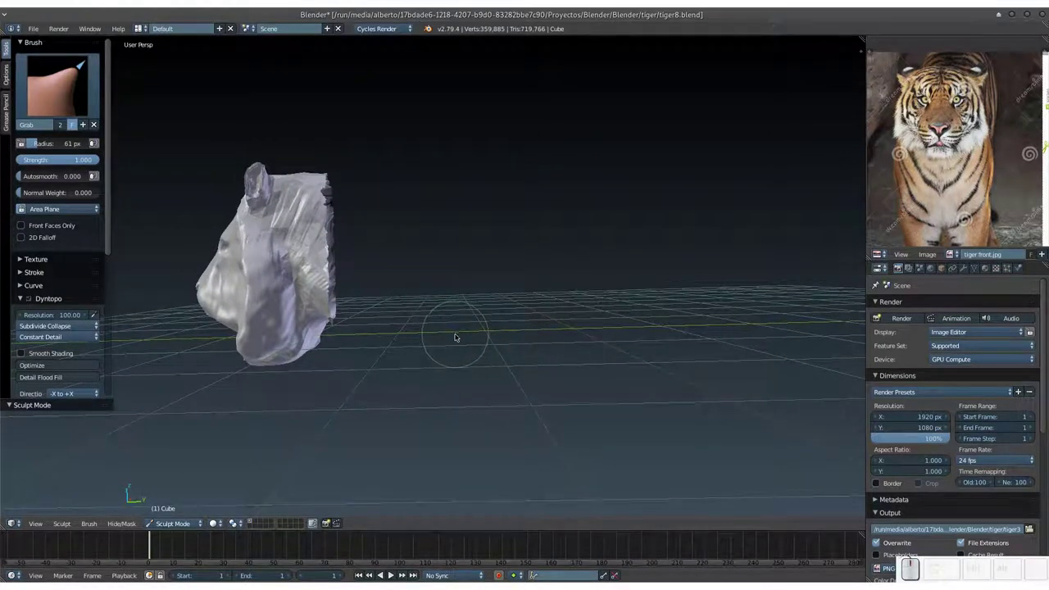
Unhide the whole tiger body (Alt+H) and stroke along its side.
key("alt+h")
left_click_drag(502, 301, 501, 305)
left_click_drag(498, 322, 487, 335)
left_click_drag(484, 341, 445, 338)
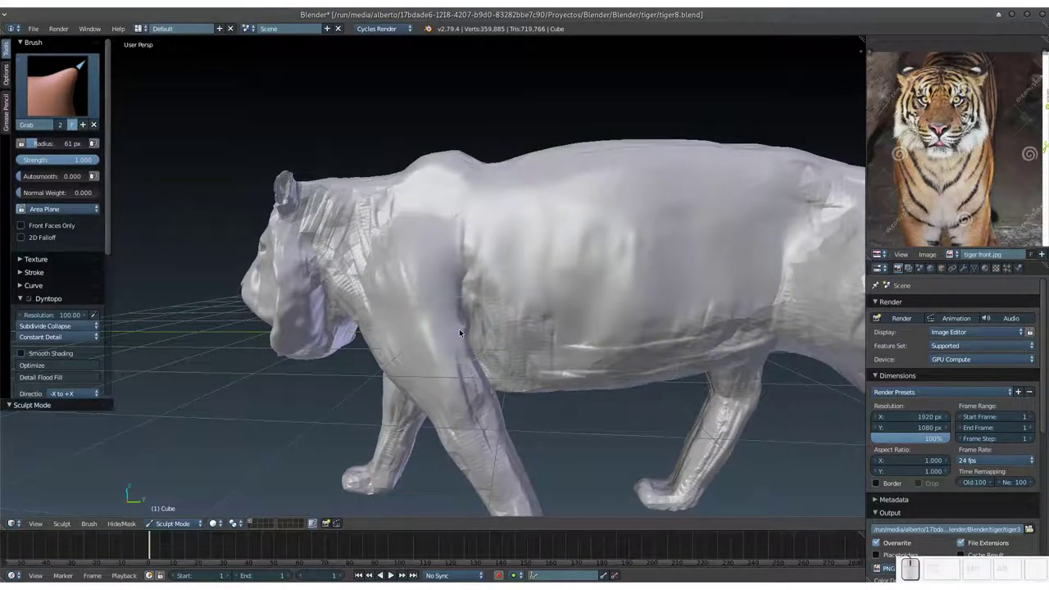
Switch to the Smooth brush at strength 0.560 and smooth the tiger's flank and legs.
key("s")
left_click(491, 326)
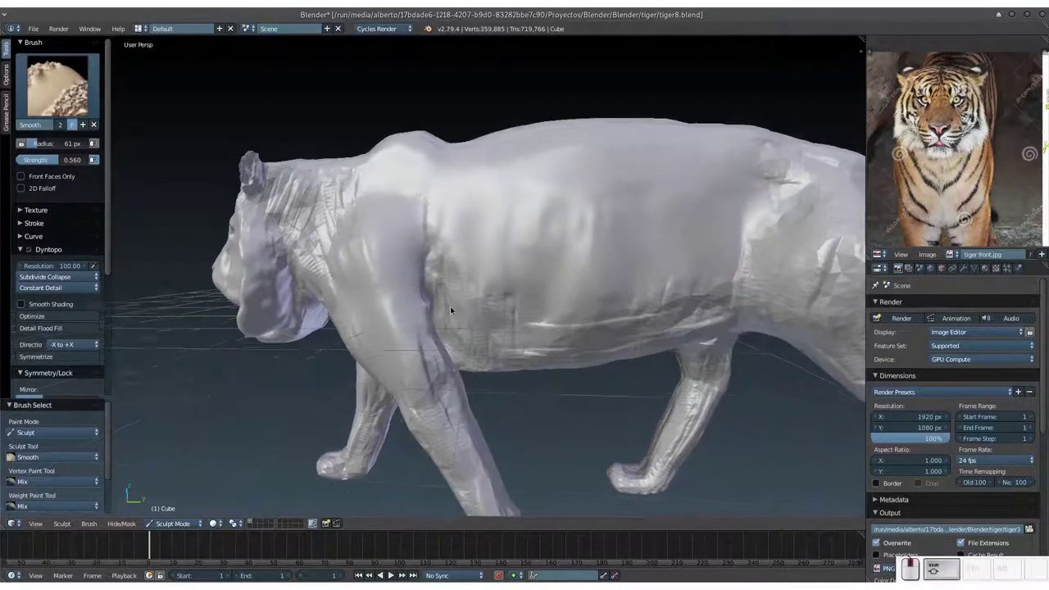
left_click(425, 261)
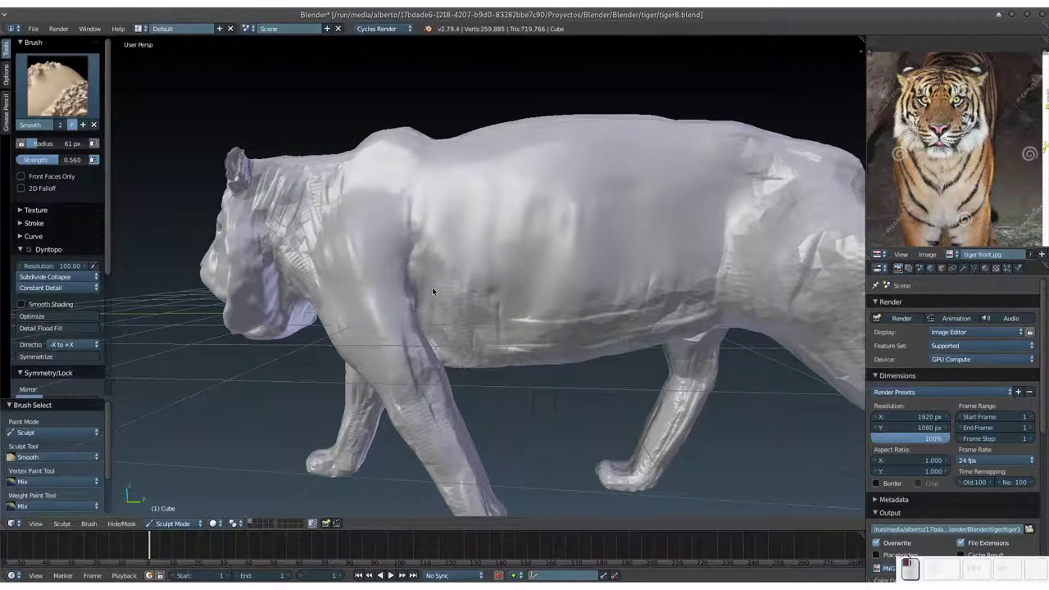
left_click_drag(422, 222, 537, 264)
middle_click(497, 341)
left_click(422, 259)
left_click(442, 300)
left_click(499, 395)
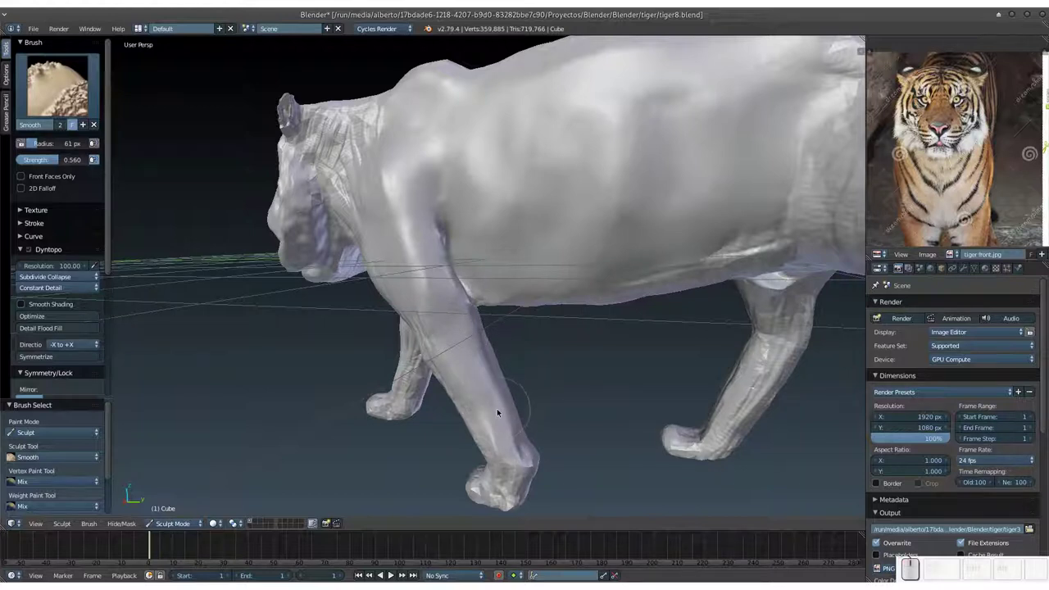
Shrink the Smooth brush radius to 36 px.
key("f")
left_click(479, 414)
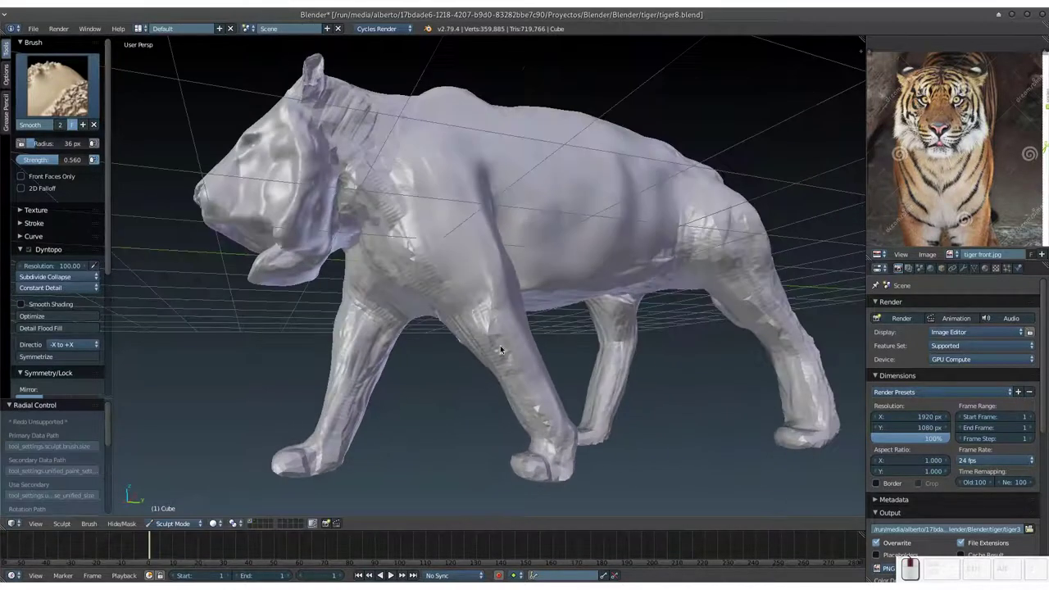
left_click_drag(463, 290, 496, 235)
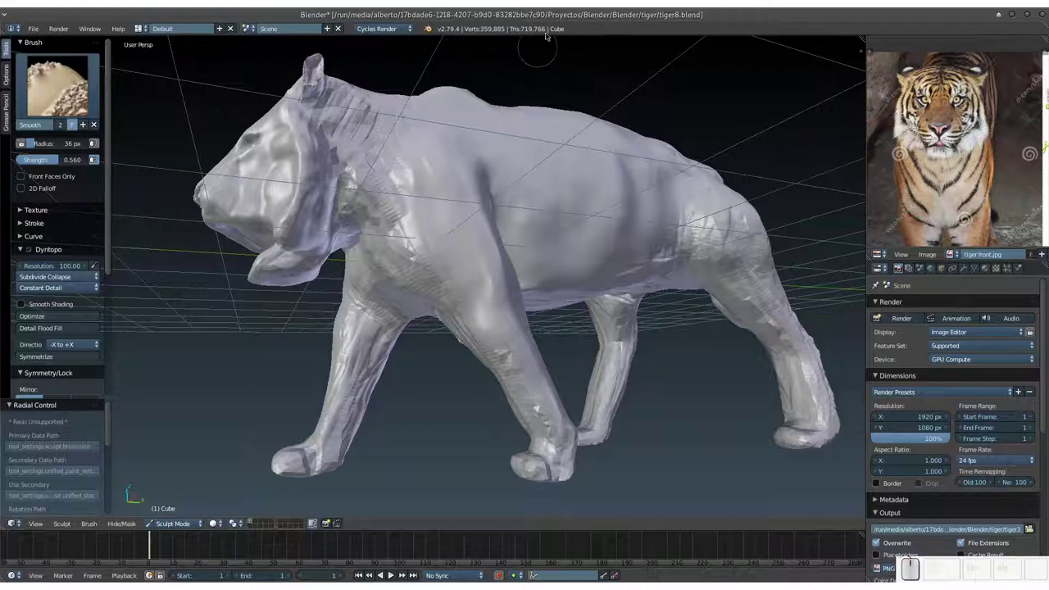
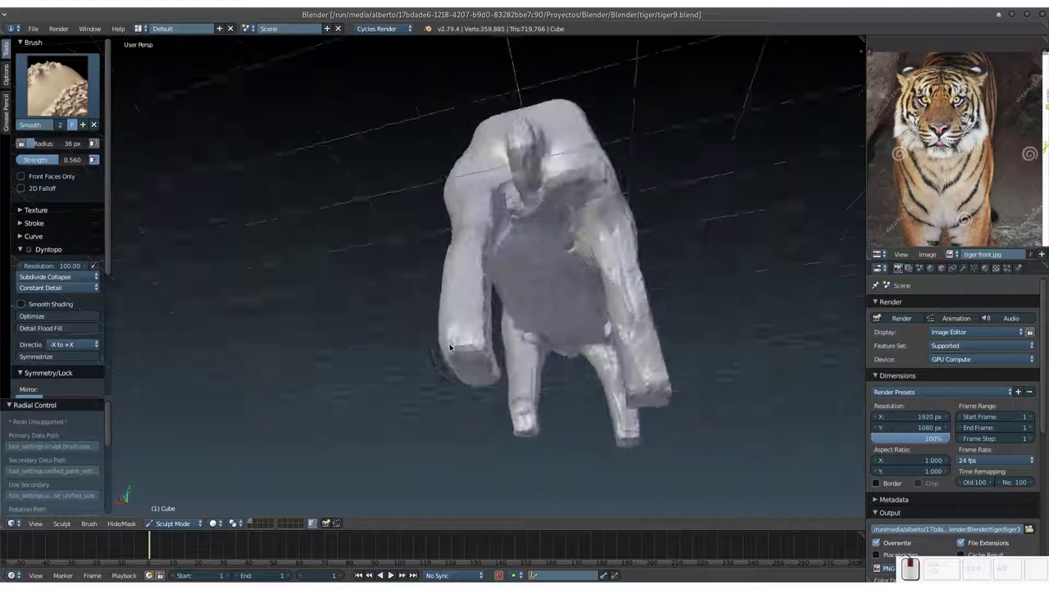
left_click_drag(452, 273, 466, 351)
double_click(418, 367)
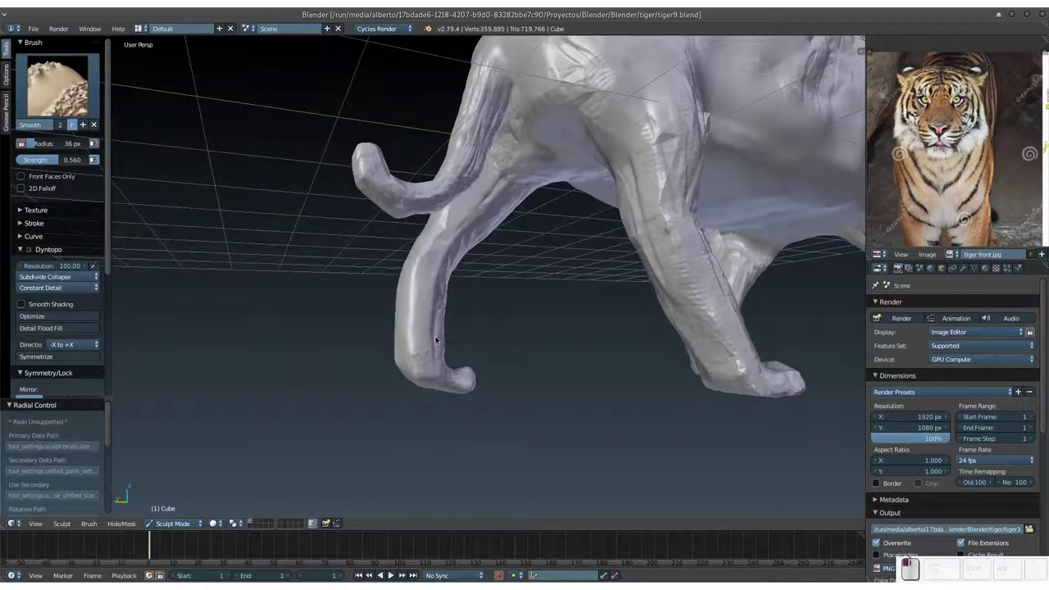
left_click(456, 271)
middle_click(453, 232)
left_click_drag(452, 185, 451, 227)
middle_click(425, 240)
left_click_drag(403, 241, 409, 170)
left_click_drag(407, 161, 275, 150)
middle_click(281, 169)
key("ctrl+s")
left_click(488, 160)
left_click(475, 109)
left_click_drag(481, 132, 478, 150)
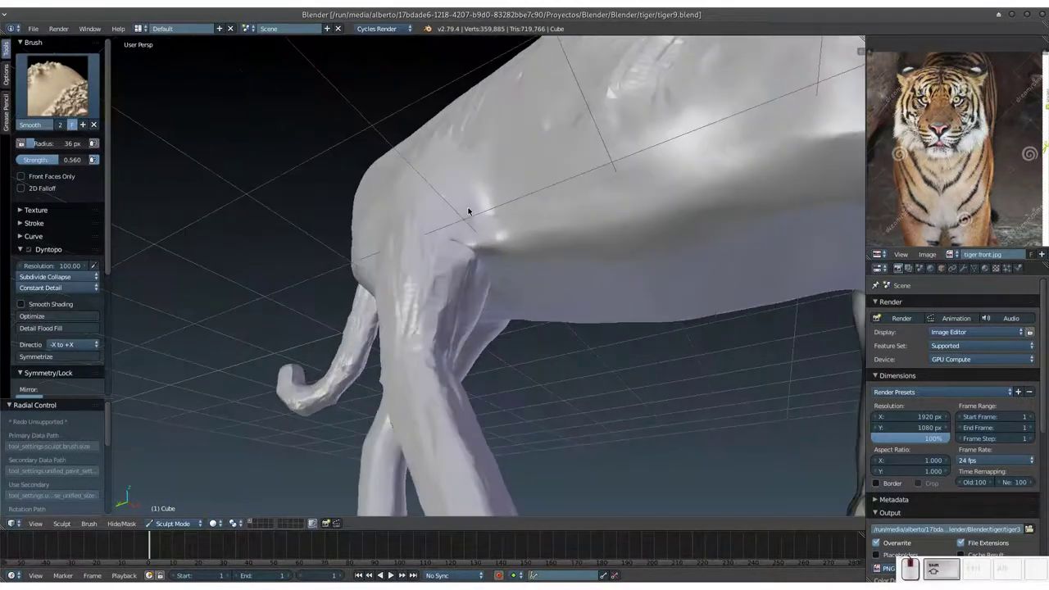
left_click(497, 236)
left_click_drag(430, 294, 419, 377)
left_click(415, 381)
left_click_drag(360, 263, 365, 334)
left_click_drag(361, 343, 365, 326)
left_click(376, 330)
left_click(386, 330)
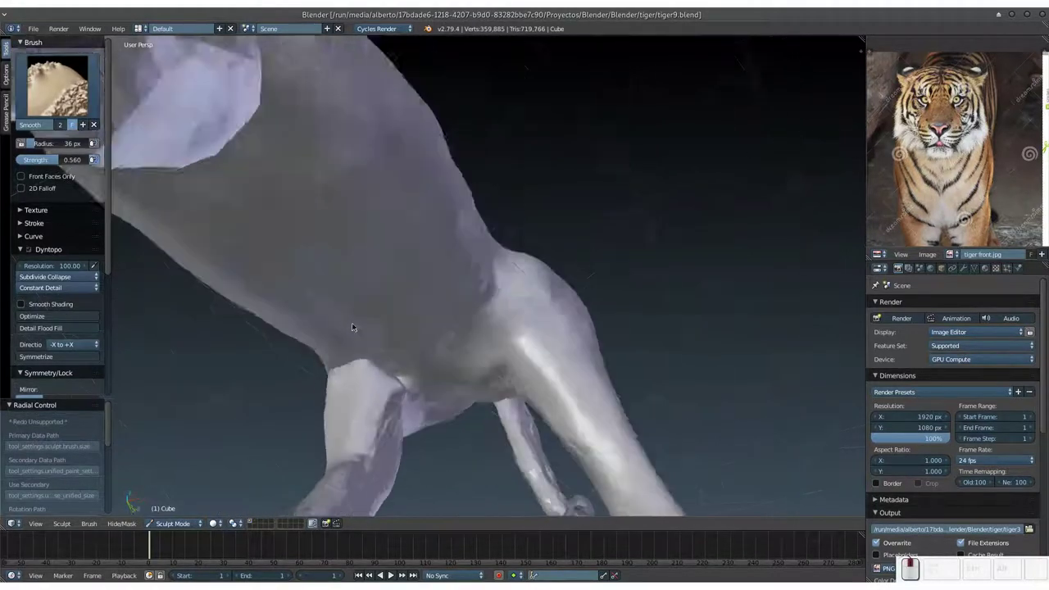
left_click(410, 315)
left_click(394, 357)
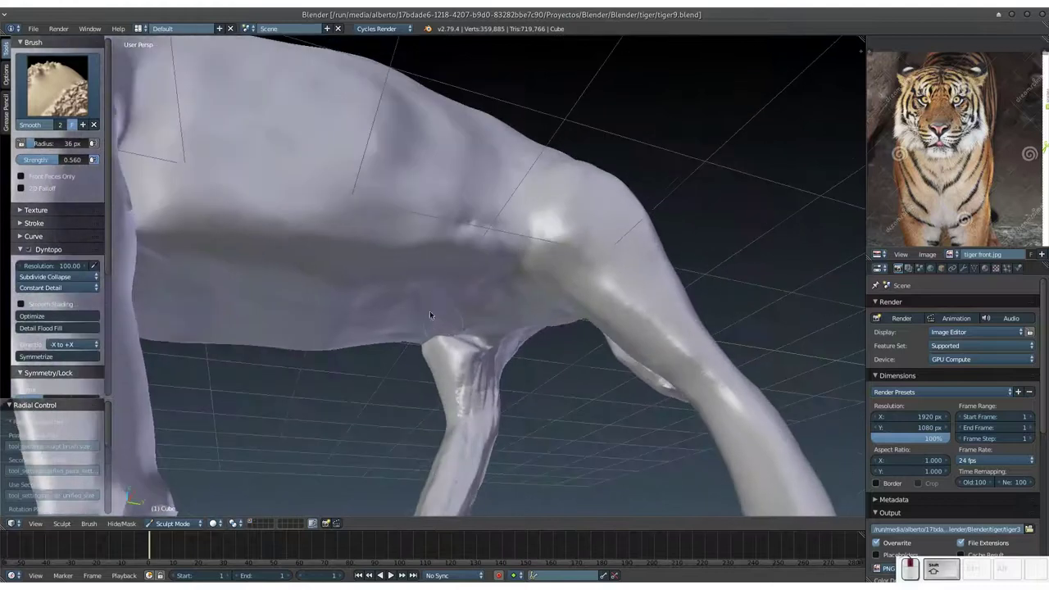
Save tiger9.blend, zoom in and raise the Smooth brush strength to 1.000.
left_click_drag(445, 324, 470, 331)
key("ctrl+s")
left_click(470, 331)
key("KP_Add")
left_click_drag(450, 341, 482, 237)
left_click(481, 244)
key("shift+f")
left_click(445, 289)
Smooth the rough inner geometry where the leg meets the belly, then save over tiger9.blend.
left_click_drag(513, 249, 515, 278)
middle_click(515, 278)
left_click_drag(483, 291, 537, 294)
middle_click(497, 282)
left_click_drag(538, 202, 543, 324)
left_click_drag(471, 284, 453, 364)
middle_click(453, 364)
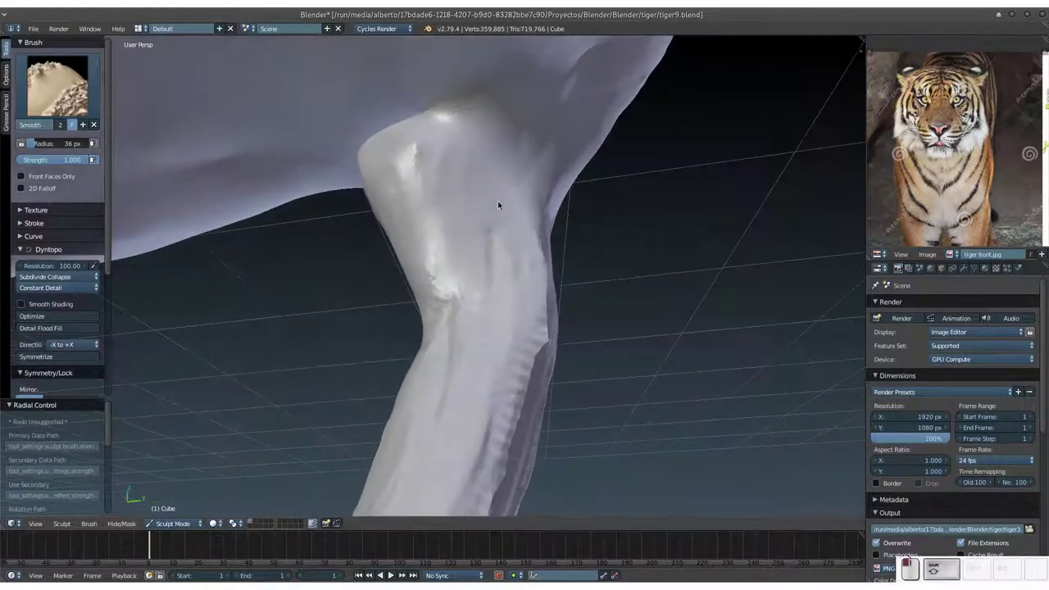
left_click_drag(443, 245, 480, 354)
left_click_drag(525, 248, 515, 229)
middle_click(515, 228)
middle_click(543, 364)
middle_click(570, 365)
key("ctrl+s")
left_click(598, 352)
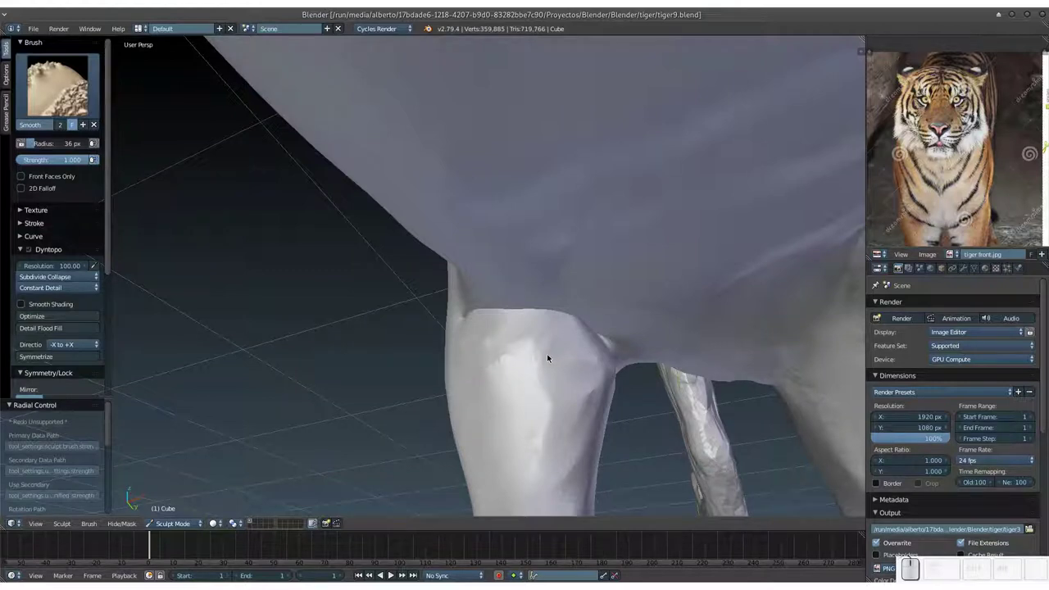
Enlarge the brush, switch to Grab and pull the top of the front leg, undoing a bad pull.
key("f")
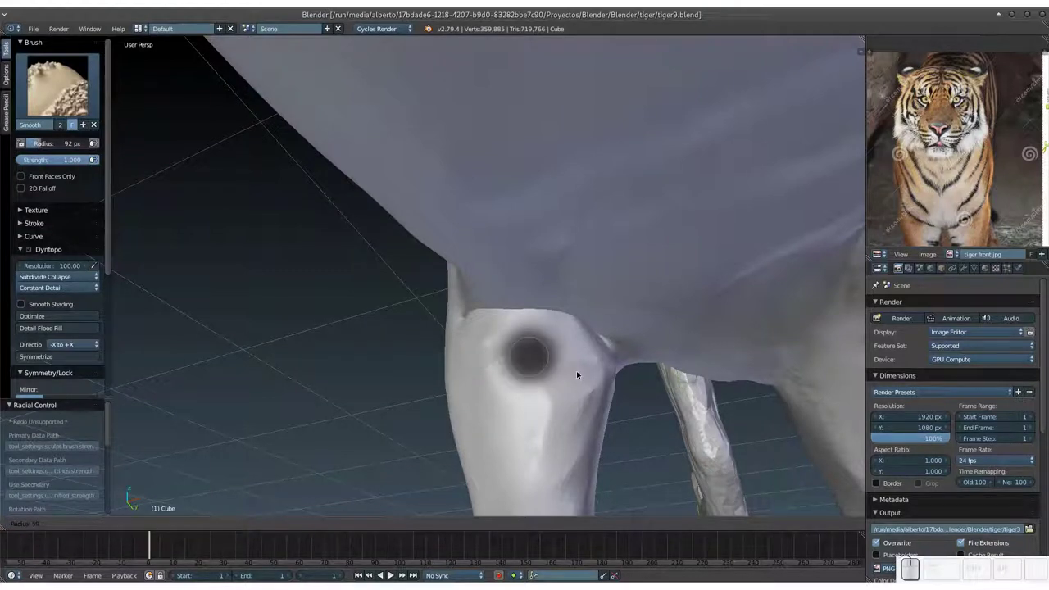
left_click(582, 377)
key("g")
left_click_drag(573, 352, 531, 331)
middle_click(534, 332)
left_click_drag(511, 251, 533, 281)
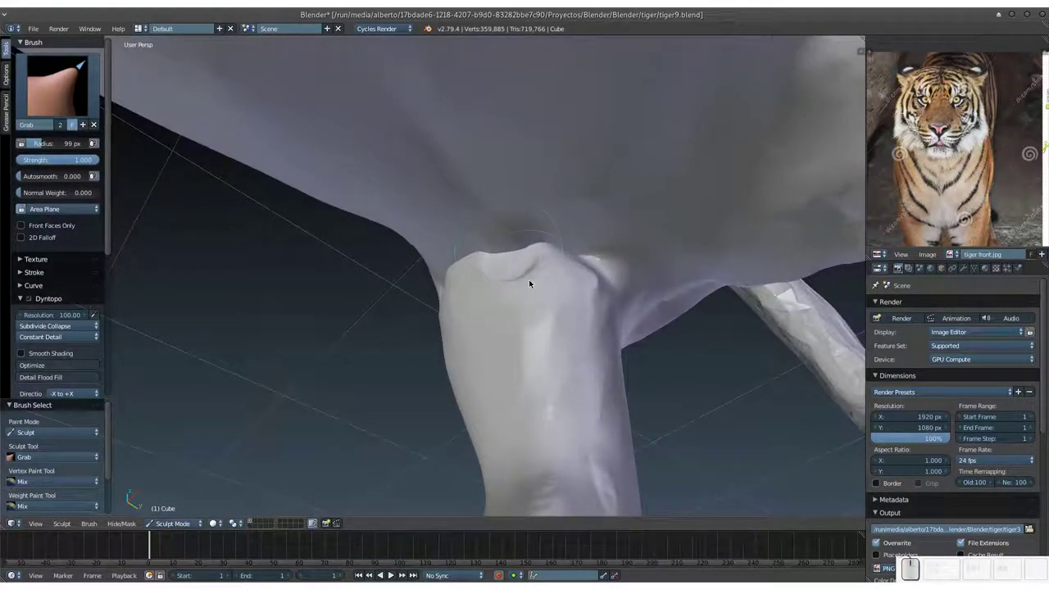
key("ctrl+z")
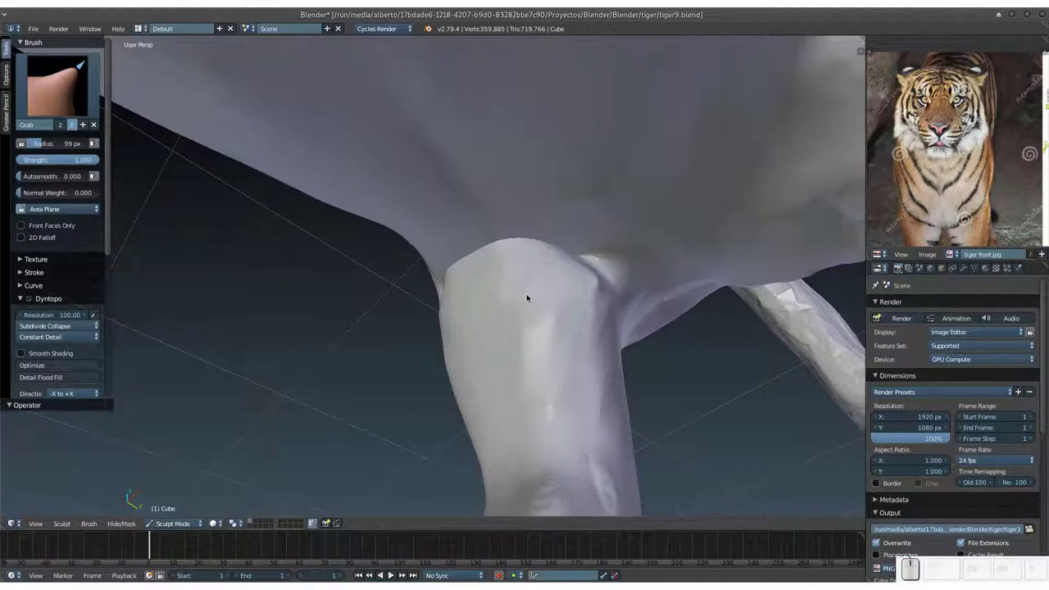
Undo again and shrink the Grab brush radius.
key("f")
left_click(508, 299)
left_click(527, 262)
key("ctrl+z")
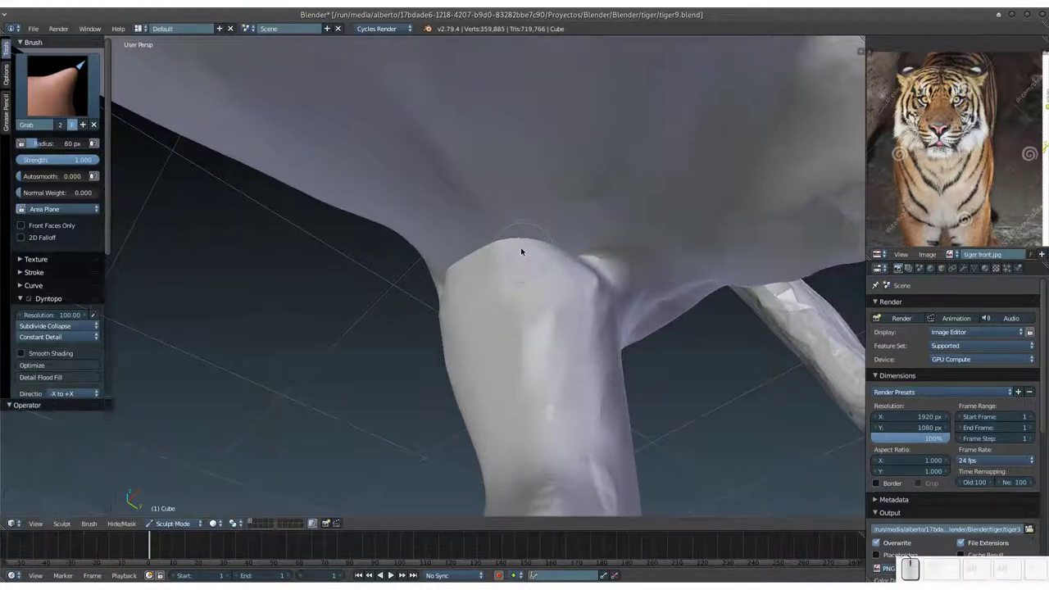
left_click_drag(522, 246, 502, 250)
left_click(501, 250)
Pull the leg-top geometry up toward the belly with Grab, leaving a ragged seam, and inspect it.
left_click(481, 259)
left_click(467, 270)
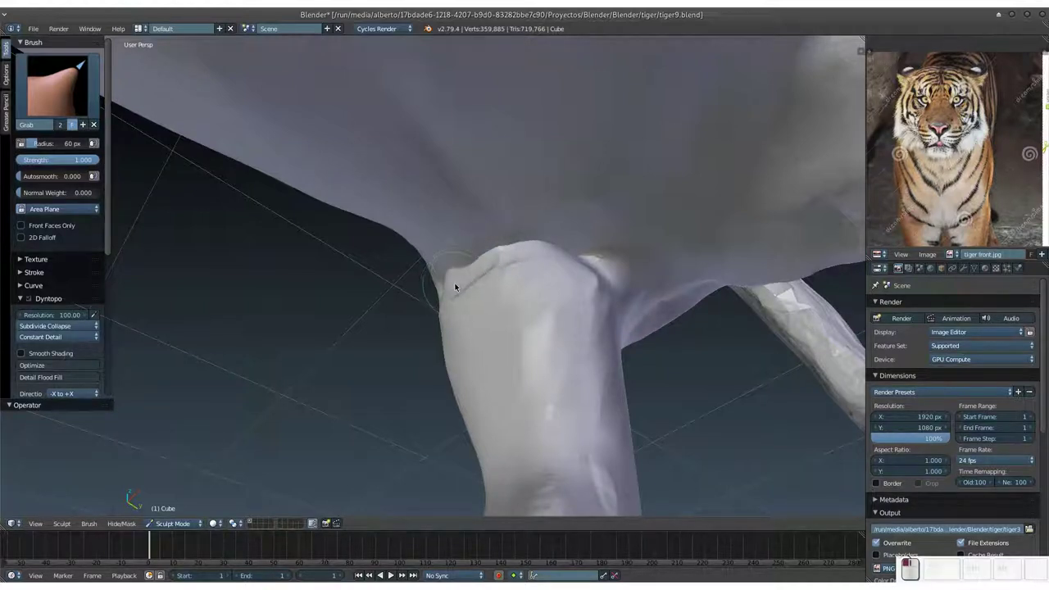
left_click(454, 282)
left_click(521, 265)
left_click_drag(539, 254, 492, 264)
middle_click(515, 276)
middle_click(542, 310)
middle_click(527, 322)
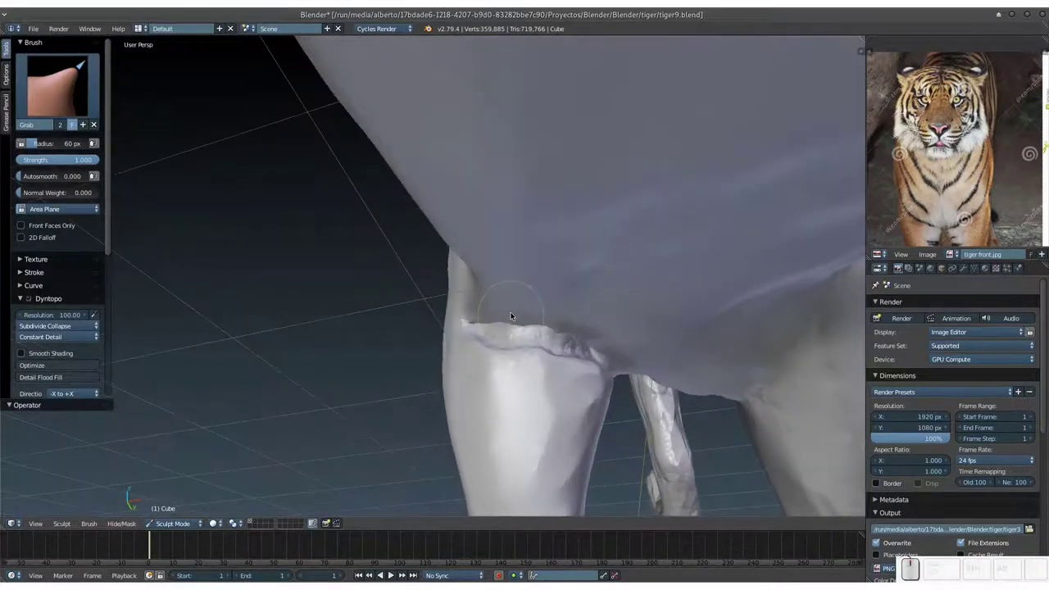
Switch to the Smooth brush, smooth rough geometry along the seam and save.
key("s")
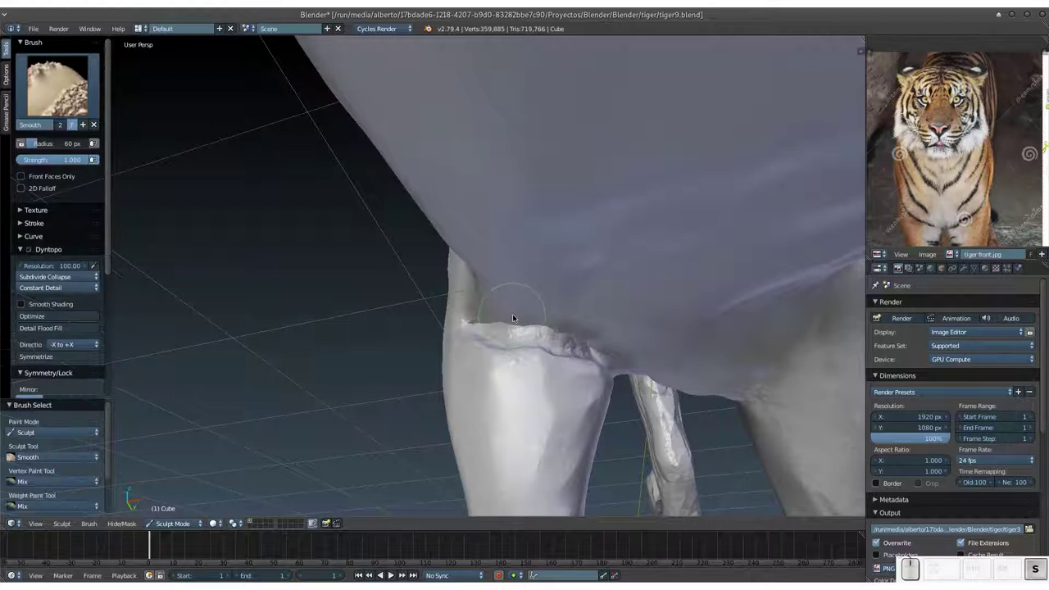
left_click_drag(486, 327, 574, 294)
left_click_drag(559, 307, 493, 366)
middle_click(502, 372)
left_click_drag(526, 383, 532, 371)
middle_click(536, 369)
left_click_drag(555, 347, 541, 336)
left_click_drag(539, 345, 505, 396)
left_click_drag(506, 396, 529, 361)
key("ctrl+s")
Zoom inside the mesh and dab smoothing onto stray interior geometry while orbiting.
left_click(535, 355)
left_click_drag(541, 356, 525, 351)
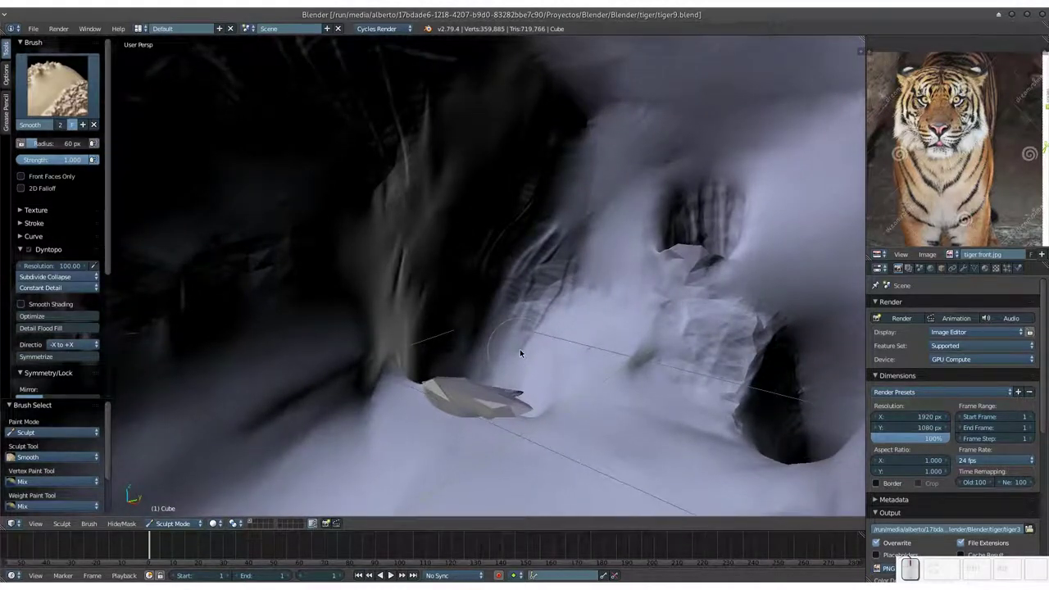
key("KP_Subtract")
left_click(523, 358)
middle_click(529, 351)
middle_click(552, 332)
middle_click(550, 335)
middle_click(317, 246)
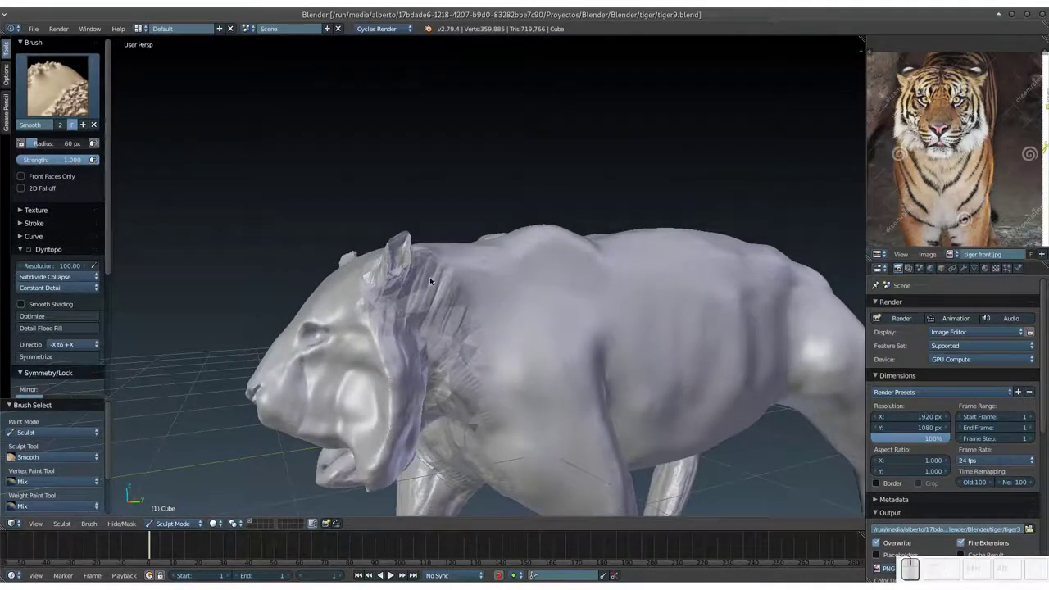
middle_click(444, 290)
key("KP_Add")
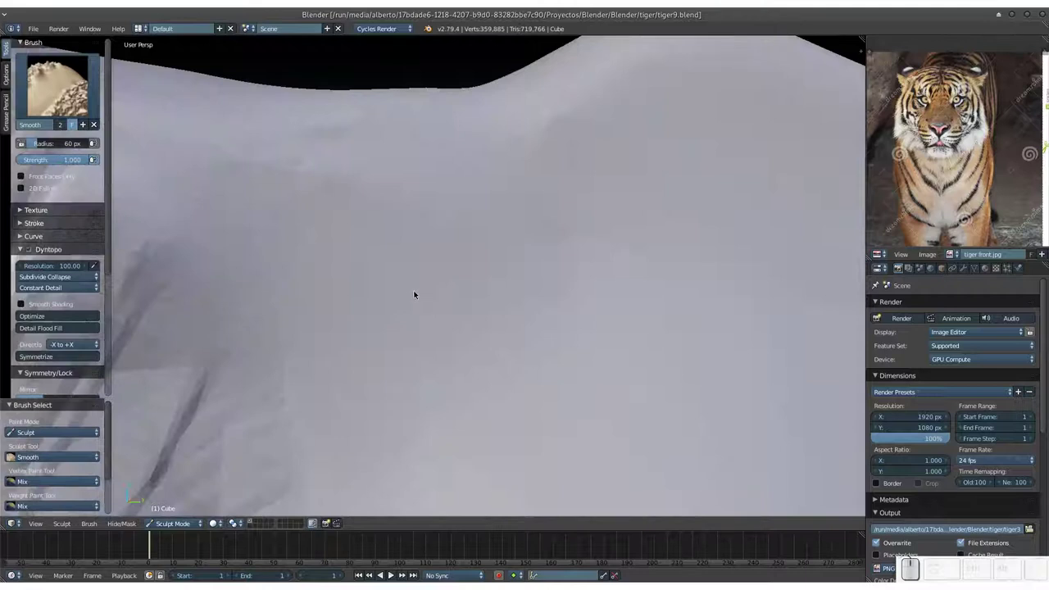
key("KP_Subtract")
Smooth the remaining stray geometry around the shoulder and save over tiger9.blend.
left_click_drag(412, 308, 350, 256)
left_click_drag(352, 274, 509, 286)
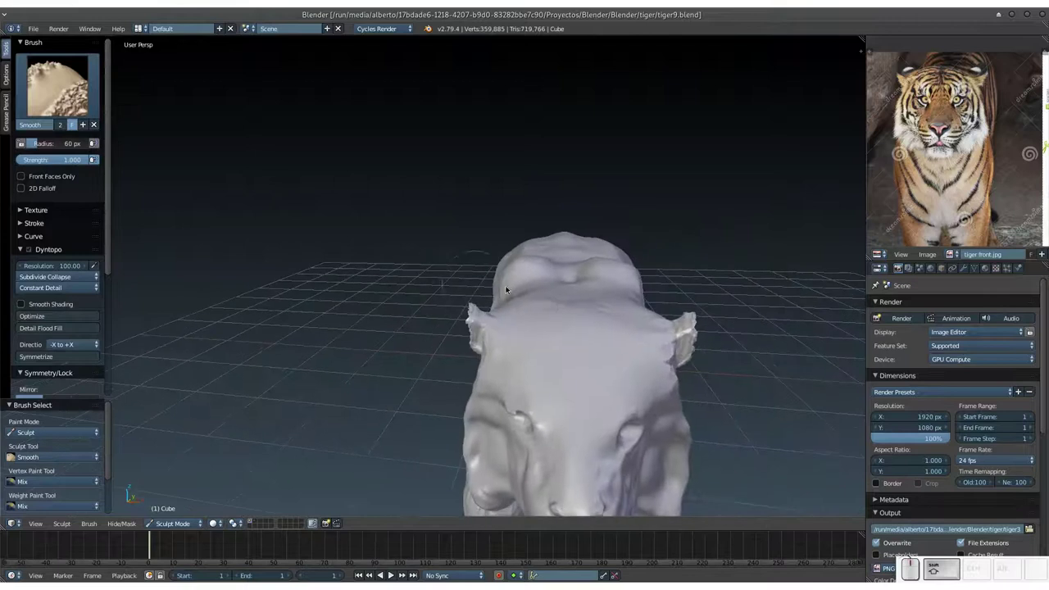
left_click(572, 309)
left_click_drag(530, 289, 492, 349)
key("KP_Add")
left_click(467, 351)
left_click(518, 264)
left_click(605, 280)
left_click_drag(434, 284, 501, 380)
key("ctrl+s")
left_click(504, 374)
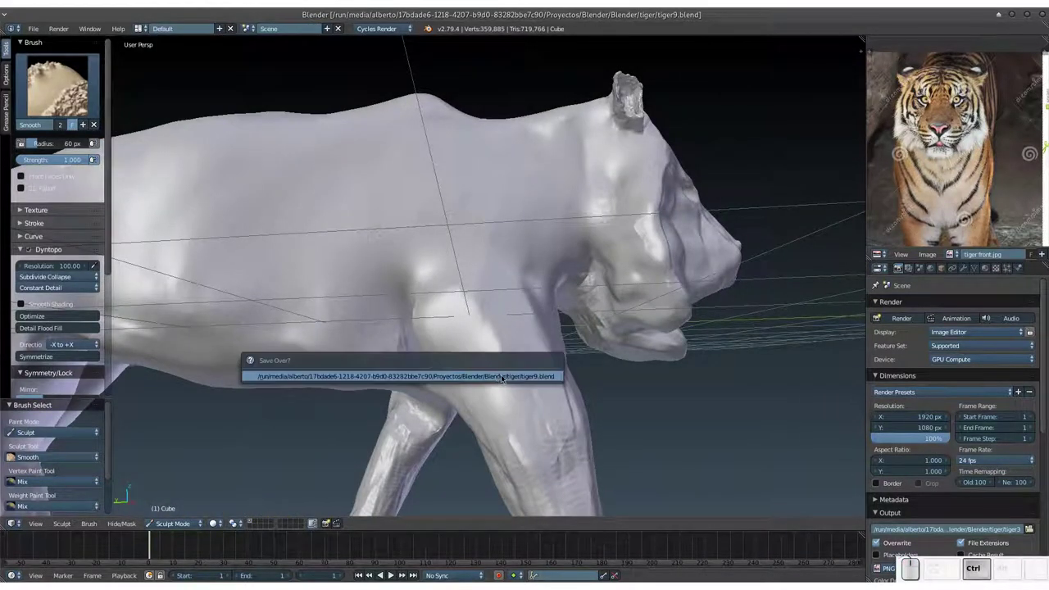
Set Smooth strength to about 0.5, smooth the shoulder above the front leg and save again.
key("shift+f")
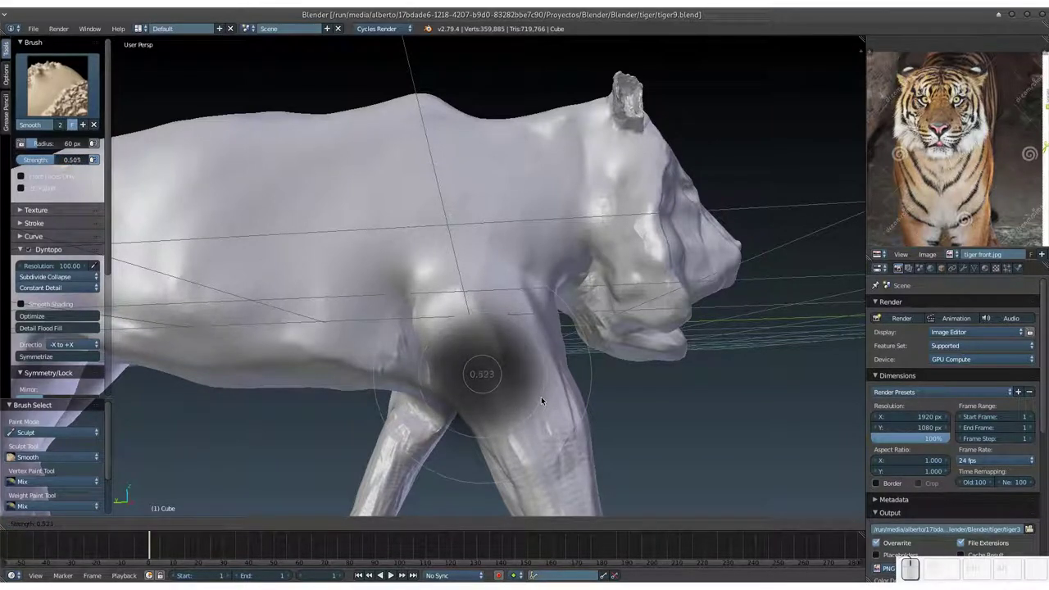
left_click(545, 399)
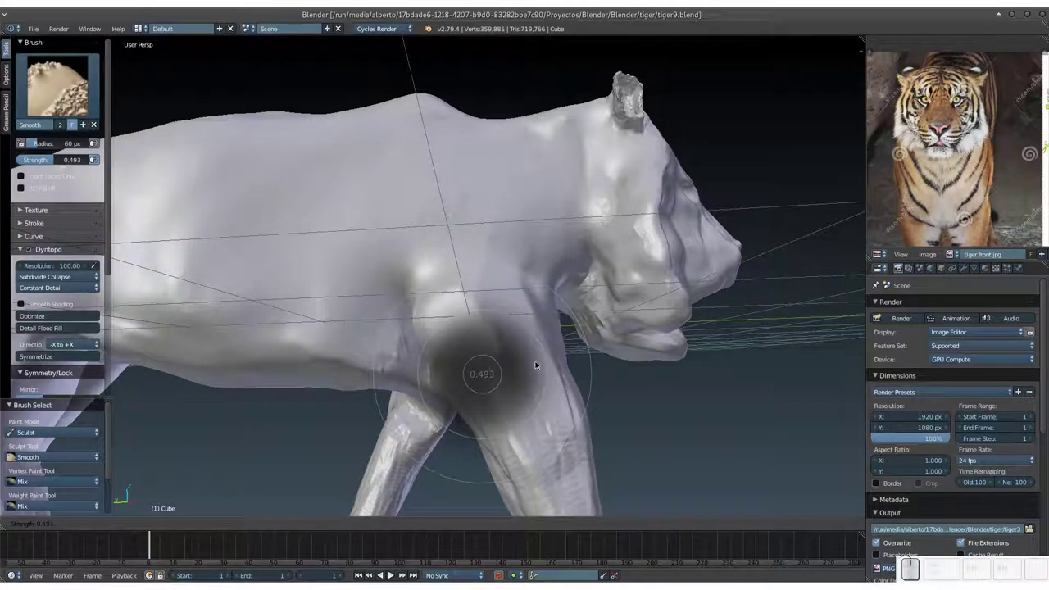
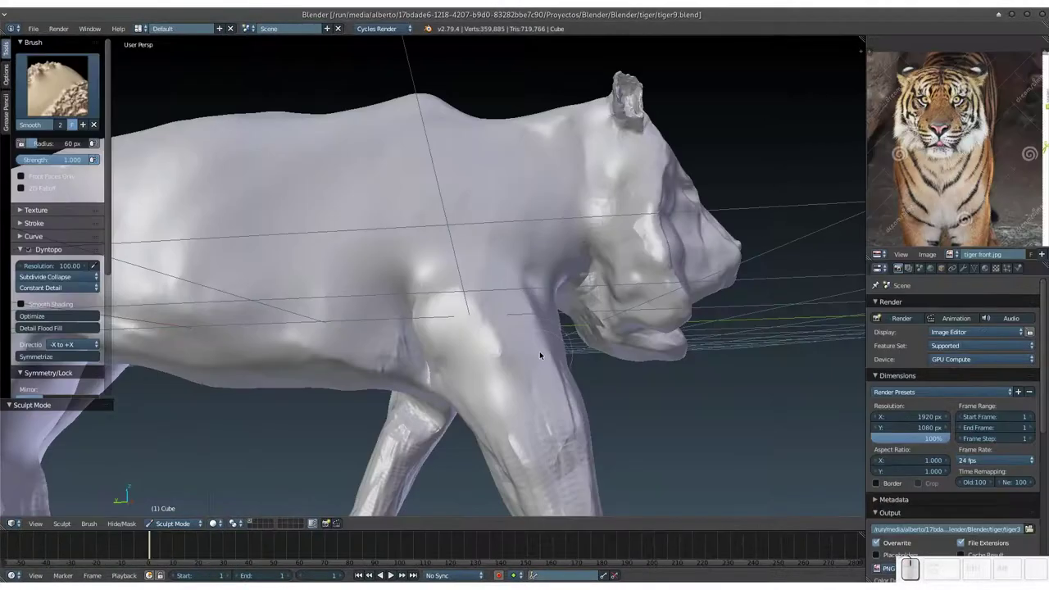
left_click(409, 297)
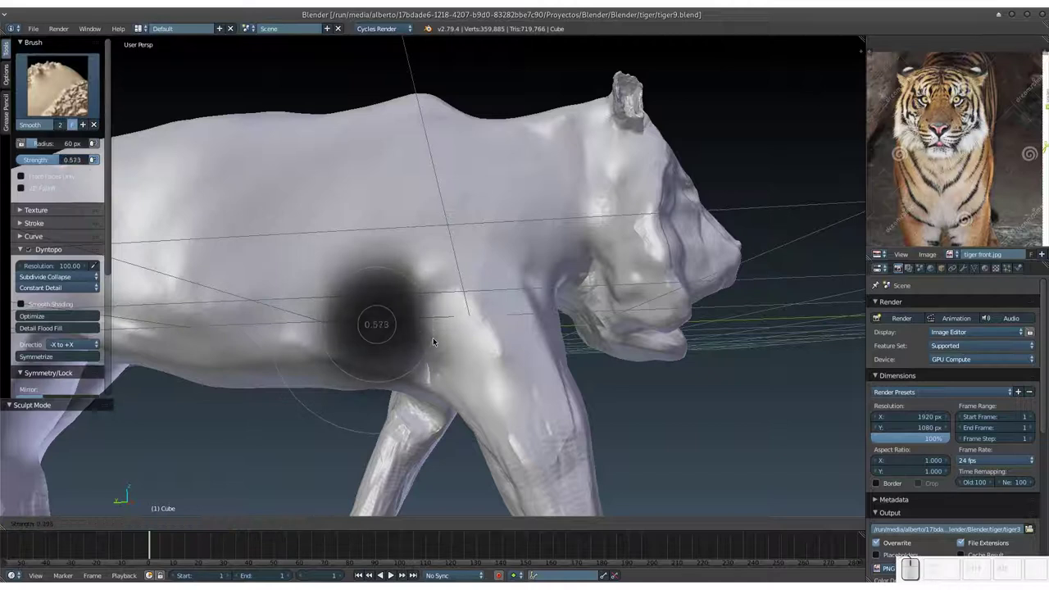
left_click(440, 346)
middle_click(469, 330)
key("ctrl+shift+s")
Confirm the save overwrite, then smooth rough spots on the tiger's underside while orbiting beneath it.
left_click(474, 301)
left_click(456, 283)
left_click_drag(471, 305, 515, 389)
left_click(510, 385)
left_click_drag(506, 258, 451, 292)
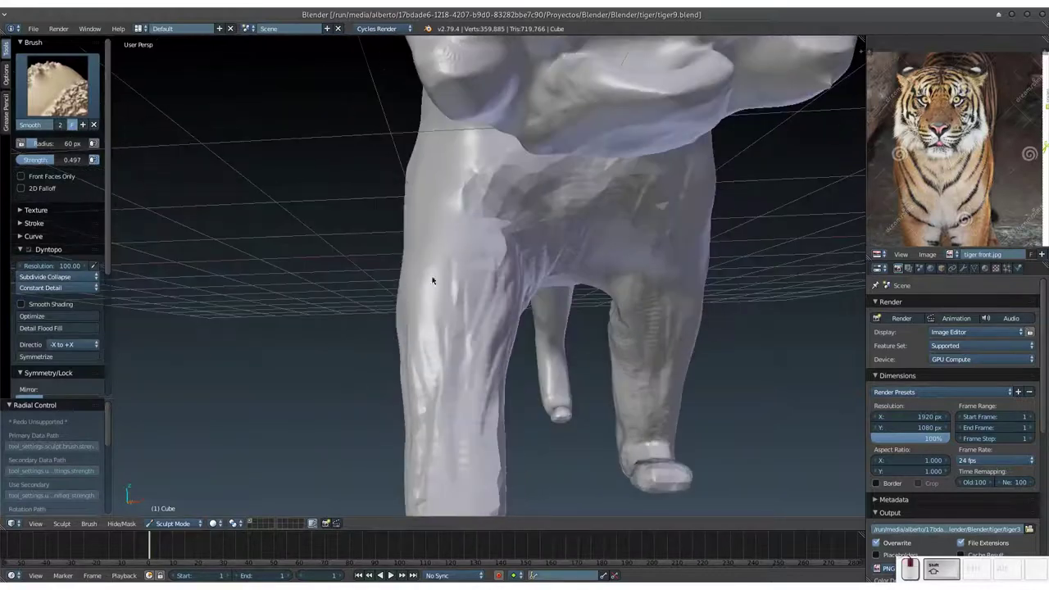
middle_click(481, 238)
left_click(487, 208)
middle_click(514, 263)
left_click_drag(538, 187, 615, 374)
middle_click(616, 374)
left_click_drag(565, 282, 592, 409)
left_click(592, 409)
left_click(536, 389)
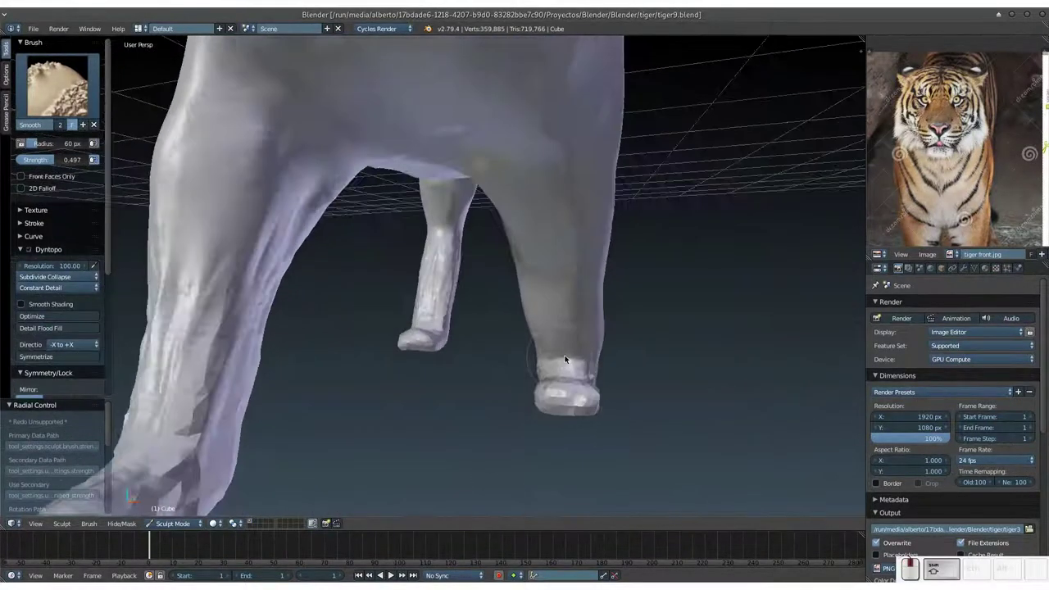
left_click(563, 349)
middle_click(488, 278)
left_click_drag(381, 193, 240, 347)
middle_click(325, 345)
left_click(227, 345)
middle_click(270, 368)
middle_click(321, 344)
Adjust the brush strength with Shift+F and stroke the Smooth brush along the front legs.
key("shift+f")
left_click_drag(342, 364, 449, 362)
left_click(410, 350)
left_click(545, 343)
left_click_drag(545, 336, 548, 342)
left_click_drag(561, 328, 501, 339)
left_click_drag(462, 280, 450, 372)
middle_click(515, 366)
left_click(549, 355)
left_click_drag(540, 384, 572, 350)
Smooth the front paws and lower legs with short dabs, orbiting to check each side.
middle_click(572, 350)
left_click(558, 375)
middle_click(539, 375)
left_click(520, 355)
left_click_drag(560, 381, 531, 384)
left_click(548, 390)
middle_click(585, 360)
middle_click(588, 324)
left_click_drag(548, 209, 503, 286)
middle_click(517, 295)
left_click(431, 335)
middle_click(418, 370)
middle_click(512, 339)
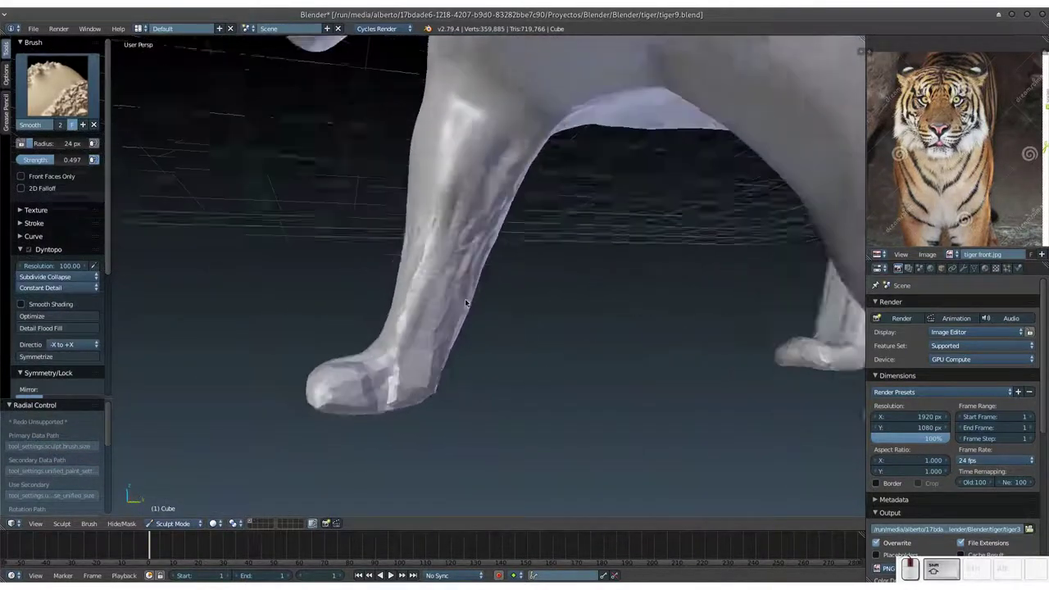
Save the file, enlarge the brush radius with F and smooth the surface of the front leg.
key("ctrl+s")
middle_click(467, 225)
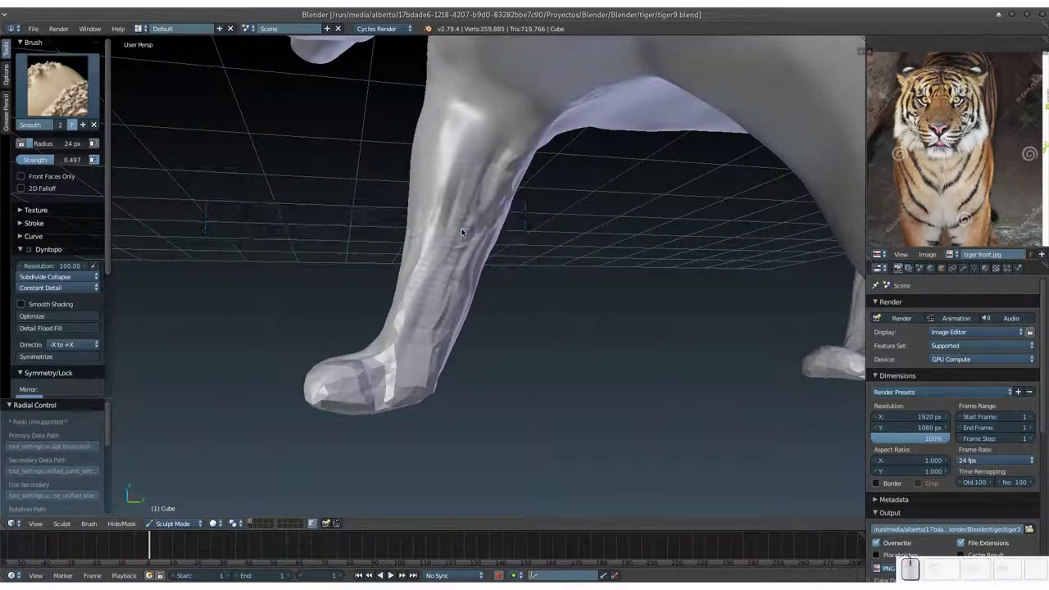
key("f")
left_click(470, 247)
left_click_drag(467, 144, 591, 99)
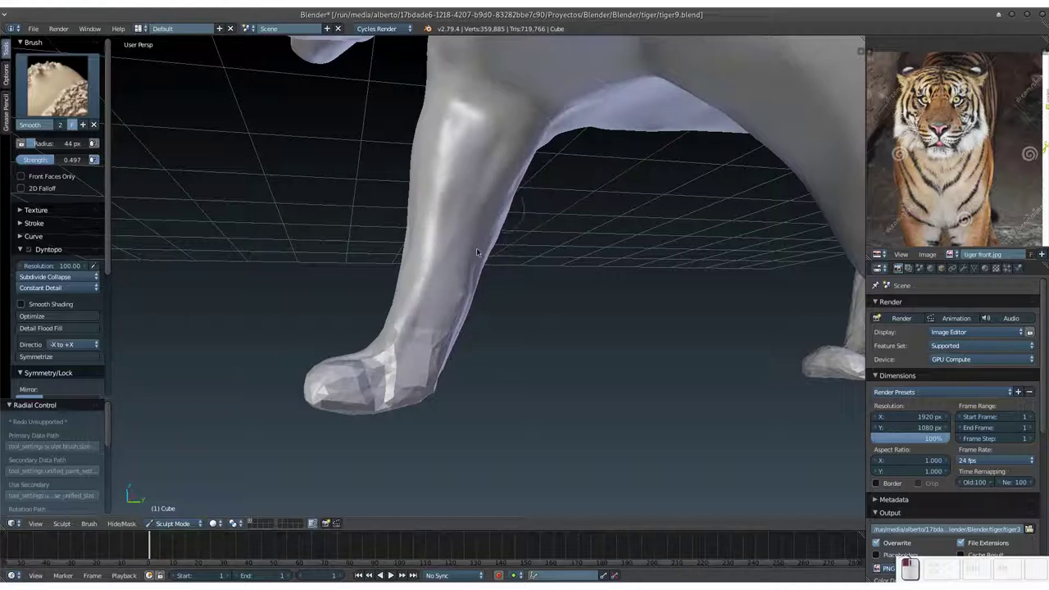
left_click(392, 351)
left_click_drag(408, 167, 377, 256)
left_click(393, 264)
left_click_drag(440, 267, 436, 326)
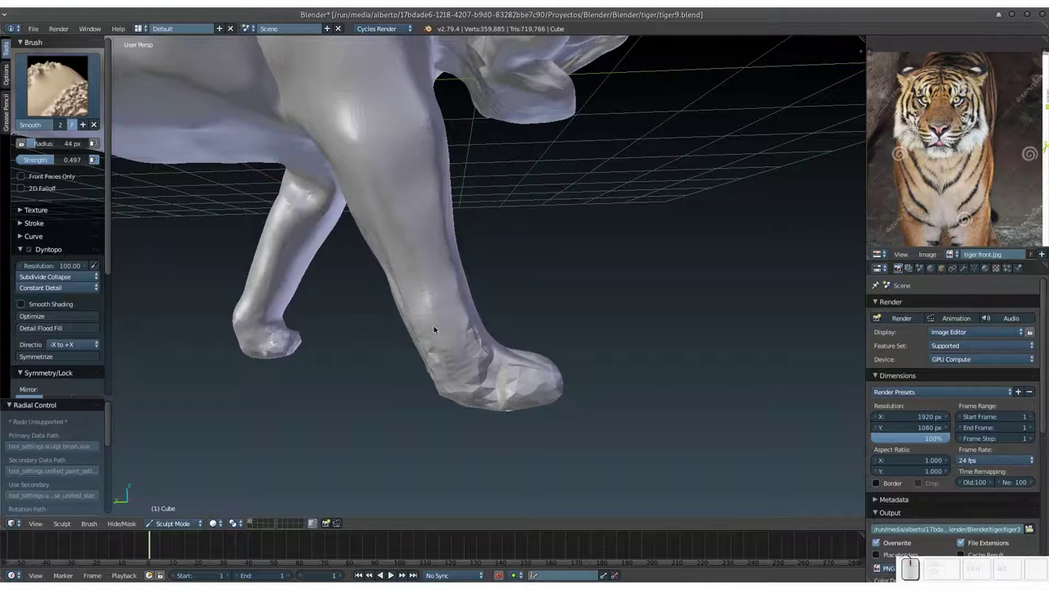
Smooth rough geometry around the lower front leg from several orbited angles.
middle_click(433, 310)
left_click_drag(431, 272, 471, 325)
middle_click(386, 202)
middle_click(423, 308)
left_click_drag(432, 254, 498, 337)
middle_click(393, 348)
left_click(406, 352)
middle_click(408, 284)
left_click_drag(406, 276, 497, 317)
middle_click(497, 316)
left_click_drag(438, 295, 445, 297)
left_click_drag(452, 313, 448, 357)
middle_click(462, 364)
left_click(479, 342)
Resize the brush again, save with Ctrl+S and smooth the chest and belly area above the front leg.
key("f")
left_click(468, 358)
key("ctrl+s")
left_click(471, 353)
left_click(468, 305)
left_click_drag(447, 311, 480, 329)
middle_click(481, 329)
left_click_drag(458, 310, 511, 319)
left_click_drag(501, 322, 464, 339)
left_click(449, 335)
left_click(405, 300)
left_click_drag(401, 293, 467, 306)
left_click_drag(422, 290, 422, 268)
right_click(466, 295)
left_click_drag(427, 267, 429, 268)
middle_click(420, 298)
left_click_drag(462, 204, 385, 155)
left_click_drag(382, 187, 483, 317)
middle_click(492, 347)
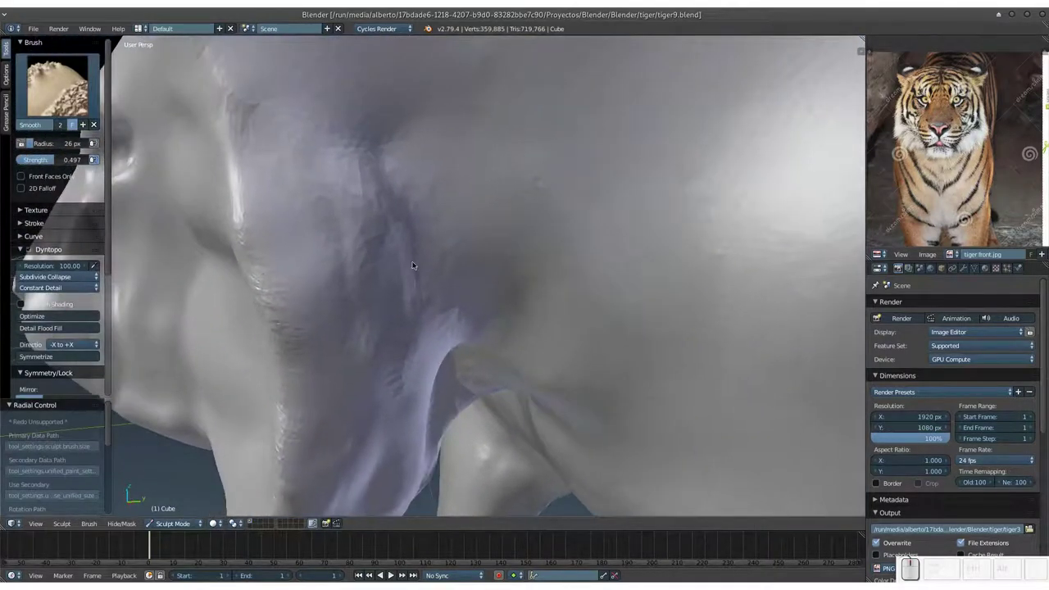
Zoom out and apply Smooth brush strokes along the leg and shin surfaces.
key("KP_Subtract")
middle_click(423, 307)
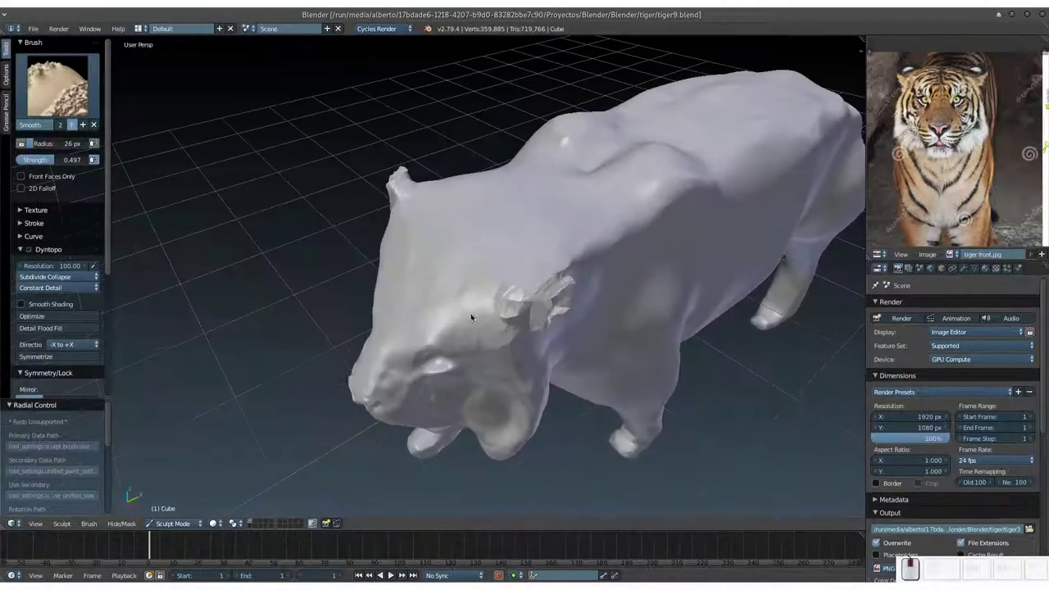
left_click_drag(512, 287, 540, 270)
left_click(540, 270)
left_click(535, 261)
left_click_drag(416, 153, 424, 153)
left_click_drag(395, 113, 415, 176)
left_click_drag(420, 197, 514, 236)
left_click(515, 212)
left_click_drag(390, 159, 434, 157)
left_click_drag(289, 120, 347, 185)
left_click_drag(355, 218, 403, 244)
Zoom back in and smooth the inner side of the front leg, orbiting to inspect the lower leg and paw.
middle_click(376, 282)
left_click_drag(372, 285, 431, 378)
middle_click(419, 379)
middle_click(429, 370)
key("KP_Add")
middle_click(428, 375)
middle_click(415, 372)
left_click_drag(516, 296, 474, 304)
left_click(471, 304)
middle_click(510, 304)
middle_click(562, 334)
middle_click(566, 354)
middle_click(563, 279)
left_click(653, 163)
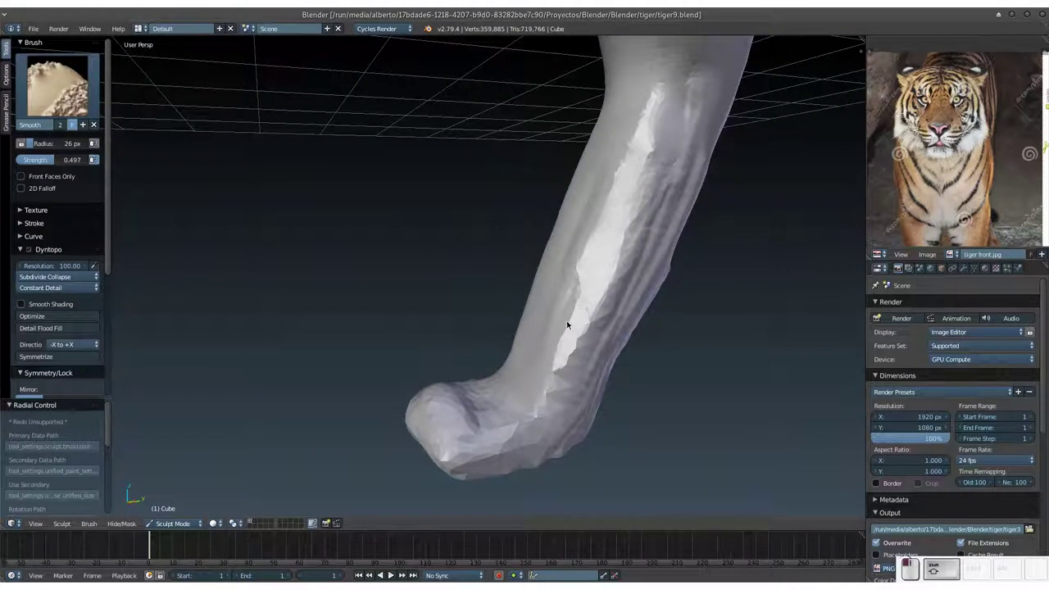
Smooth the faceted paw with Smooth-brush strokes and dabs, orbiting between passes.
left_click_drag(610, 321, 482, 409)
middle_click(470, 391)
left_click_drag(415, 287, 425, 308)
middle_click(425, 307)
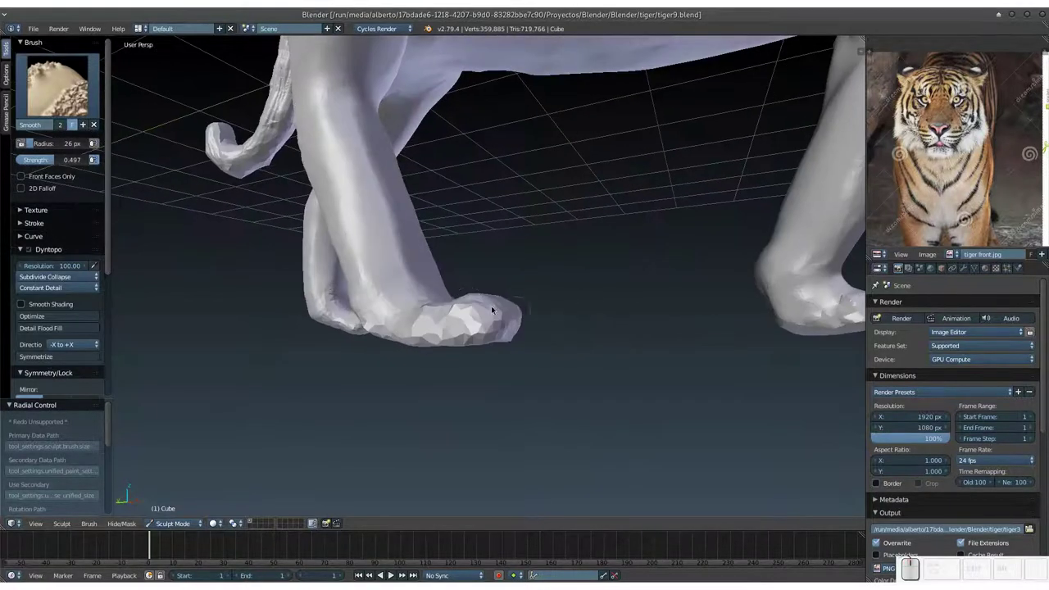
left_click(391, 277)
middle_click(392, 304)
left_click_drag(317, 264, 456, 310)
left_click(421, 335)
Dab smoothing onto the remaining rough spots on the paw and save with Ctrl+S.
middle_click(470, 307)
left_click(414, 303)
left_click(477, 305)
left_click(401, 315)
middle_click(395, 320)
left_click(446, 314)
left_click(458, 348)
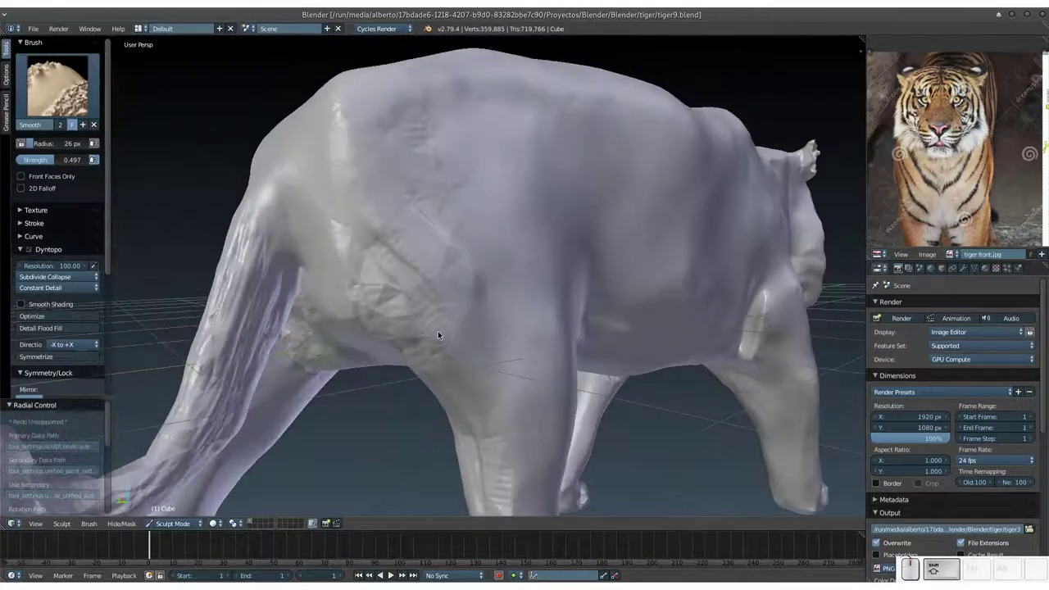
key("ctrl+s")
left_click(436, 336)
Enlarge the Smooth brush with F and stroke it down the leg.
key("f")
left_click(441, 350)
left_click(420, 115)
left_click_drag(436, 180, 466, 387)
middle_click(472, 378)
left_click_drag(522, 306, 540, 412)
middle_click(538, 402)
Smooth the lower leg and shin into an even surface.
left_click_drag(552, 331, 425, 345)
middle_click(453, 343)
left_click_drag(480, 313, 401, 437)
left_click(444, 413)
left_click(395, 391)
left_click_drag(412, 391, 491, 257)
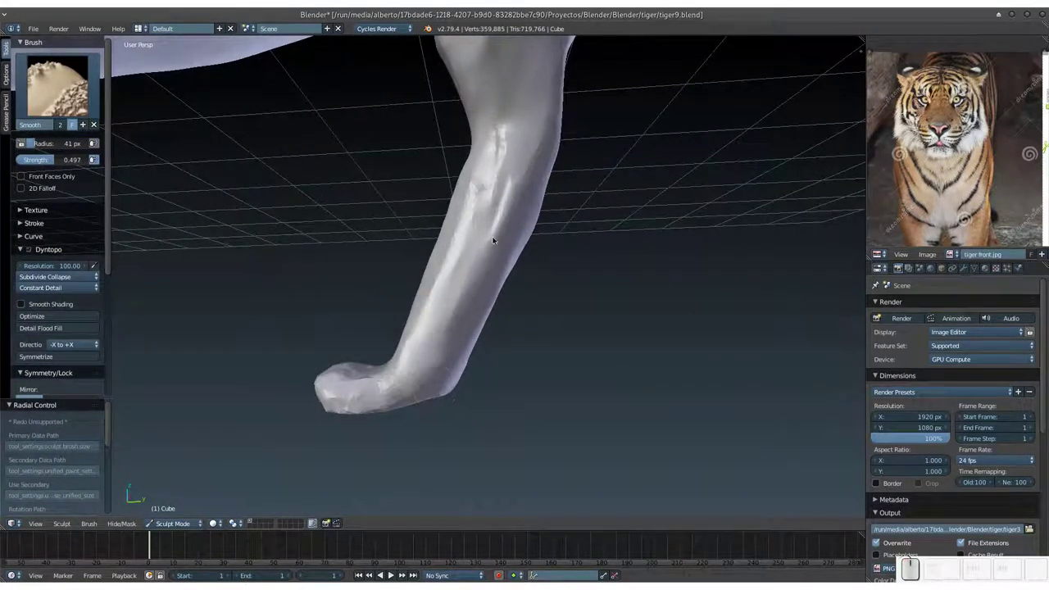
Dab smoothing onto rough spots on the leg, zooming out slightly to reach them.
left_click(490, 178)
left_click(582, 237)
left_click(497, 264)
key("KP_Subtract")
left_click(462, 282)
left_click(420, 265)
left_click(477, 200)
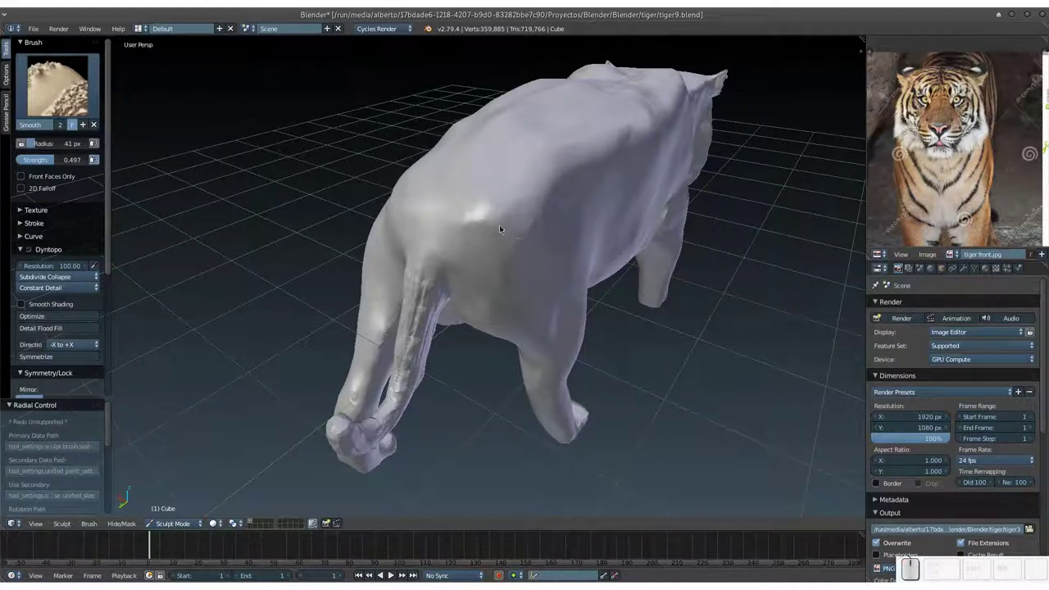
Zoom in, smooth the leg's junction with the body, and orbit toward the tail and hind leg.
key("KP_Add")
left_click(502, 294)
left_click(583, 109)
left_click_drag(563, 98, 539, 193)
middle_click(543, 206)
left_click_drag(654, 102, 605, 248)
middle_click(605, 248)
middle_click(543, 178)
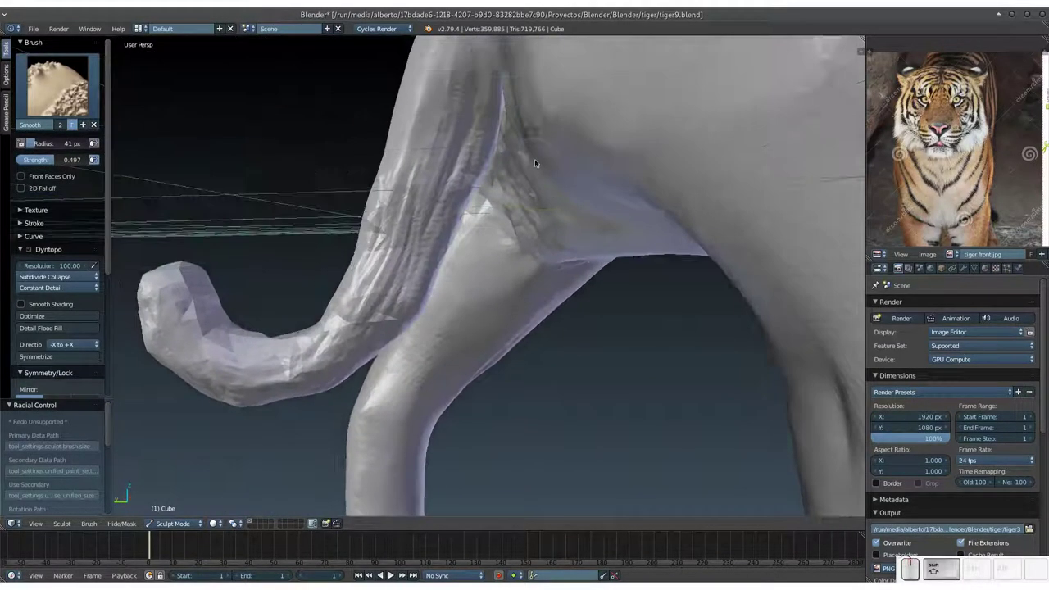
Smooth the area where the tail meets the body from several angles.
middle_click(538, 163)
left_click_drag(501, 48, 505, 167)
left_click_drag(525, 186, 629, 196)
left_click(629, 192)
middle_click(642, 204)
left_click_drag(647, 156, 556, 299)
middle_click(555, 299)
left_click_drag(588, 184, 528, 279)
middle_click(529, 279)
left_click_drag(496, 132, 434, 168)
right_click(454, 200)
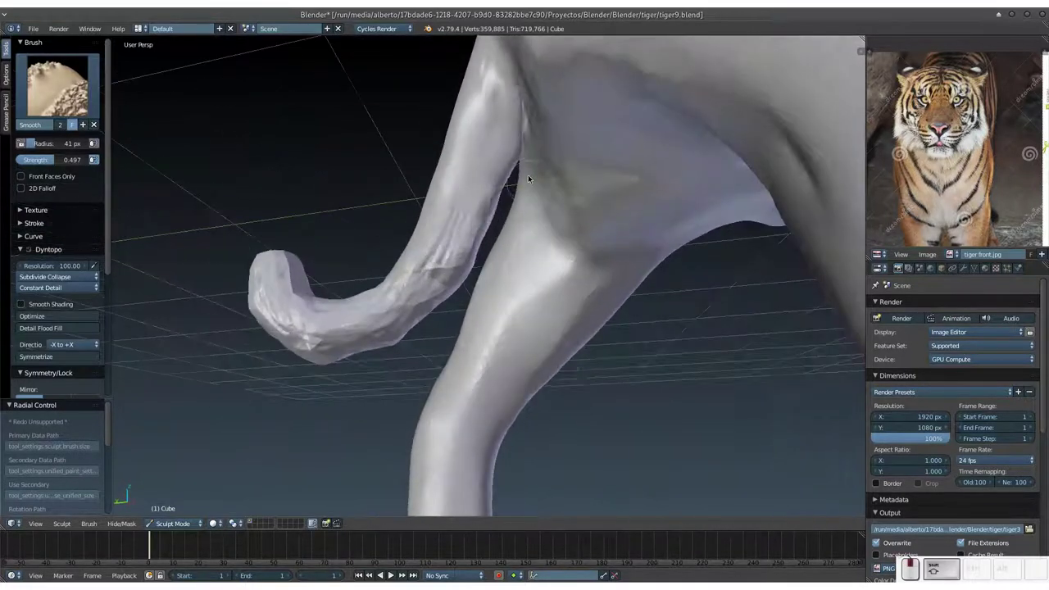
Smooth the ridged surface along the tail.
middle_click(536, 113)
left_click_drag(525, 80, 372, 302)
middle_click(473, 385)
left_click_drag(529, 376, 550, 314)
left_click_drag(514, 354, 558, 334)
middle_click(508, 401)
middle_click(481, 450)
left_click_drag(408, 307, 543, 337)
Smooth nearby rough patches, save with Ctrl+S and zoom in closer.
middle_click(543, 338)
left_click(446, 287)
middle_click(411, 288)
middle_click(379, 284)
left_click_drag(389, 265, 361, 310)
left_click_drag(483, 338, 578, 312)
key("ctrl+s")
key("KP_Add")
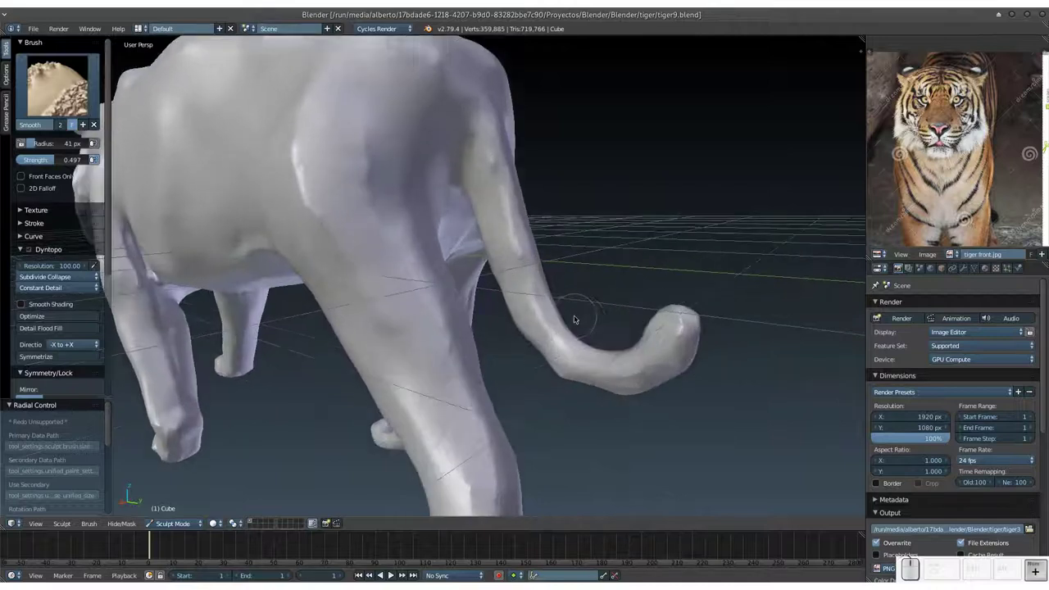
Resize the Smooth brush with F and work over rough spots on the legs.
key("f")
left_click(542, 344)
middle_click(541, 333)
left_click(529, 338)
middle_click(560, 353)
left_click_drag(571, 353, 676, 310)
left_click(678, 311)
left_click_drag(625, 356, 579, 336)
middle_click(590, 354)
left_click_drag(527, 352, 546, 387)
Smooth further lumpy leg areas, then zoom out and orbit toward the head.
middle_click(520, 384)
left_click_drag(371, 300, 371, 318)
left_click_drag(337, 295, 609, 251)
left_click(590, 286)
left_click(545, 341)
left_click_drag(732, 302, 638, 263)
key("KP_Subtract")
middle_click(652, 283)
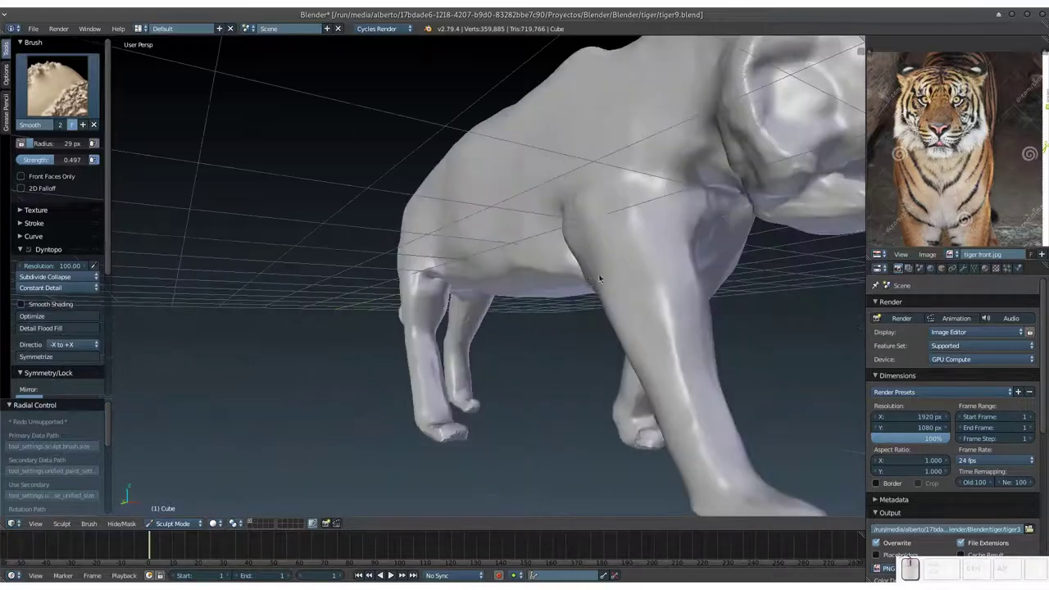
Smooth bumps on the tiger's head and the jagged ear edge, saving along the way.
left_click(565, 283)
key("ctrl+s")
left_click(574, 281)
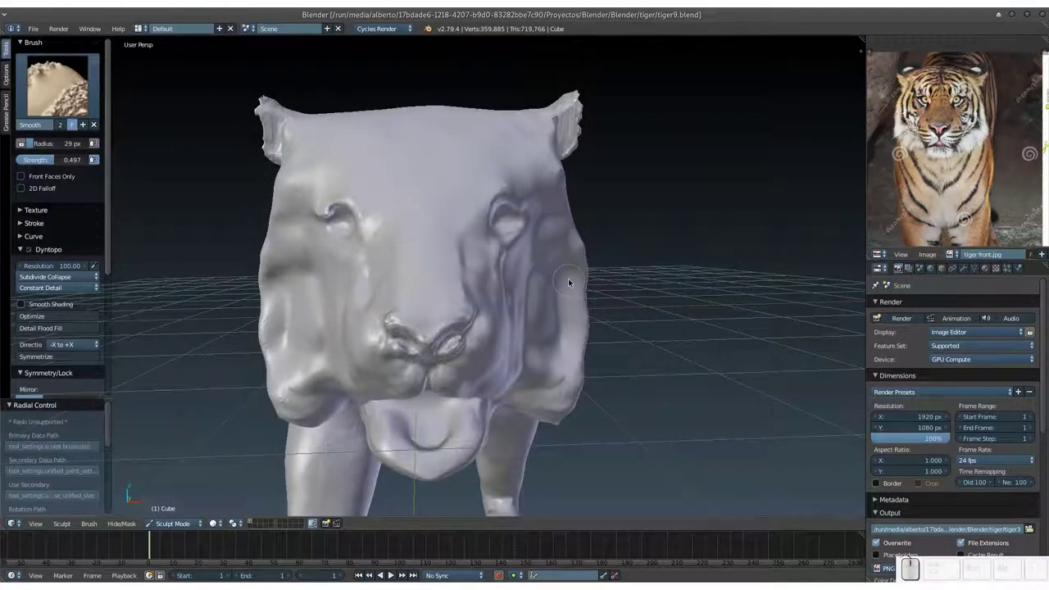
left_click_drag(573, 287, 566, 312)
key("KP_Add")
key("KP_Subtract")
left_click_drag(541, 348, 553, 286)
middle_click(631, 292)
key("KP_Add")
left_click_drag(635, 340, 603, 313)
left_click(640, 298)
Smooth the faceted edge of the ear.
left_click(650, 280)
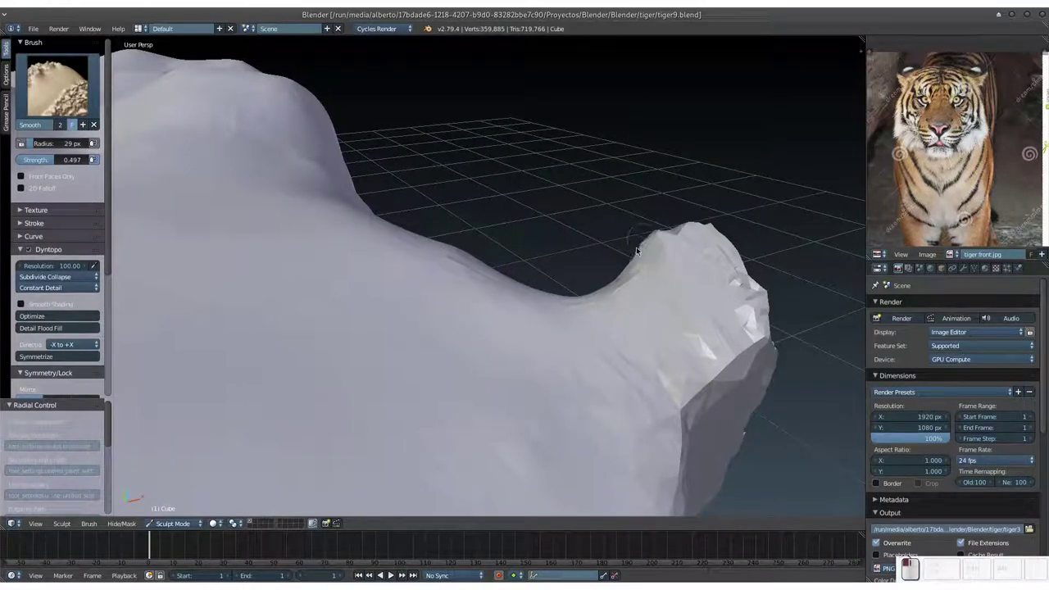
left_click_drag(700, 373, 710, 307)
left_click(687, 311)
left_click(637, 303)
left_click_drag(487, 77, 456, 204)
Orbit inside the mesh and smooth the stray interior geometry.
middle_click(483, 216)
middle_click(591, 227)
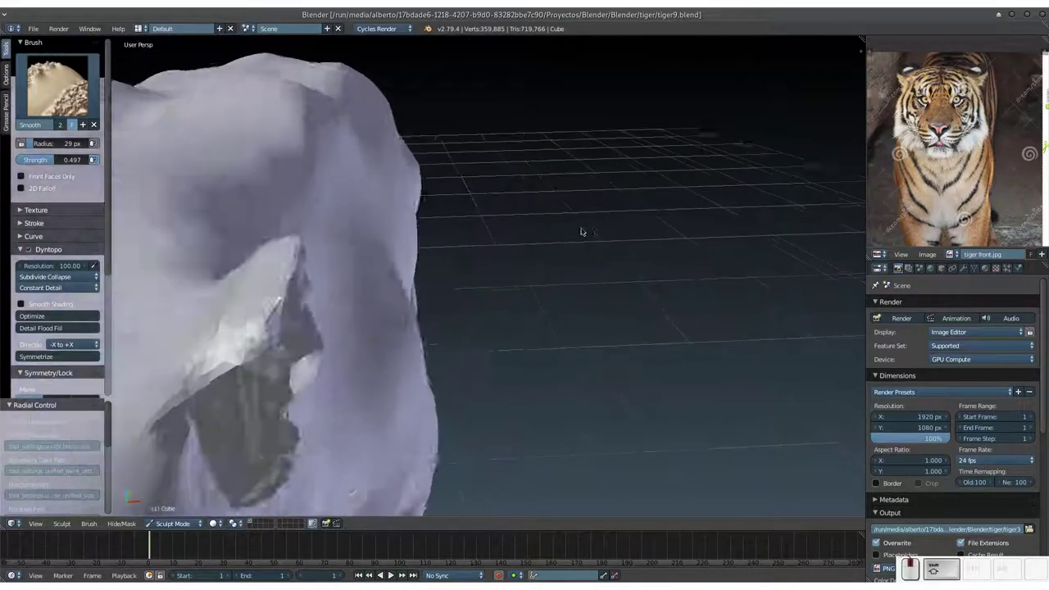
middle_click(431, 221)
left_click_drag(397, 209, 635, 270)
middle_click(625, 273)
key("KP_Add")
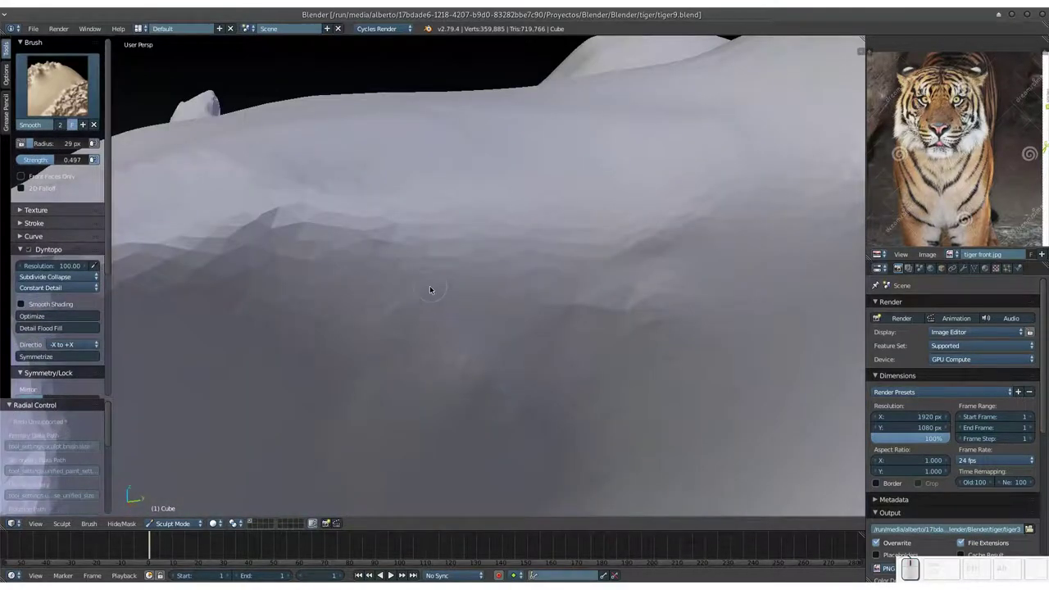
middle_click(412, 293)
middle_click(443, 249)
left_click_drag(461, 273, 255, 372)
Smooth the faceted inner geometry from several angles.
middle_click(258, 371)
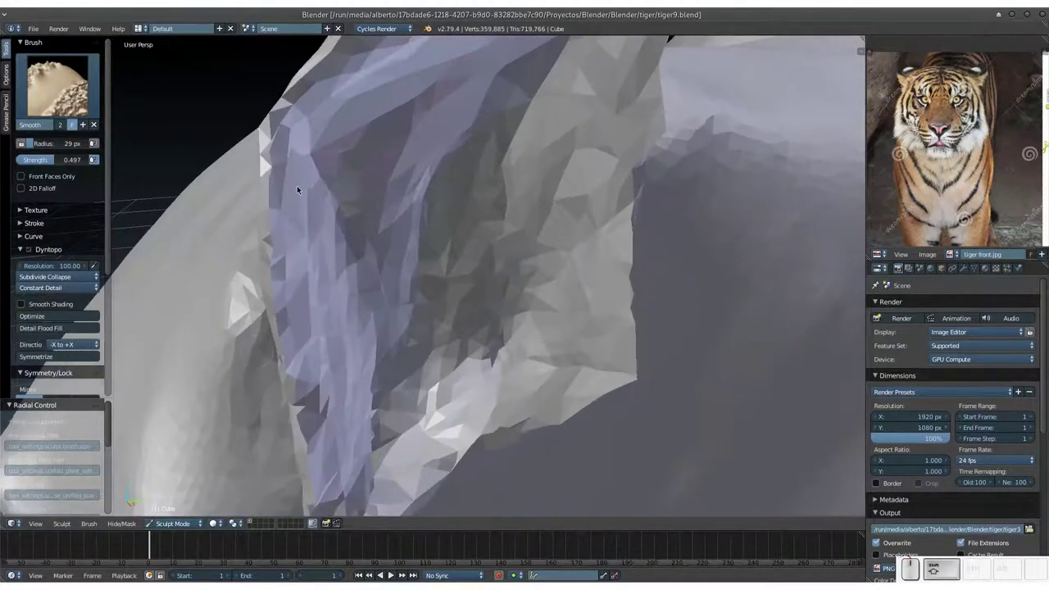
left_click(298, 79)
left_click(307, 301)
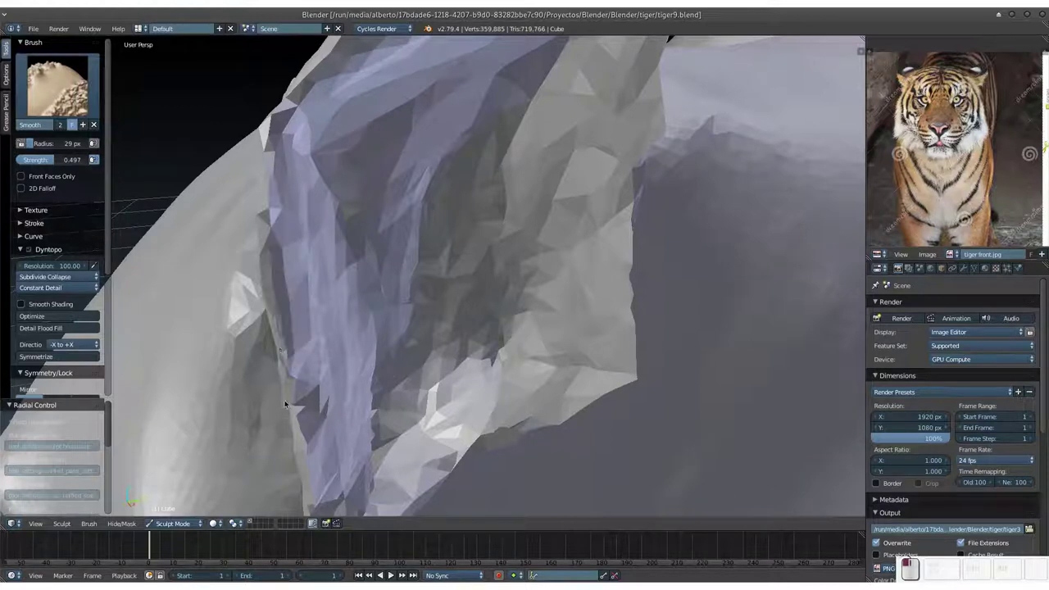
left_click_drag(363, 235, 592, 319)
middle_click(585, 326)
middle_click(560, 317)
middle_click(567, 335)
left_click_drag(449, 396, 449, 114)
Finish smoothing the interior faces and pull back to view the whole tiger.
middle_click(451, 123)
left_click(465, 98)
left_click_drag(483, 95, 274, 212)
left_click_drag(219, 249, 410, 138)
left_click_drag(418, 141, 550, 178)
middle_click(543, 196)
left_click_drag(511, 317, 649, 239)
middle_click(517, 343)
middle_click(635, 258)
Zoom to the tiger's head and set the Smooth brush radius to 15 px, saving the file.
key("KP_Add")
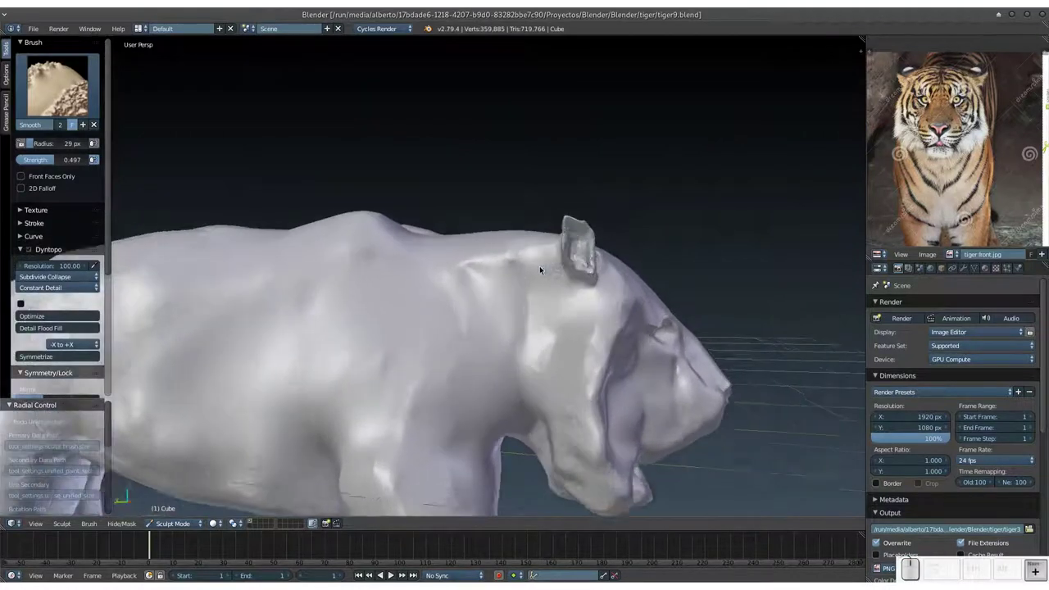
middle_click(561, 277)
middle_click(568, 292)
key("f")
middle_click(489, 345)
left_click(489, 344)
key("ctrl+s")
left_click(487, 343)
left_click(492, 306)
Smooth the inside and surface of the tiger's ear, then return to the front view and save.
left_click_drag(491, 295, 530, 317)
left_click(531, 352)
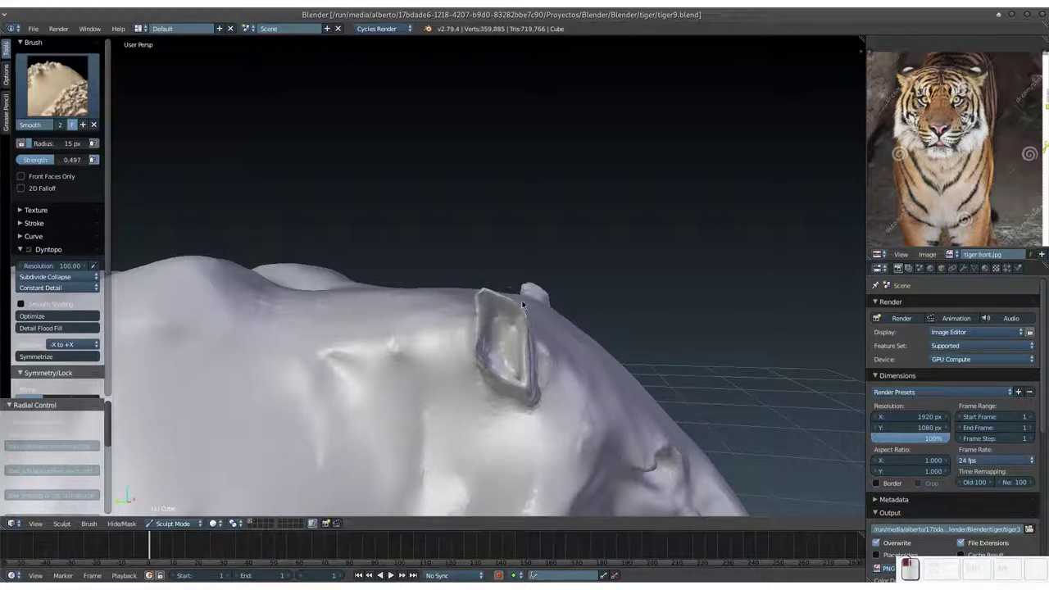
left_click(488, 284)
middle_click(546, 306)
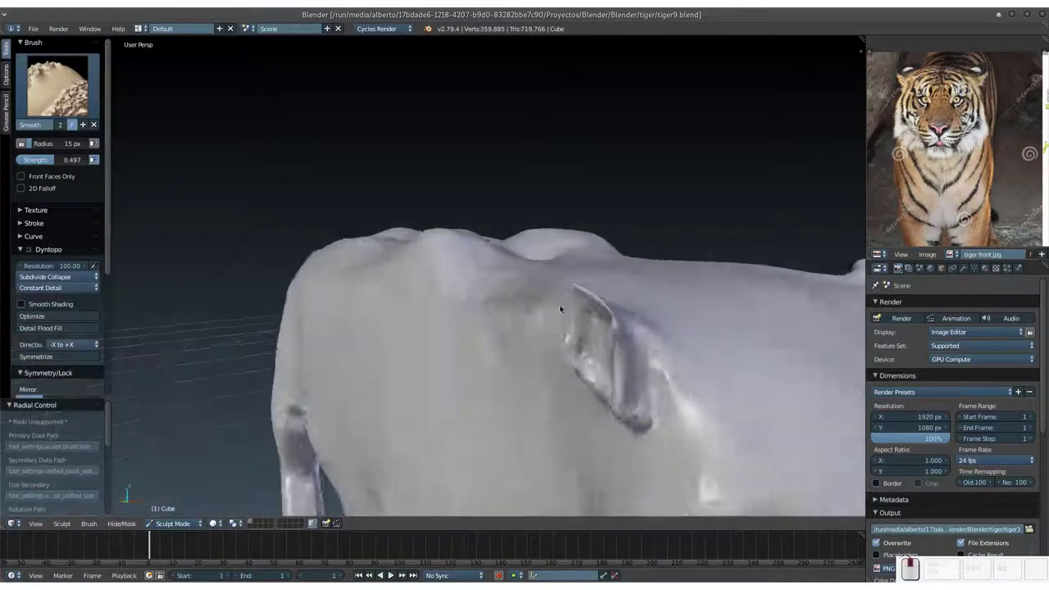
middle_click(580, 302)
left_click_drag(532, 336, 593, 376)
key("KP_Subtract")
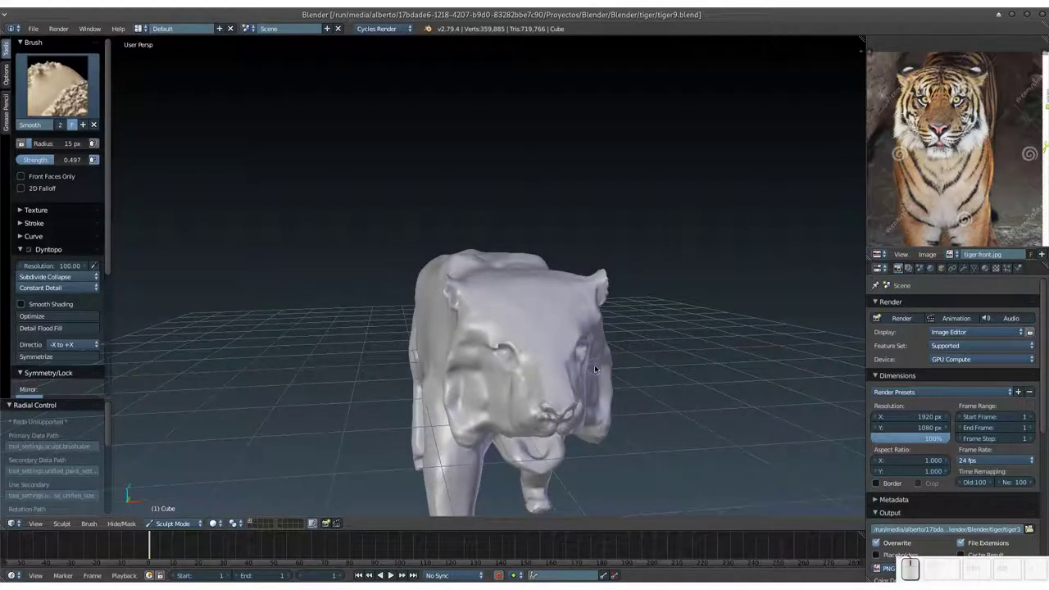
key("ctrl+s")
left_click(605, 363)
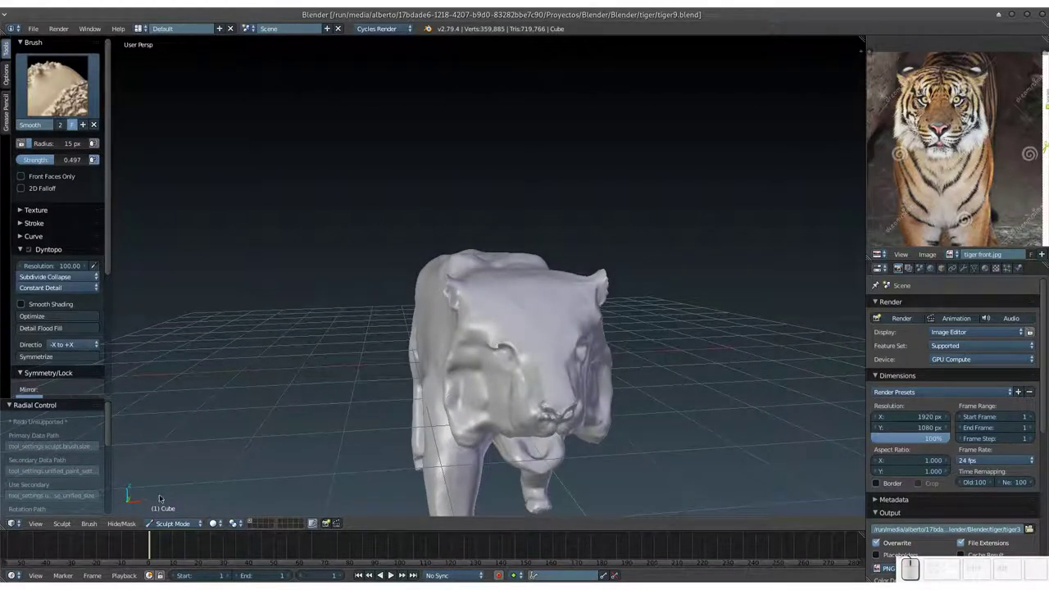
left_click(170, 524)
Switch the tiger from Sculpt Mode back to Object Mode and check the body from the front.
left_click(172, 521)
left_click(172, 512)
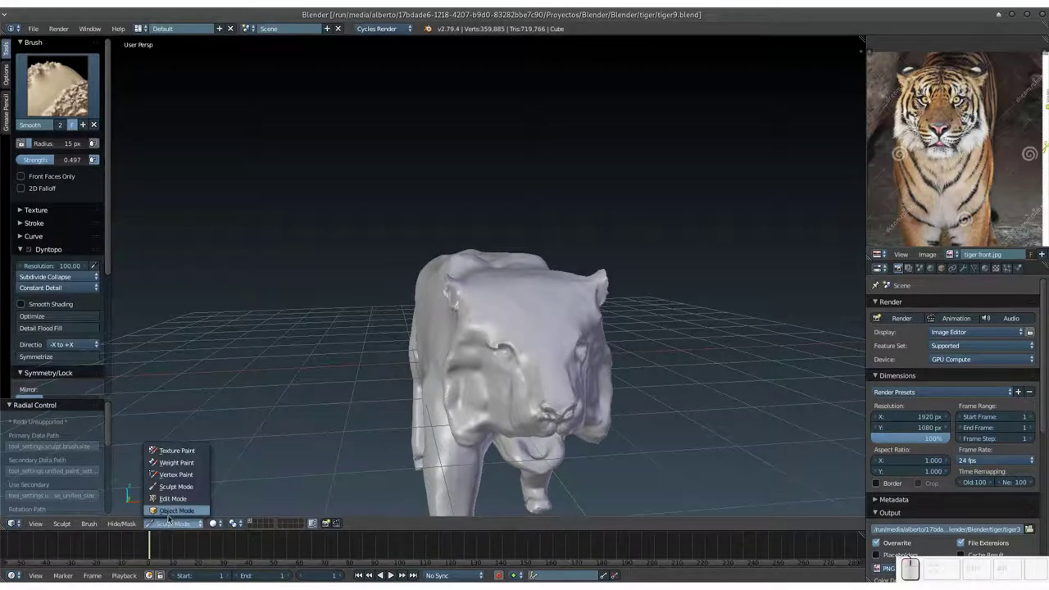
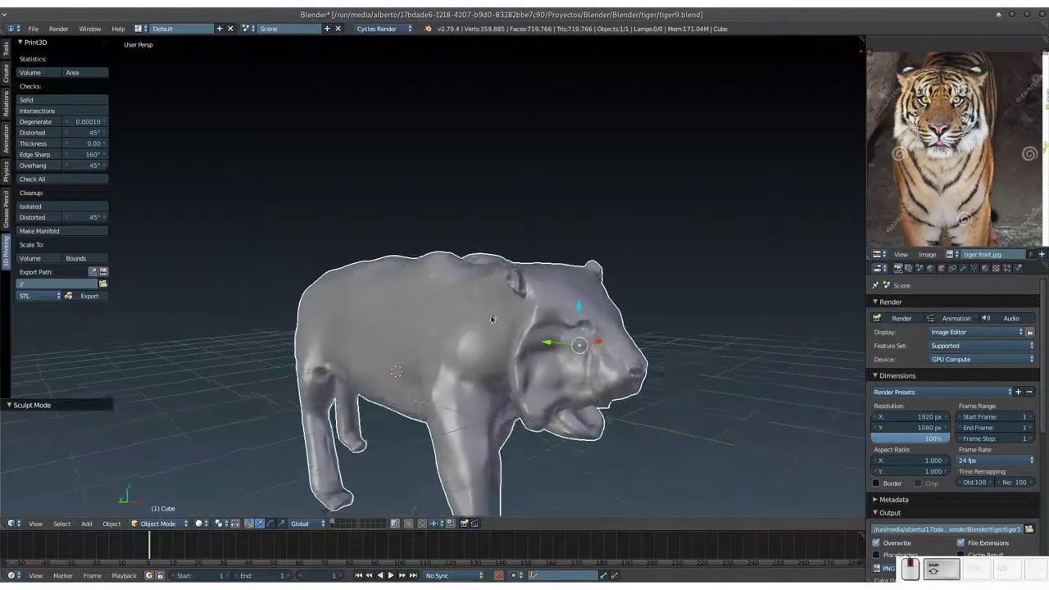
key("KP_Add")
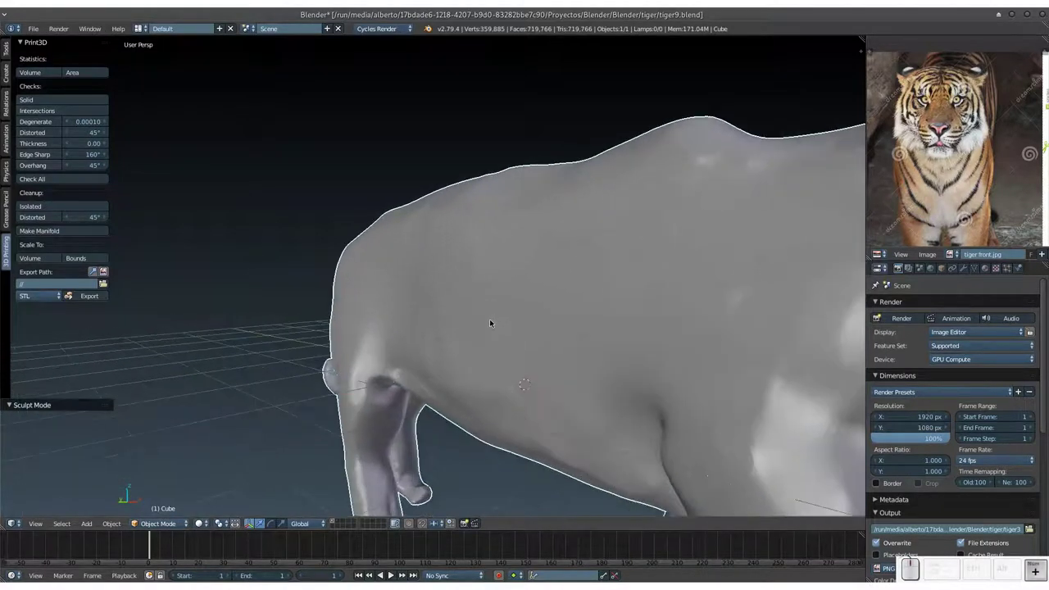
left_click_drag(496, 323, 642, 308)
key("KP_Subtract")
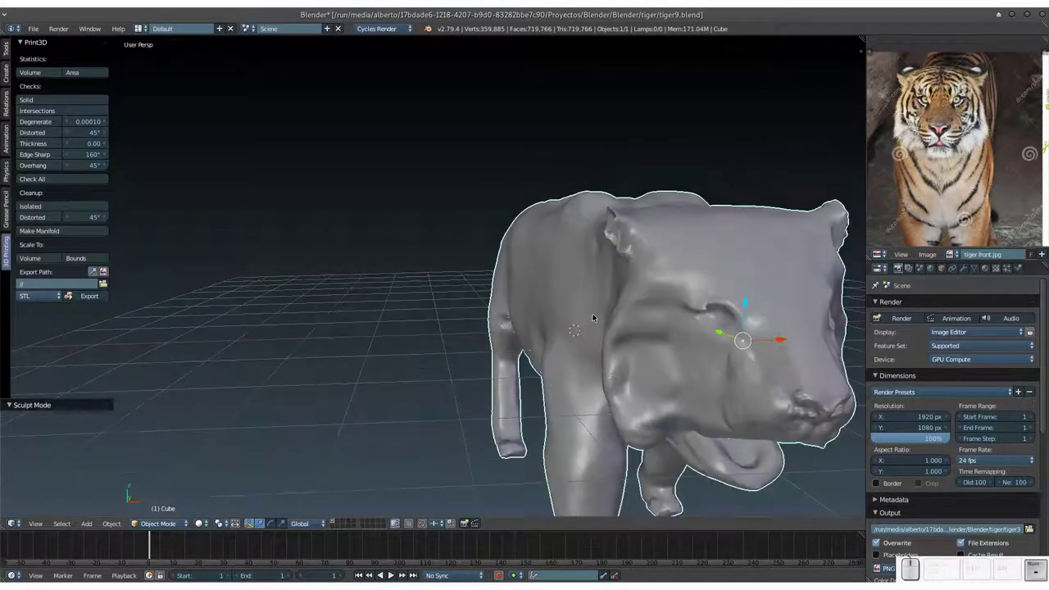
Orbit around the whole tiger to inspect the smoothed surface from several sides.
left_click_drag(595, 316, 591, 316)
left_click_drag(591, 321, 560, 294)
left_click_drag(558, 293, 533, 279)
left_click_drag(533, 279, 541, 277)
left_click(541, 277)
middle_click(542, 288)
left_click(573, 305)
middle_click(593, 308)
left_click(596, 305)
middle_click(572, 308)
left_click(507, 322)
middle_click(516, 322)
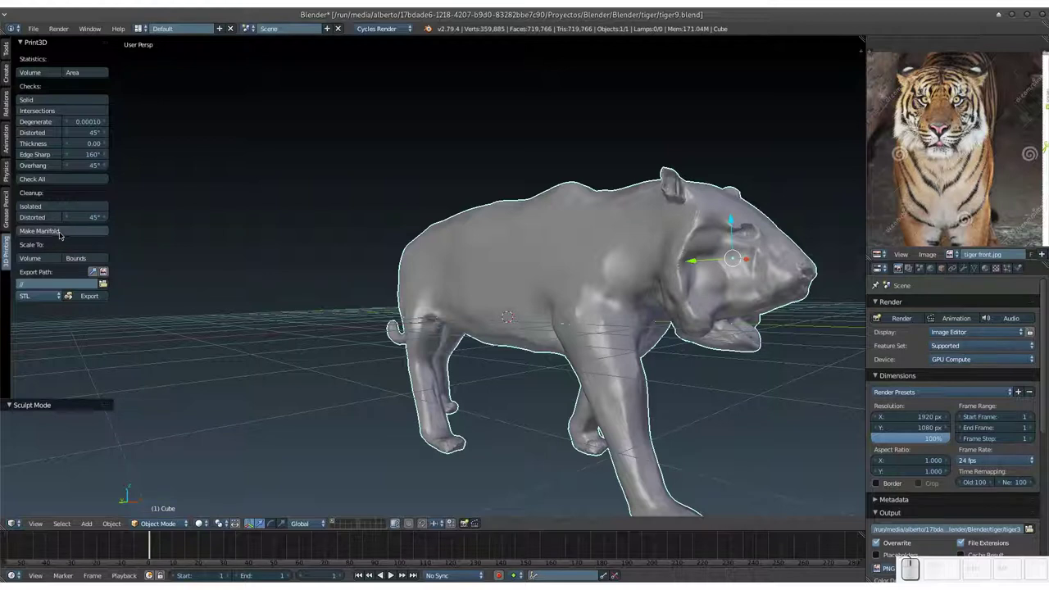
left_click(7, 47)
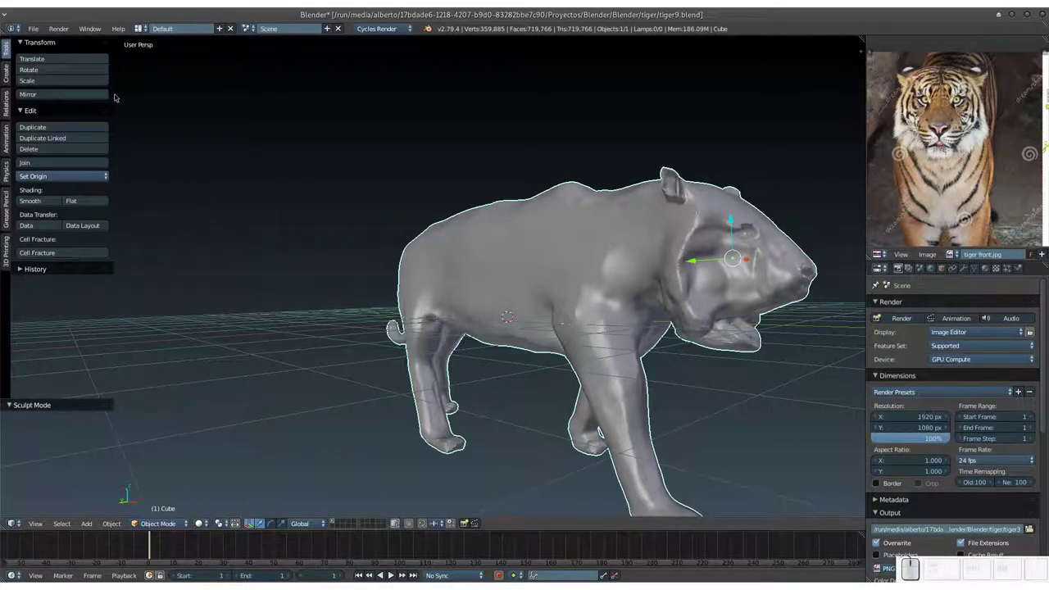
left_click(38, 29)
left_click(81, 152)
left_click(216, 49)
left_click(66, 64)
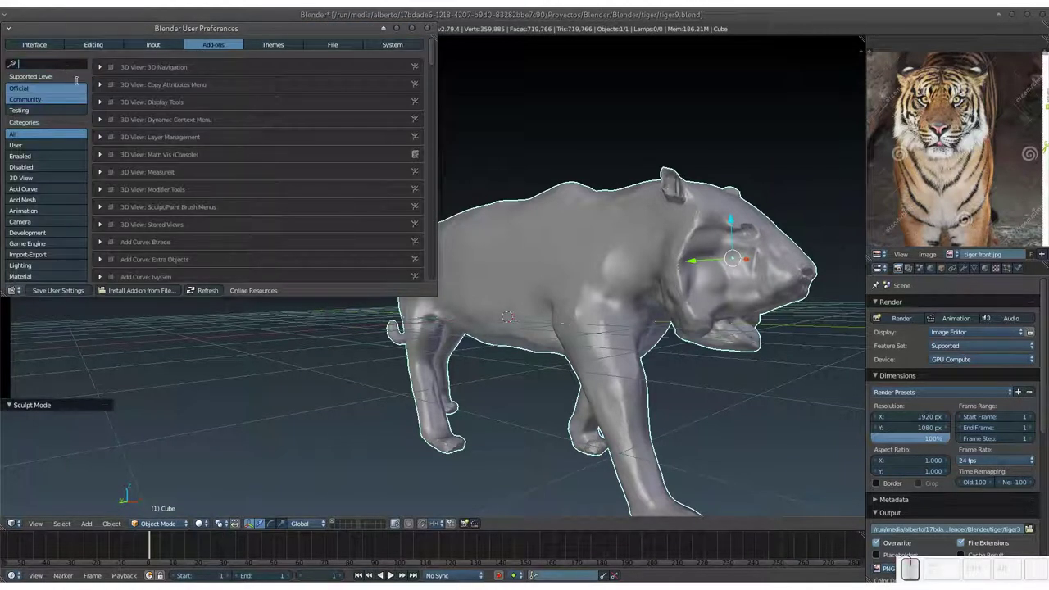
key("3")
key("d")
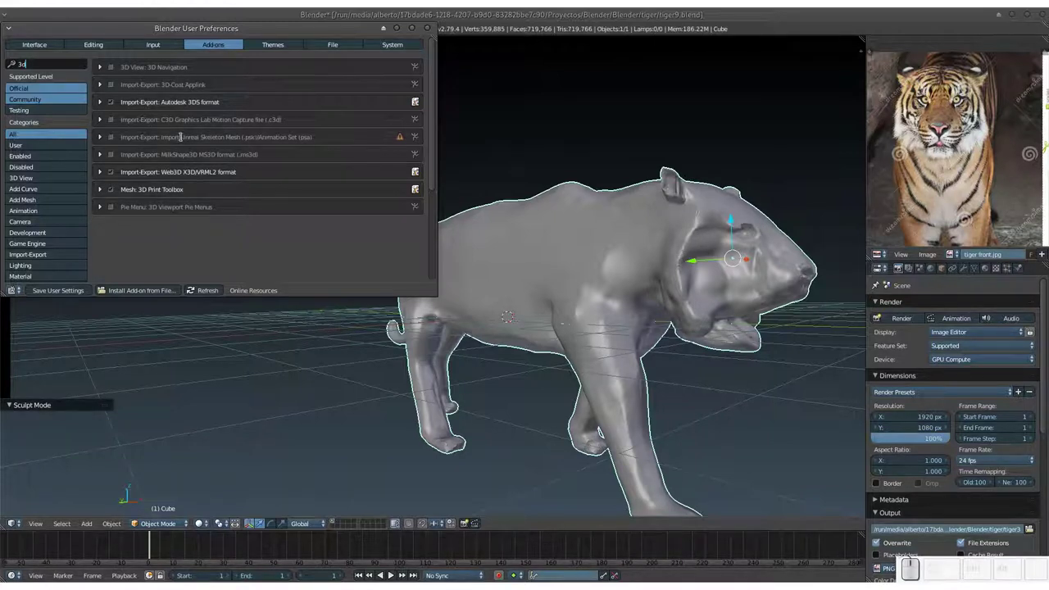
key("BackSpace")
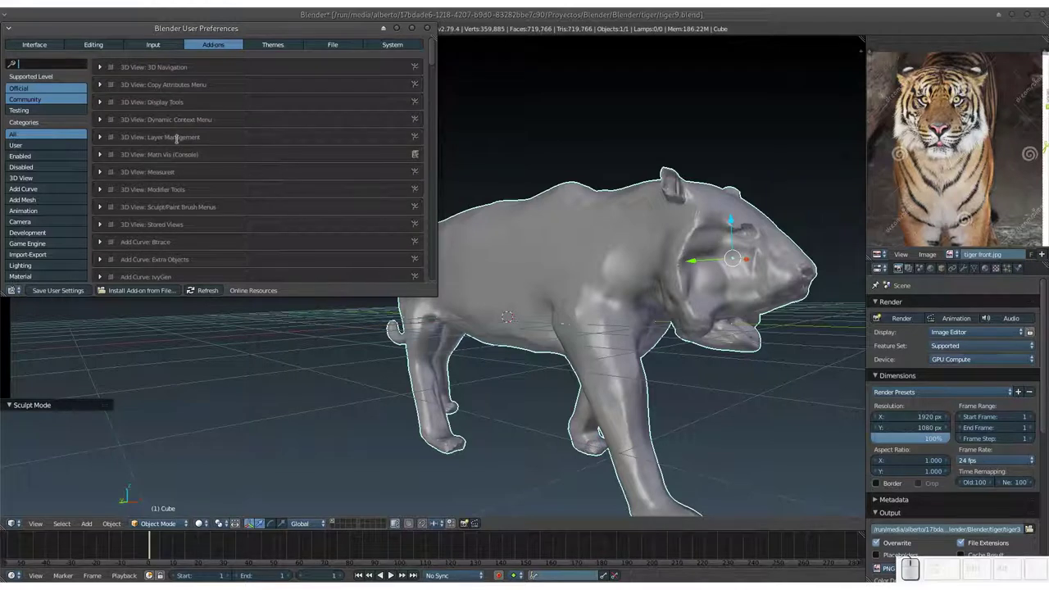
key("p")
key("r")
key("i")
key("n")
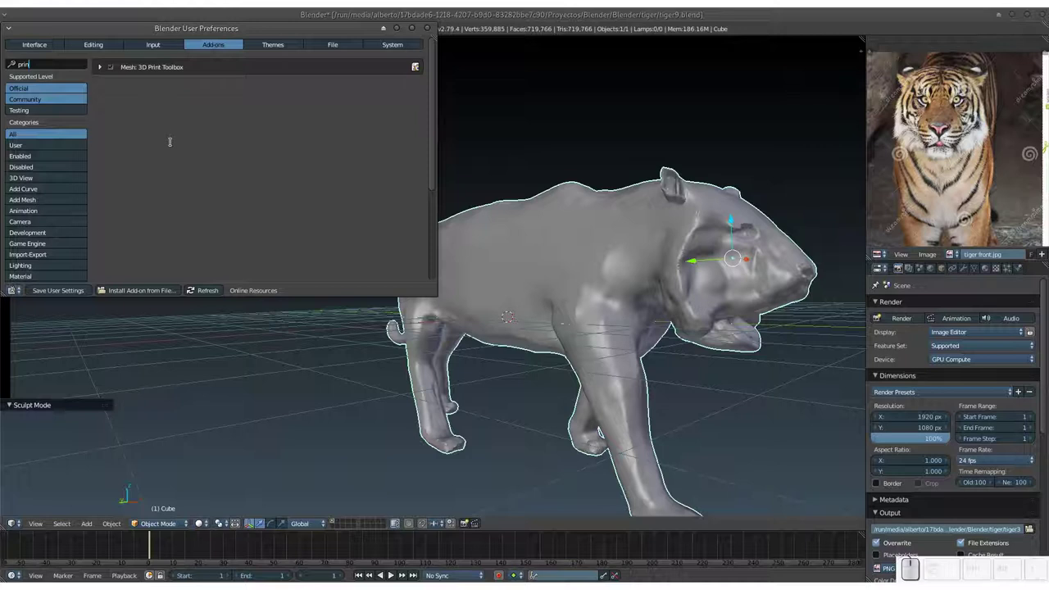
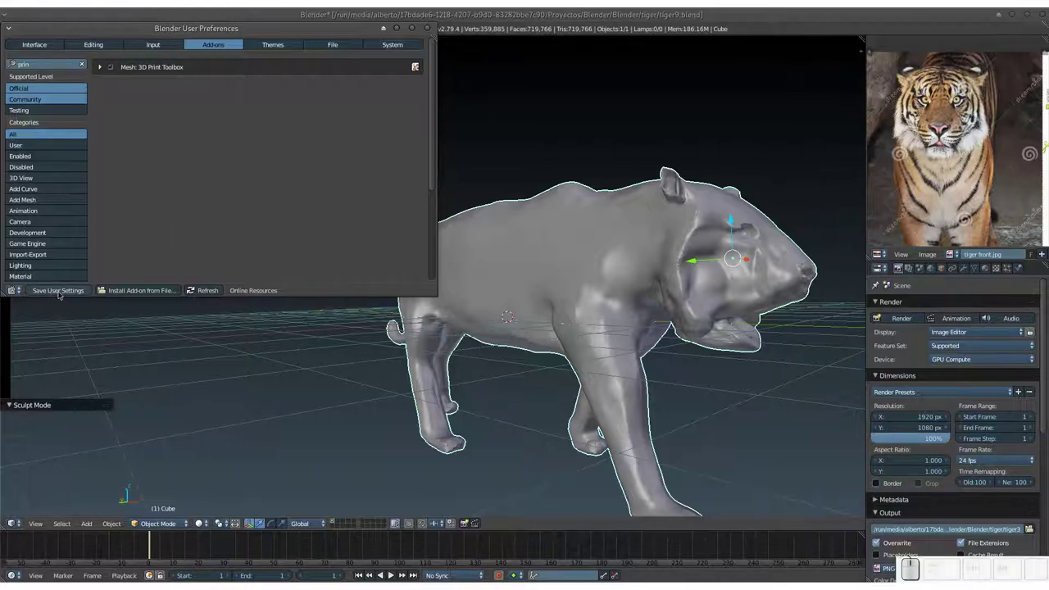
left_click(428, 30)
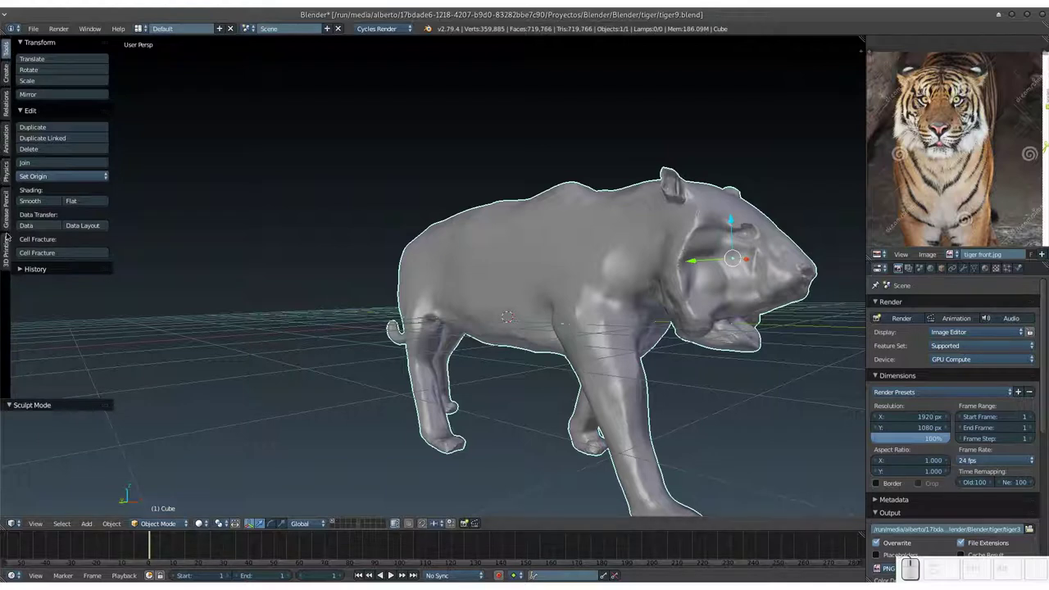
left_click(9, 260)
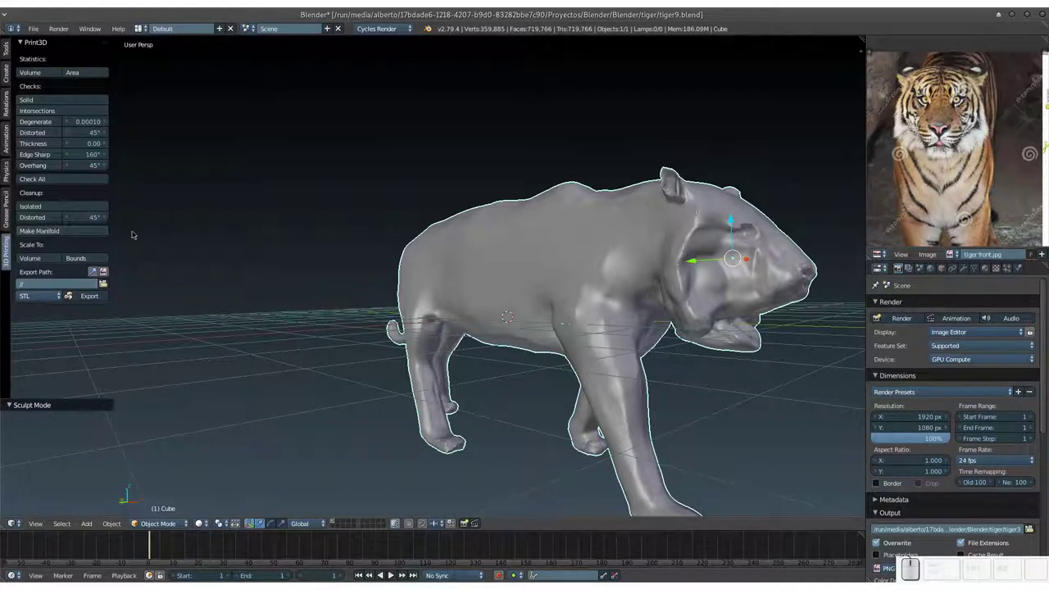
key("ctrl+s")
left_click(191, 224)
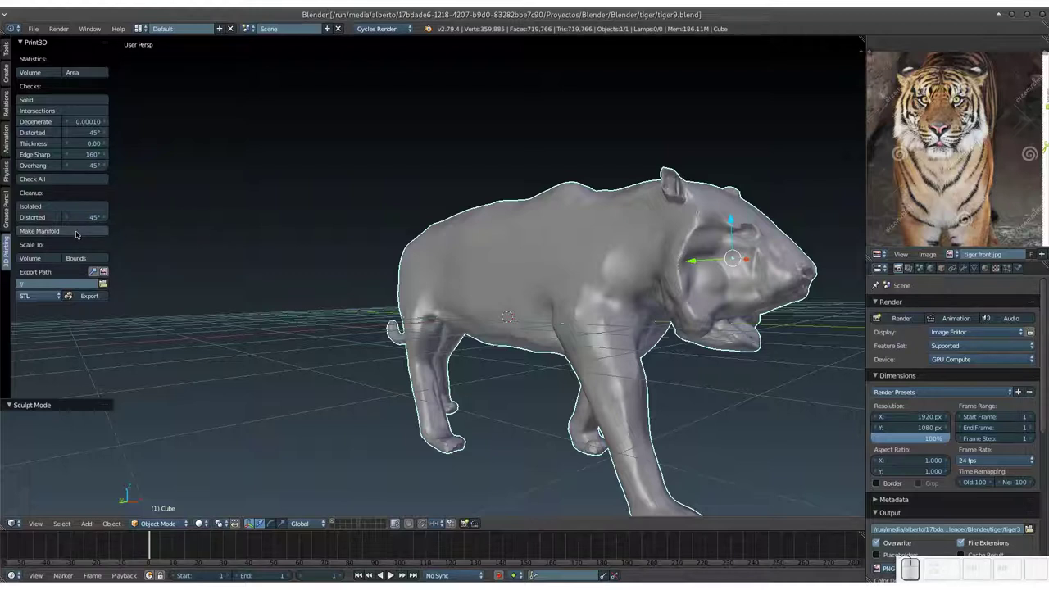
left_click(79, 233)
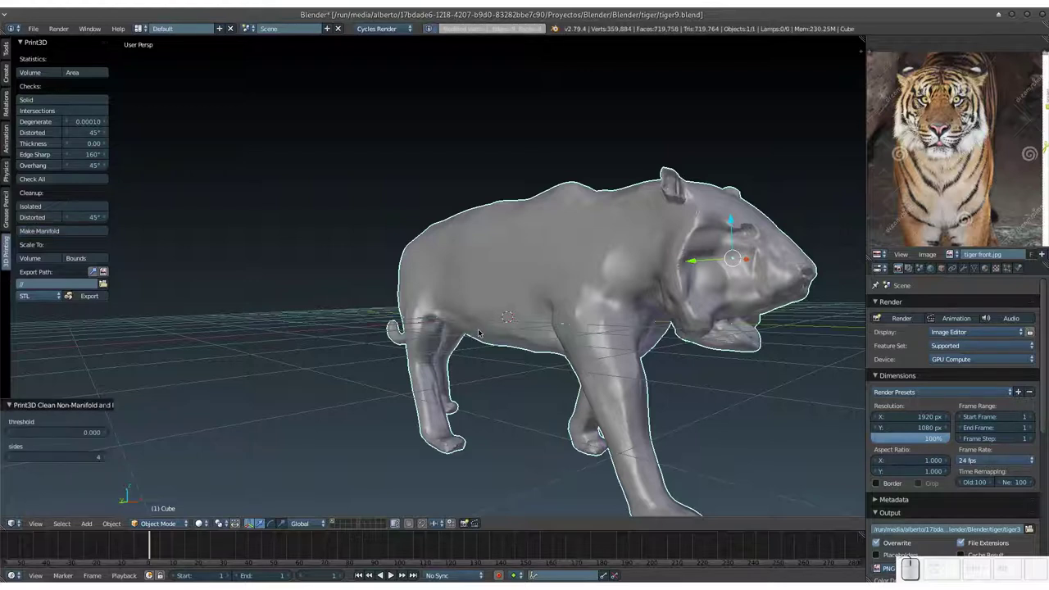
left_click(481, 317)
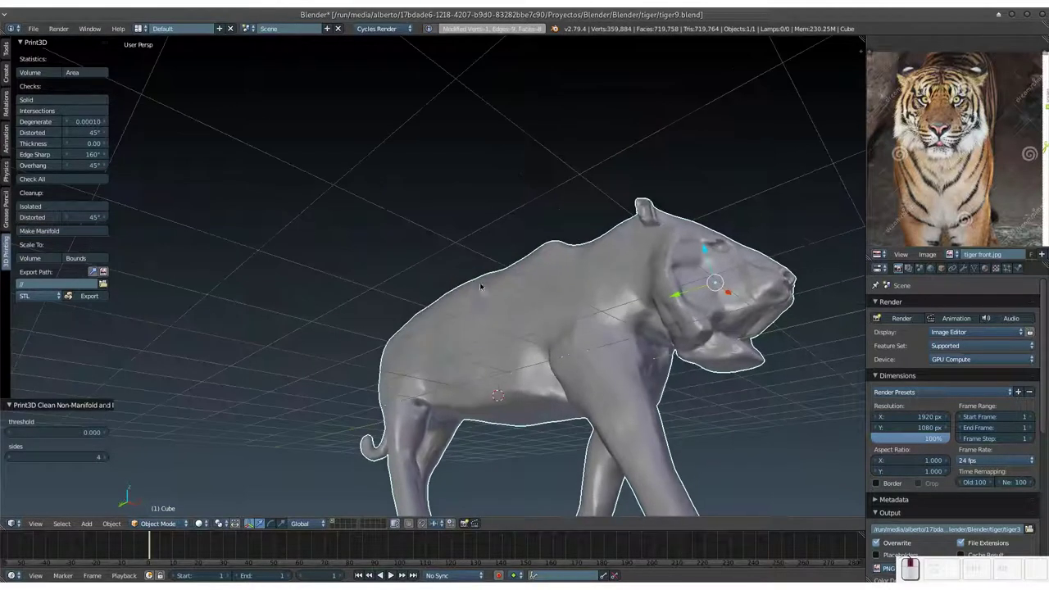
left_click(464, 315)
left_click(505, 287)
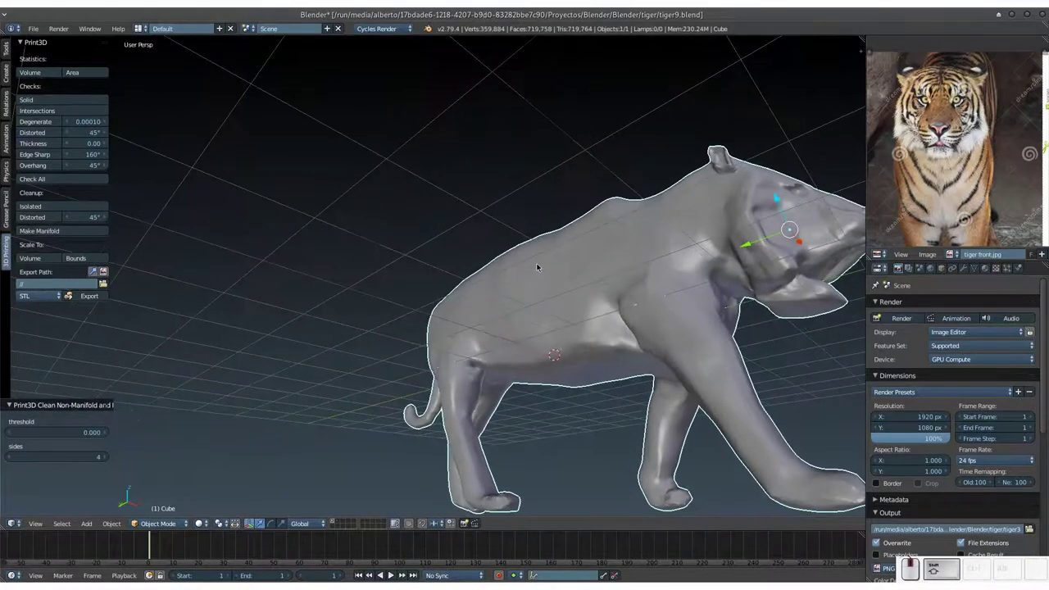
left_click_drag(531, 274, 545, 271)
middle_click(546, 274)
left_click_drag(553, 273, 462, 309)
left_click_drag(496, 313, 457, 346)
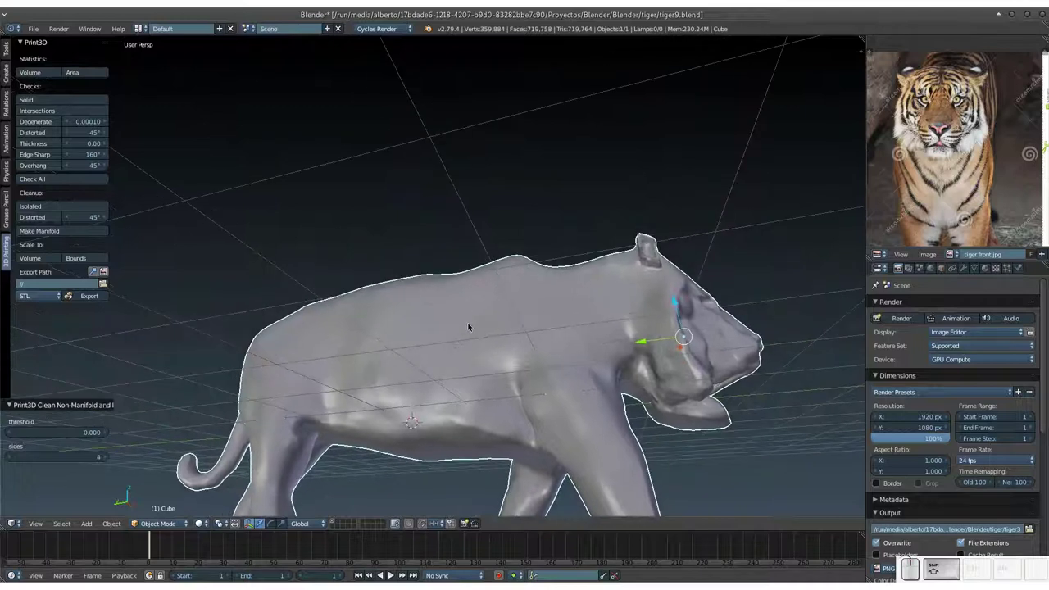
Move the view inside the tiger body to locate the stray geometry fragment.
key("KP_Add")
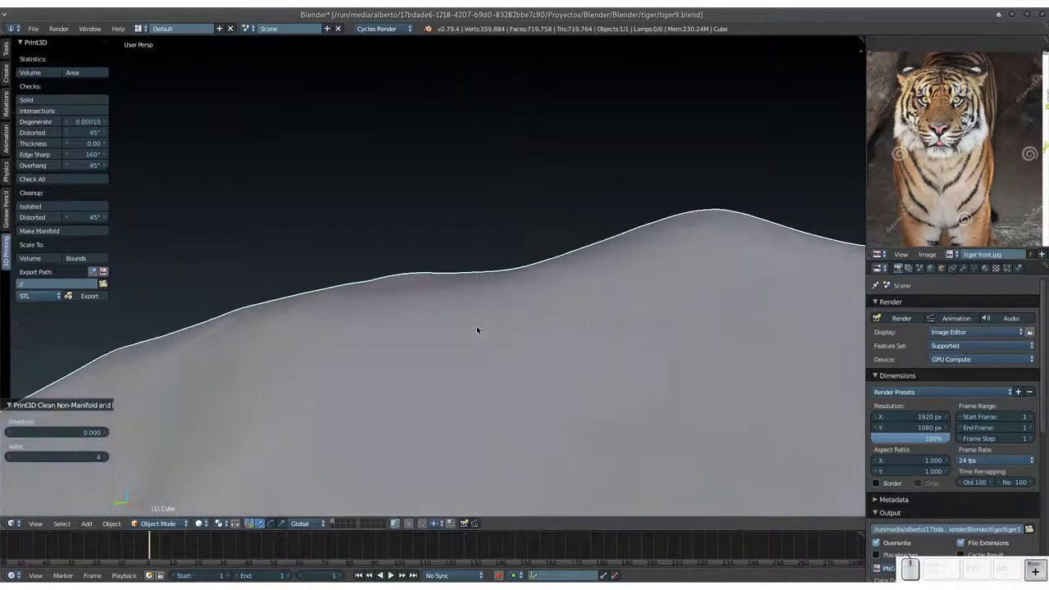
left_click(439, 363)
left_click(436, 307)
left_click_drag(573, 259, 593, 279)
left_click(482, 279)
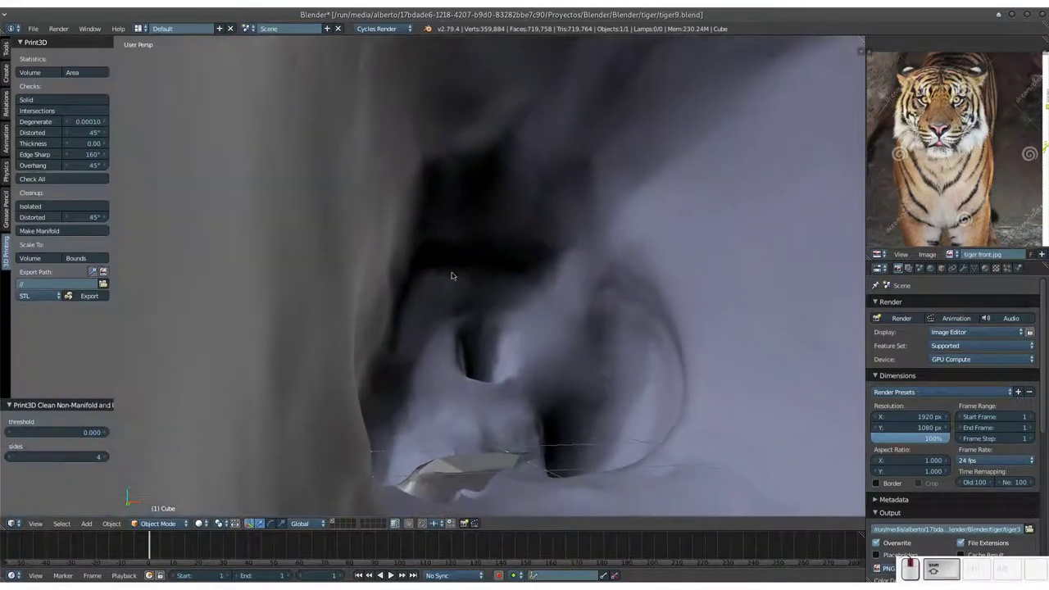
left_click(511, 360)
left_click(466, 343)
middle_click(443, 360)
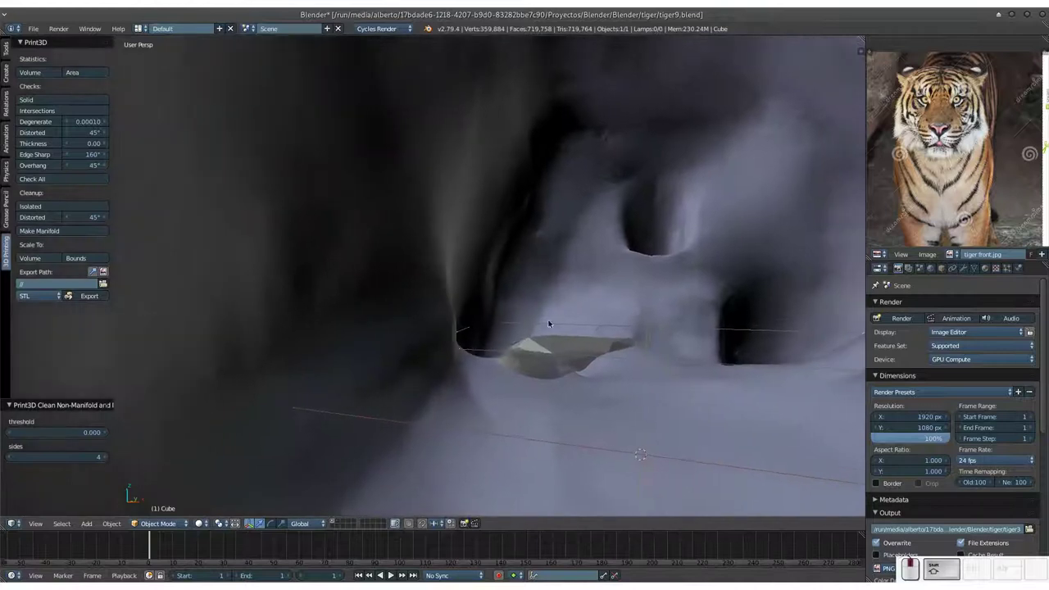
middle_click(523, 315)
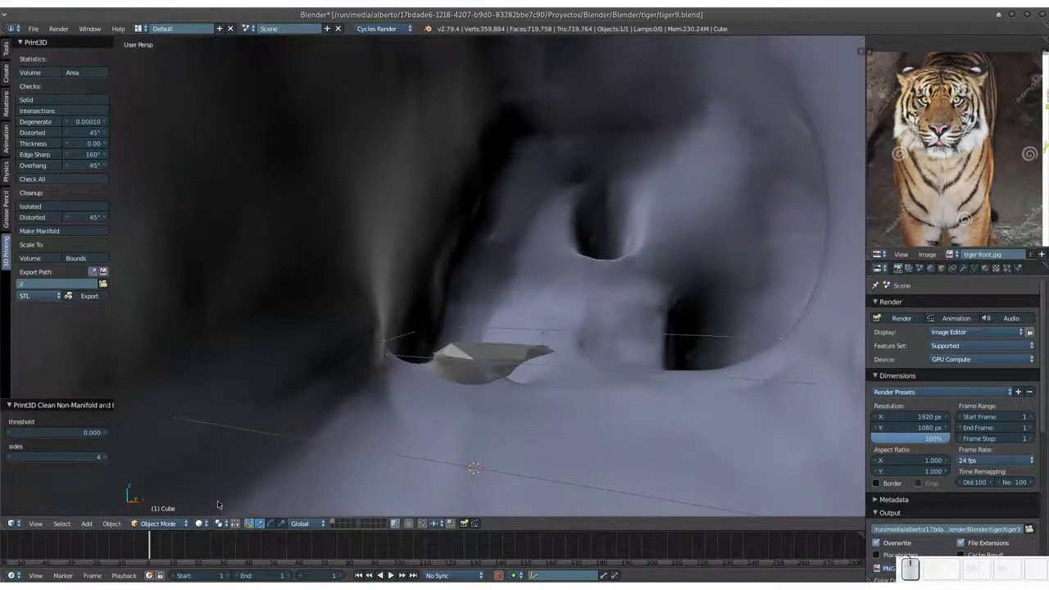
Switch to Sculpt Mode with the 15 px Smooth brush while looking at the fragment from inside.
left_click(161, 523)
middle_click(181, 486)
middle_click(501, 362)
middle_click(589, 302)
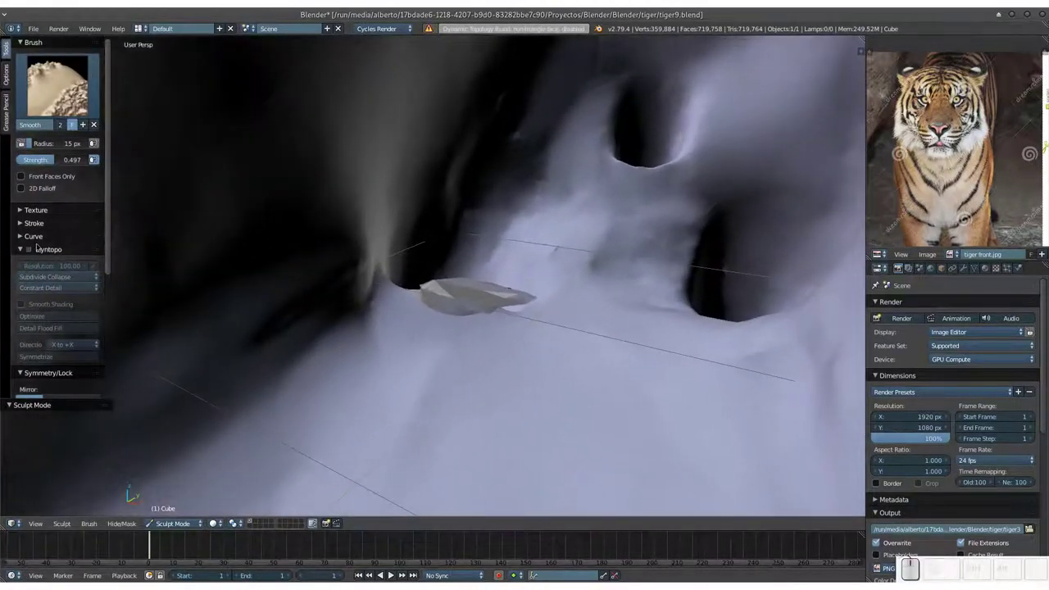
Enable Dyntopo, enlarge the Smooth brush radius and make a first stroke near the stray fragment.
left_click(33, 248)
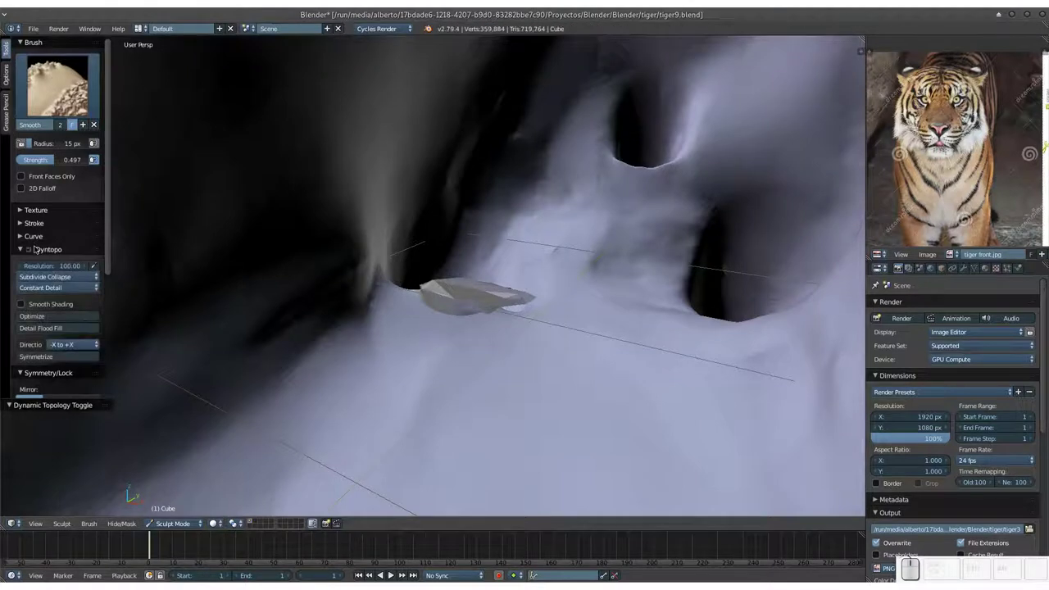
key("f")
left_click(452, 333)
left_click(481, 287)
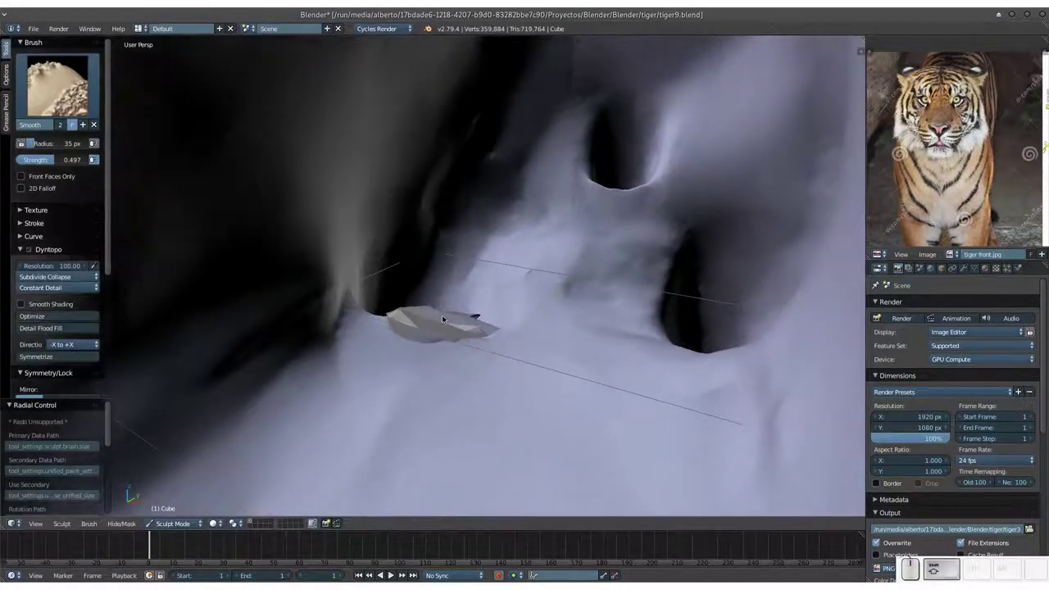
left_click_drag(415, 309, 476, 311)
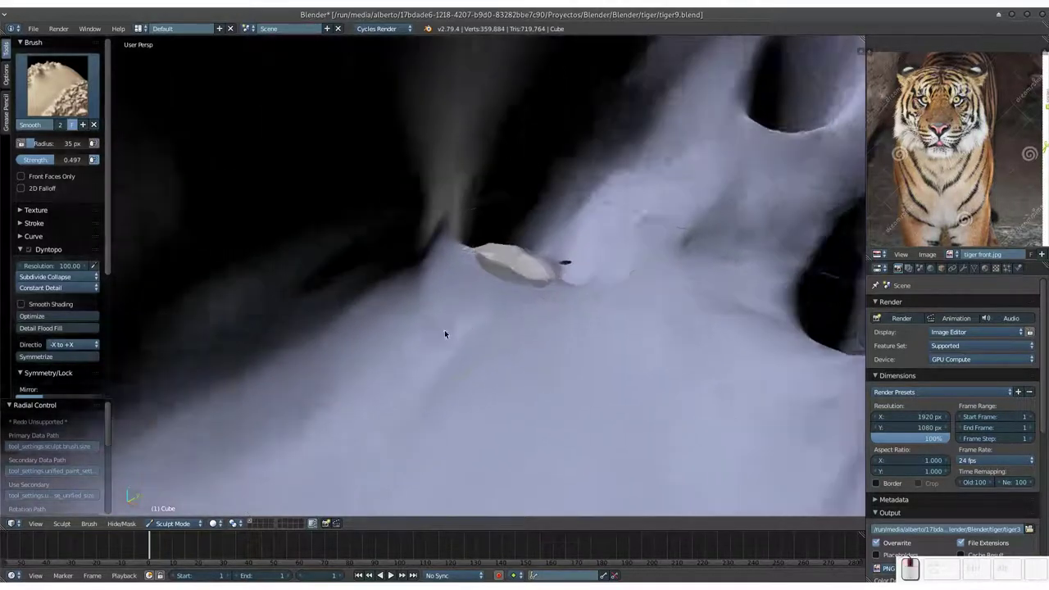
Smooth the inner mesh walls around the fragment from several angles inside the body.
middle_click(483, 301)
middle_click(589, 298)
middle_click(604, 311)
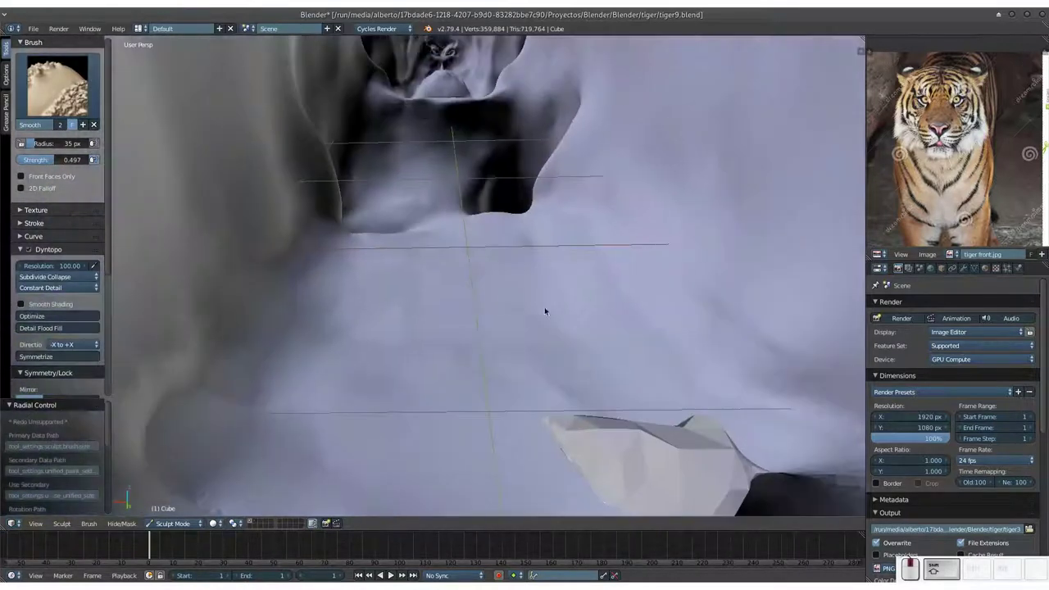
middle_click(519, 309)
left_click_drag(564, 328, 499, 286)
middle_click(495, 283)
left_click_drag(453, 281, 515, 374)
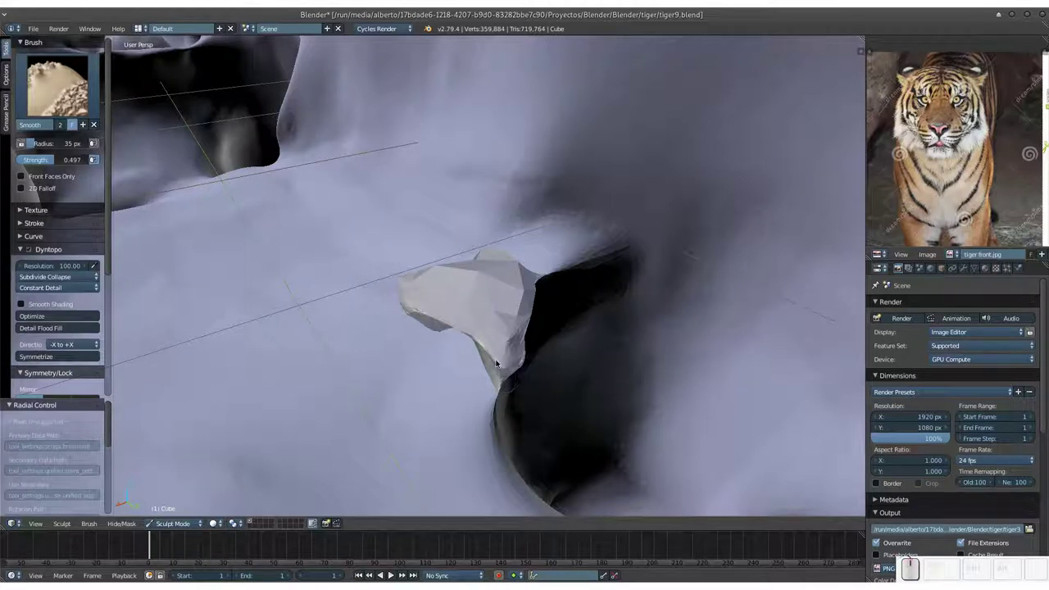
middle_click(483, 292)
Continue smoothing the inner surfaces surrounding the stray fragment.
left_click(439, 315)
left_click(357, 364)
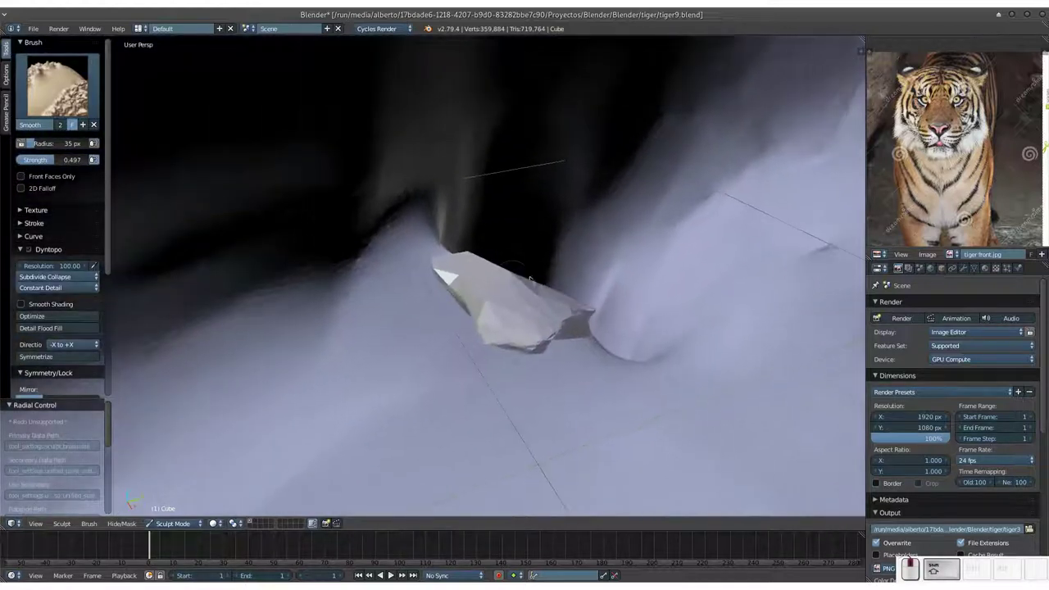
left_click(465, 293)
left_click_drag(358, 310, 539, 317)
middle_click(468, 326)
left_click_drag(425, 336, 499, 314)
left_click(495, 323)
left_click_drag(441, 329, 398, 335)
Enlarge the Smooth brush radius to 77 px and save the file.
key("f")
left_click(417, 341)
key("ctrl+s")
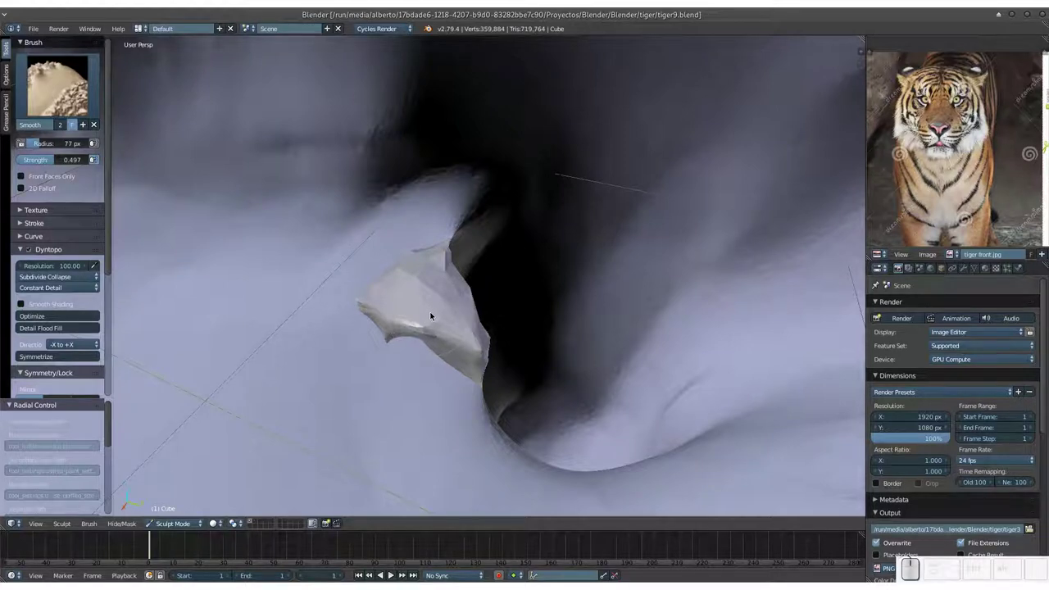
Raise the Smooth brush strength to full 1.000 with Shift+F.
key("shift+f")
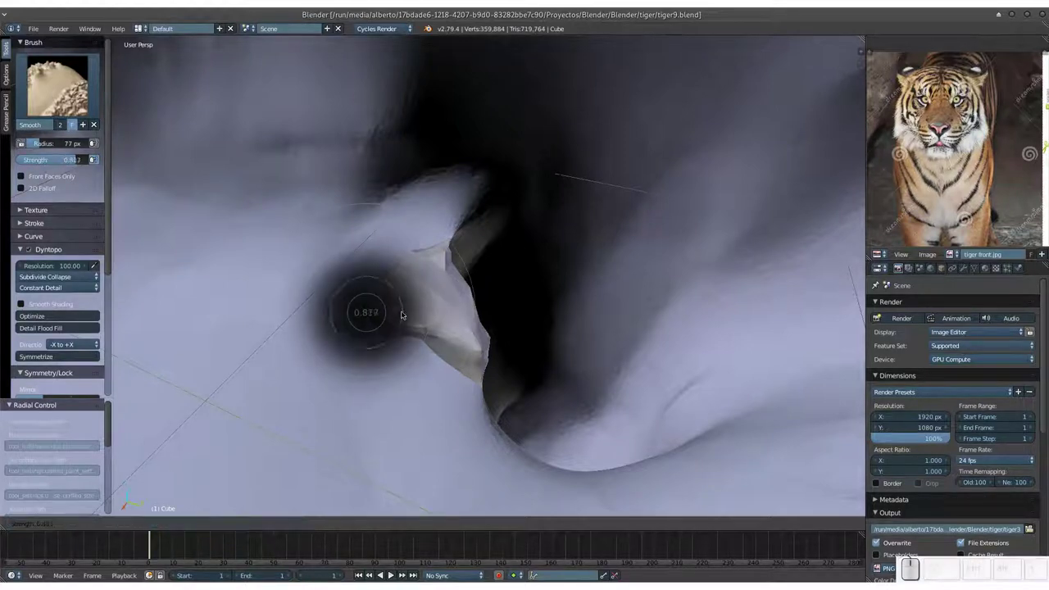
left_click(387, 313)
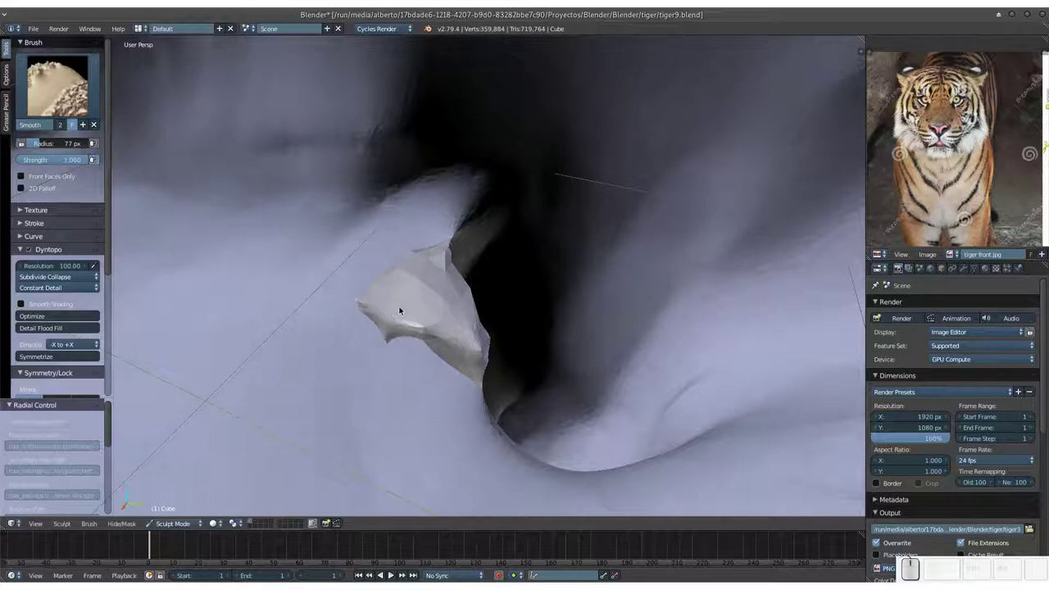
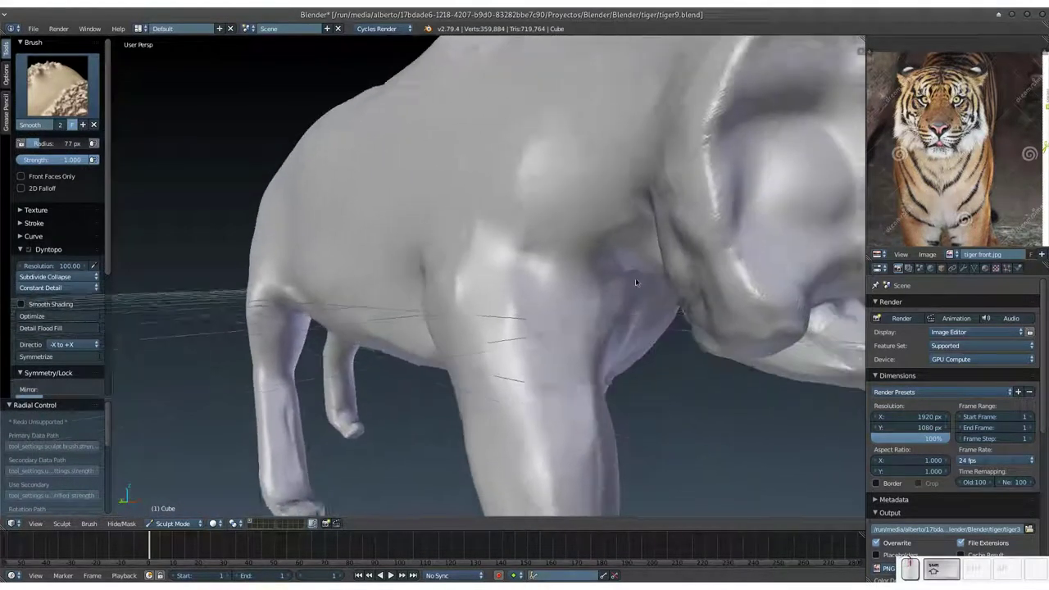
Smooth the tiger's face and muzzle at full strength, save, and reduce the brush radius to 33 px.
left_click(630, 275)
left_click(633, 283)
left_click(600, 286)
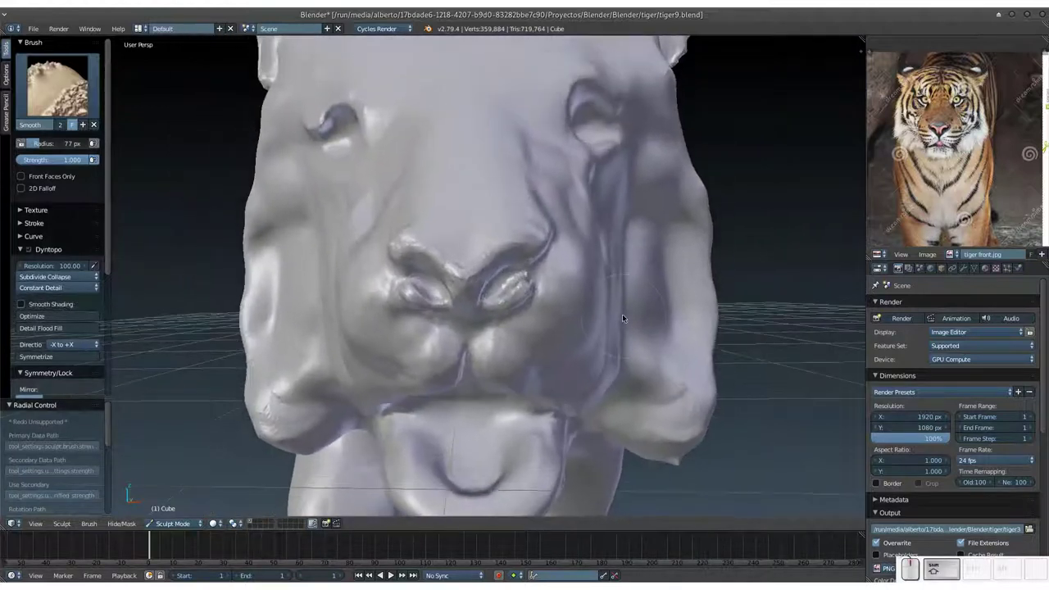
key("ctrl+s")
left_click(642, 306)
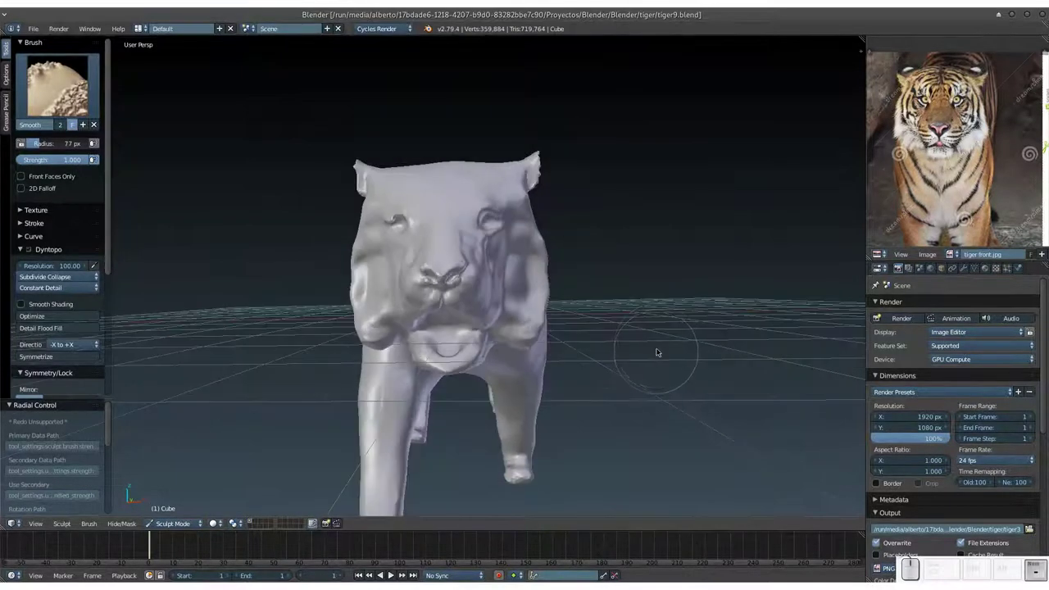
left_click_drag(651, 345, 617, 323)
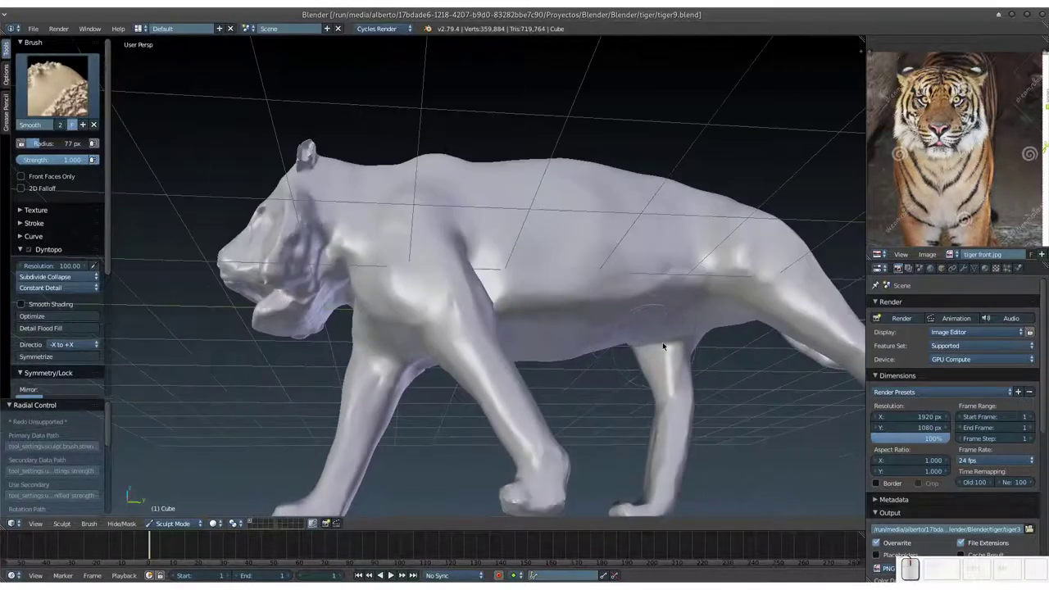
left_click(645, 327)
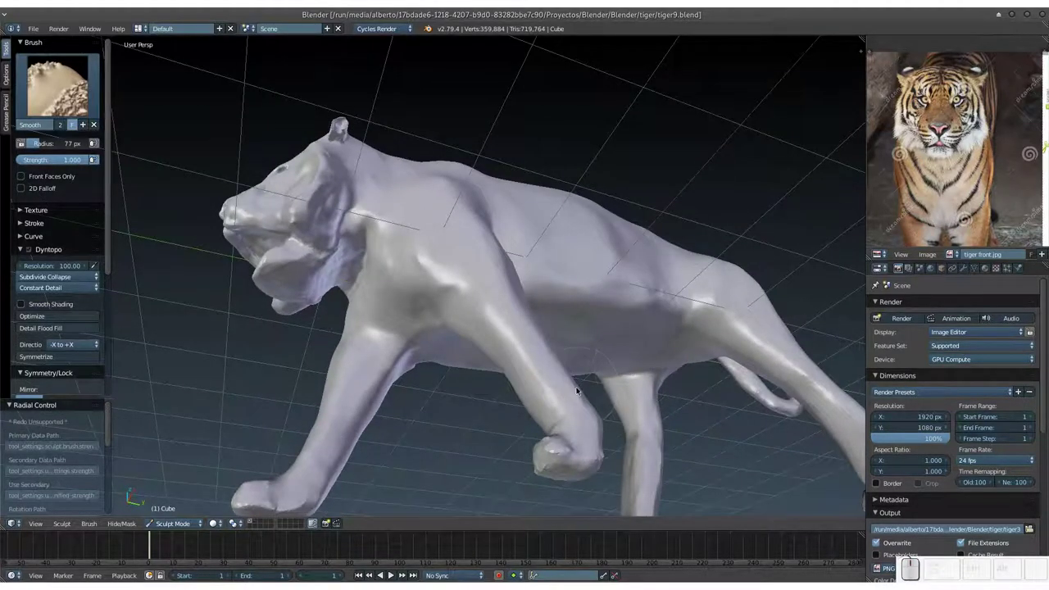
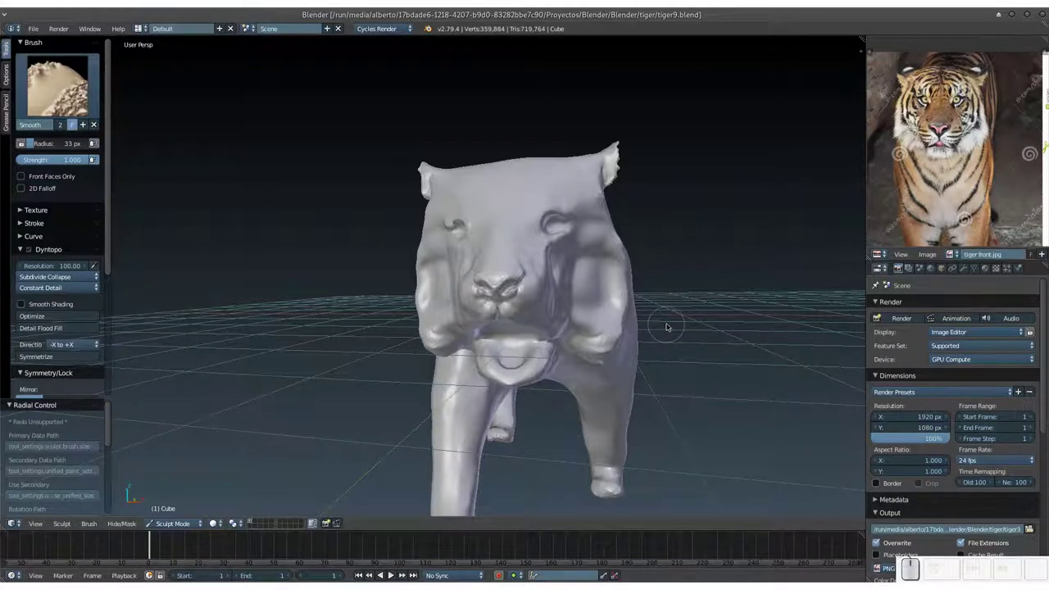
left_click_drag(606, 322, 598, 356)
left_click(603, 332)
left_click(605, 234)
left_click(600, 275)
key("ctrl+s")
left_click(613, 267)
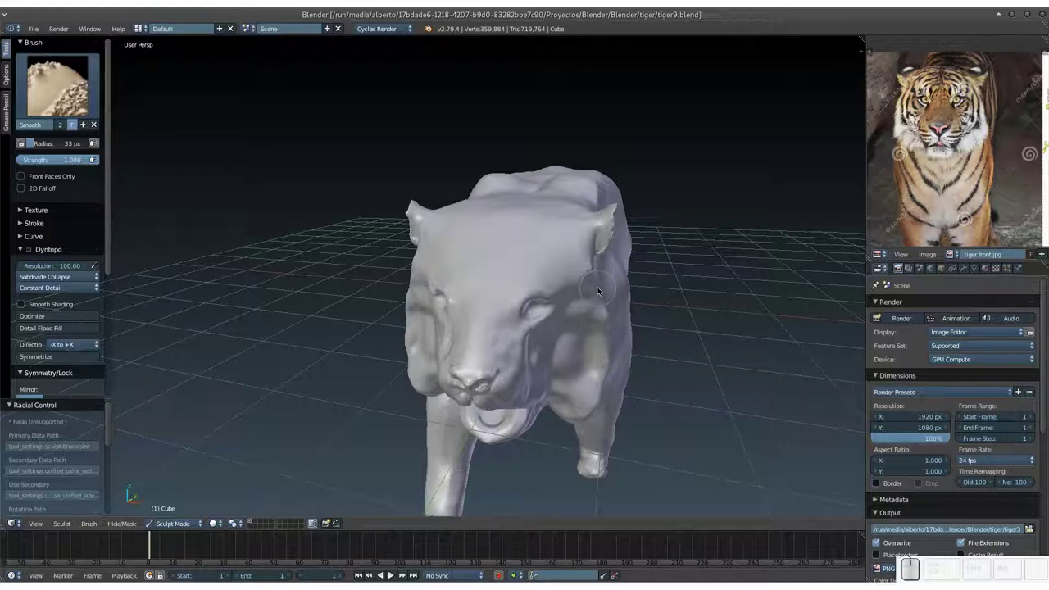
left_click_drag(595, 295, 550, 281)
middle_click(550, 281)
left_click(559, 291)
left_click(568, 297)
left_click_drag(604, 303, 653, 244)
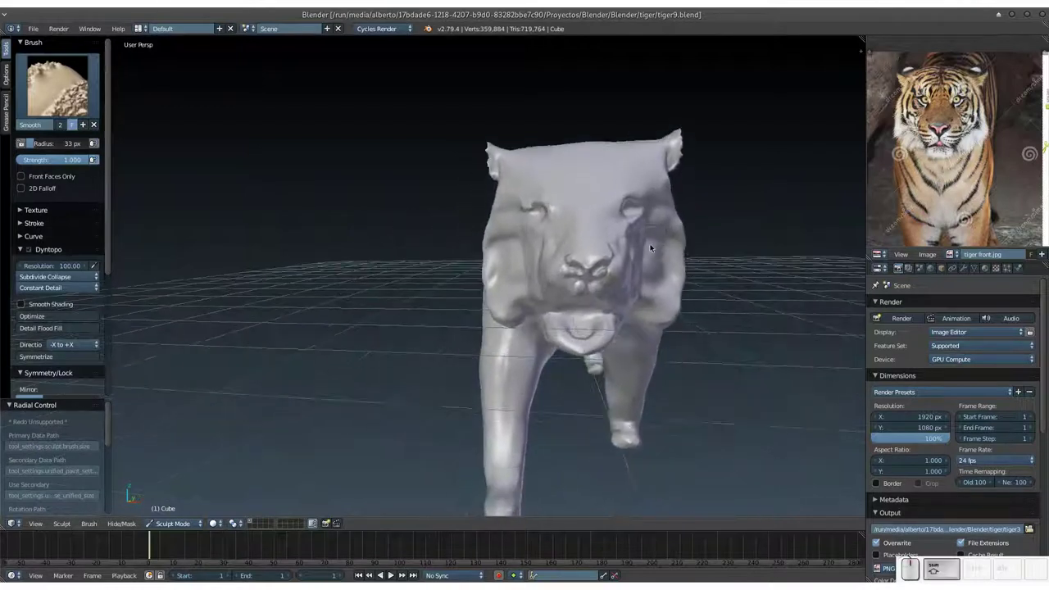
middle_click(648, 253)
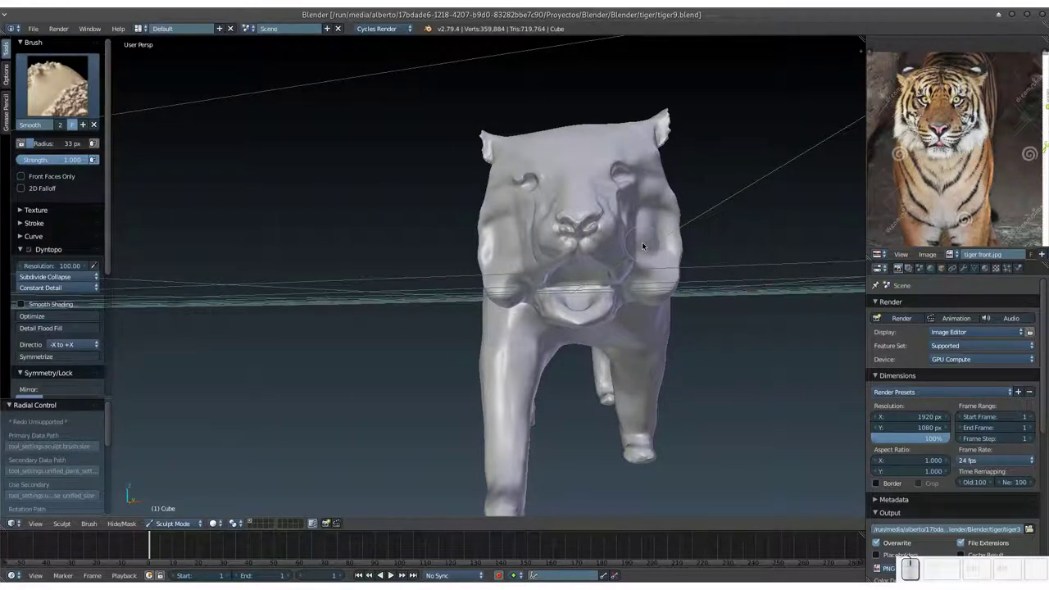
middle_click(643, 256)
scroll("up", 3)
middle_click(640, 262)
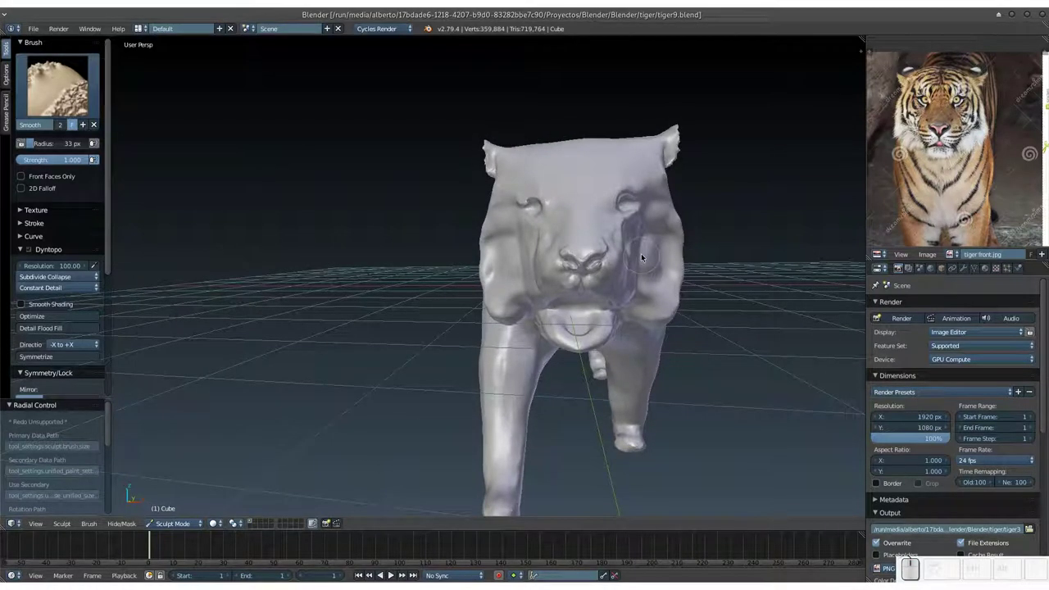